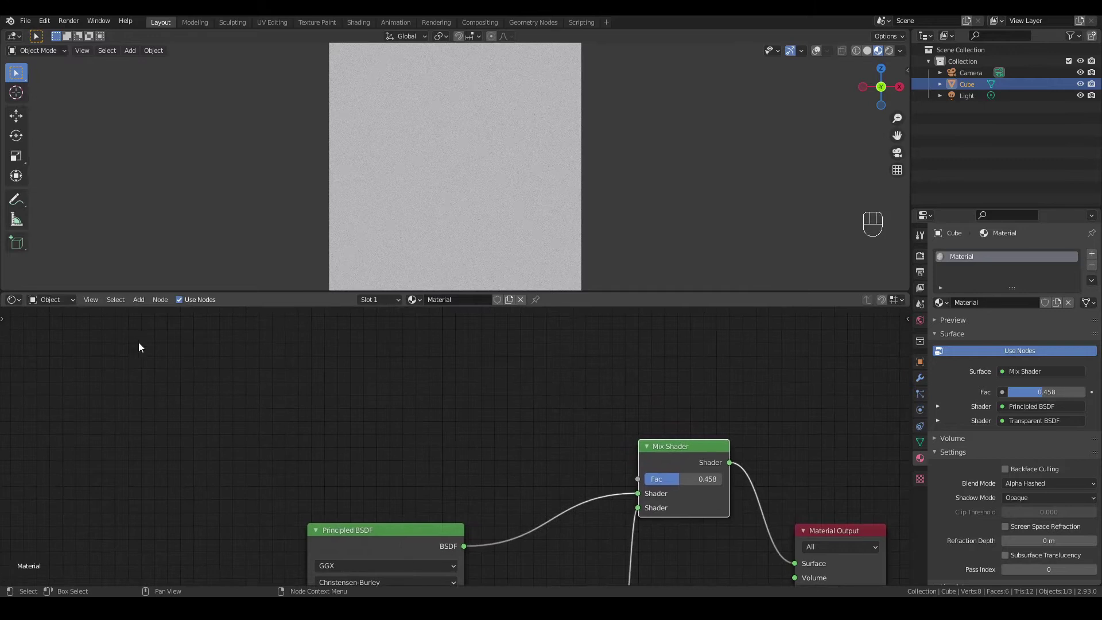
Add a Noise Texture and wire its Fac into the Mix Shader factor on the plane.
left_click_drag(143, 302, 299, 368)
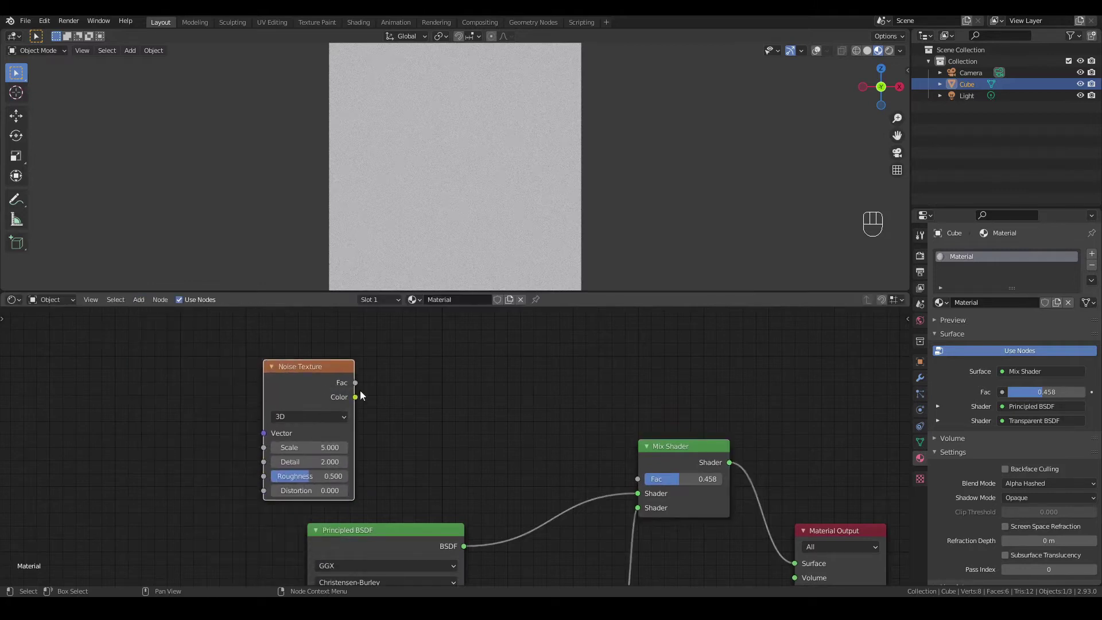
left_click_drag(361, 385, 641, 483)
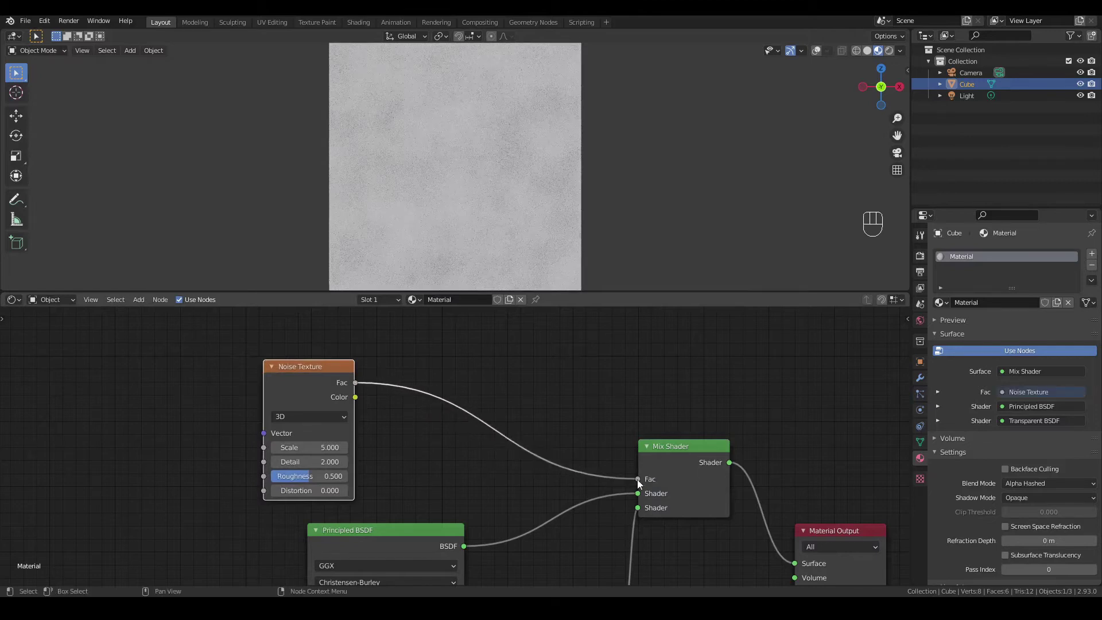
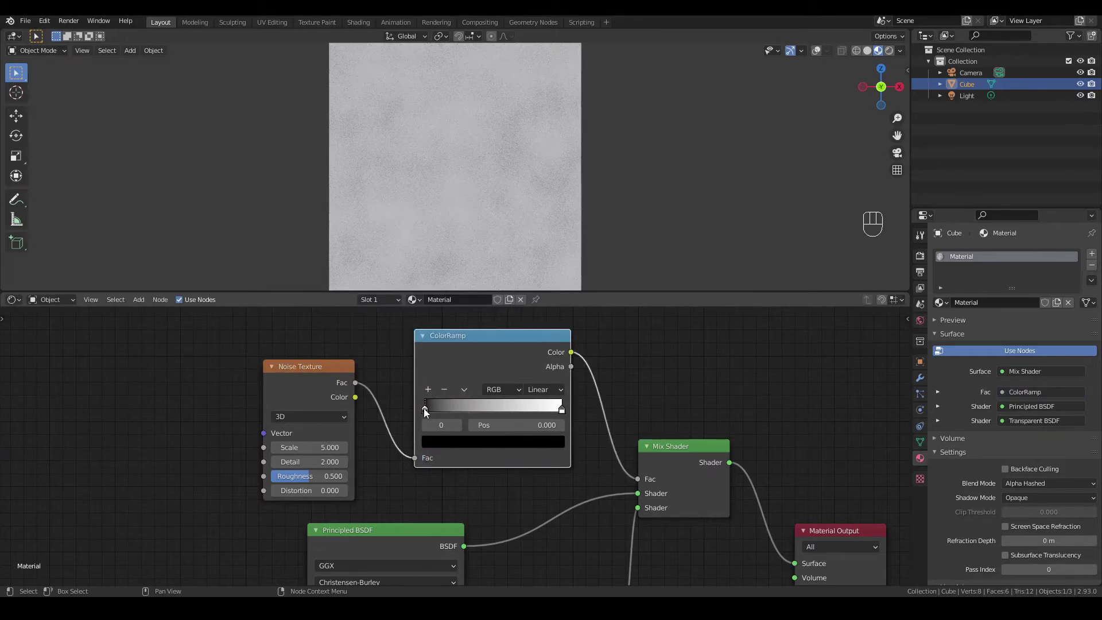
Bring the two ColorRamp stops together near 0.48 for a hard-edged mask.
left_click_drag(427, 410, 524, 413)
left_click_drag(565, 411, 488, 416)
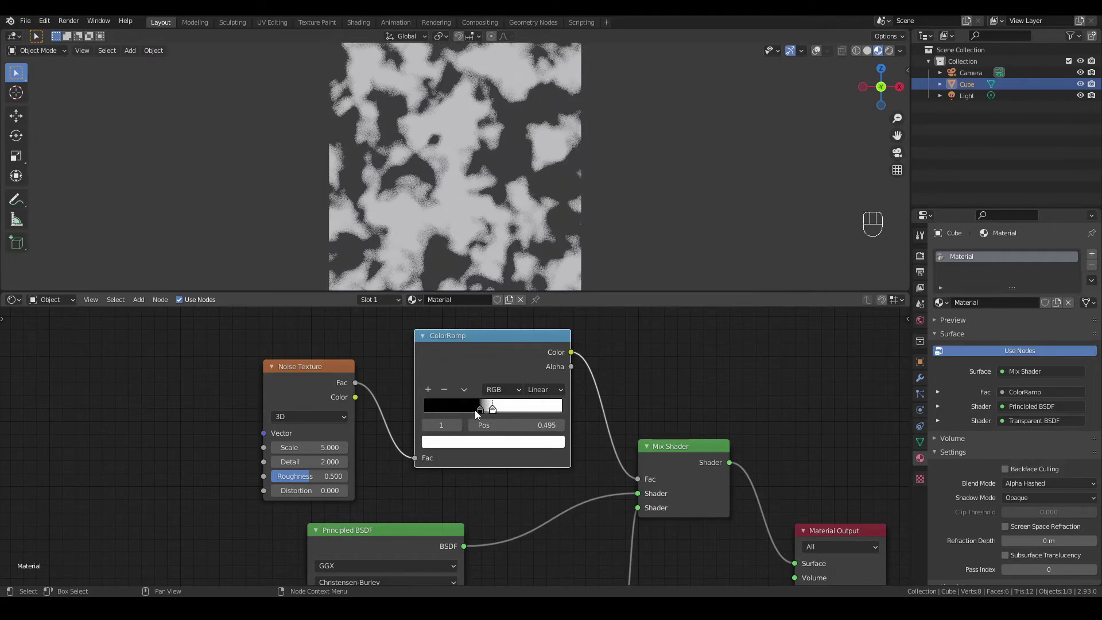
left_click(481, 411)
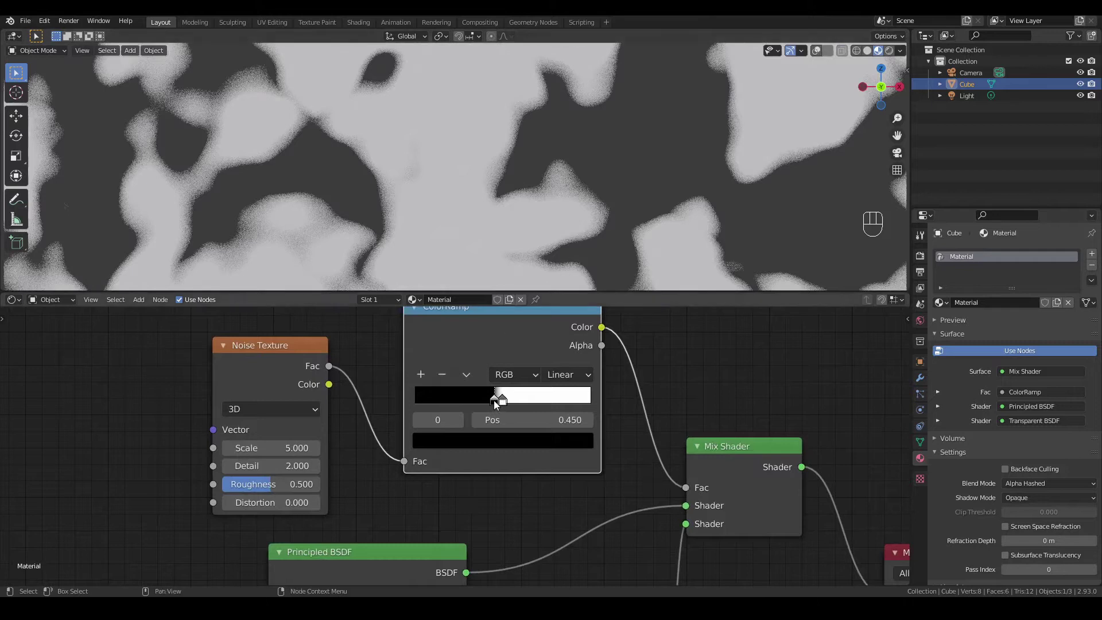
left_click(501, 406)
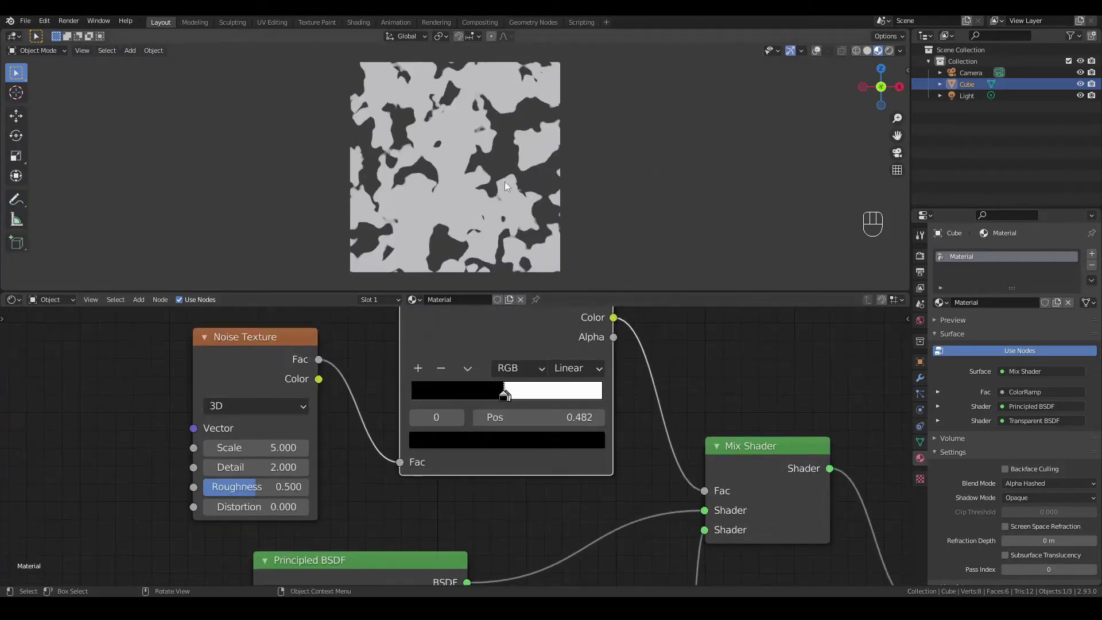
Switch the Noise Texture to 4D with Scale 8.4, Detail 16, Roughness 0.558.
double_click(360, 340)
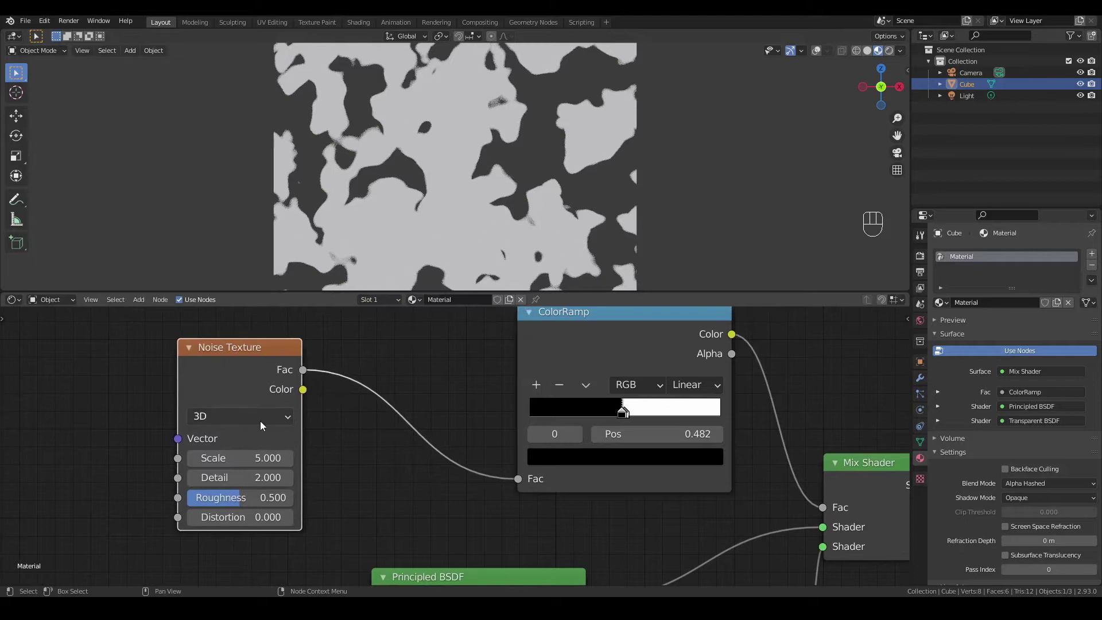
left_click_drag(270, 417, 225, 503)
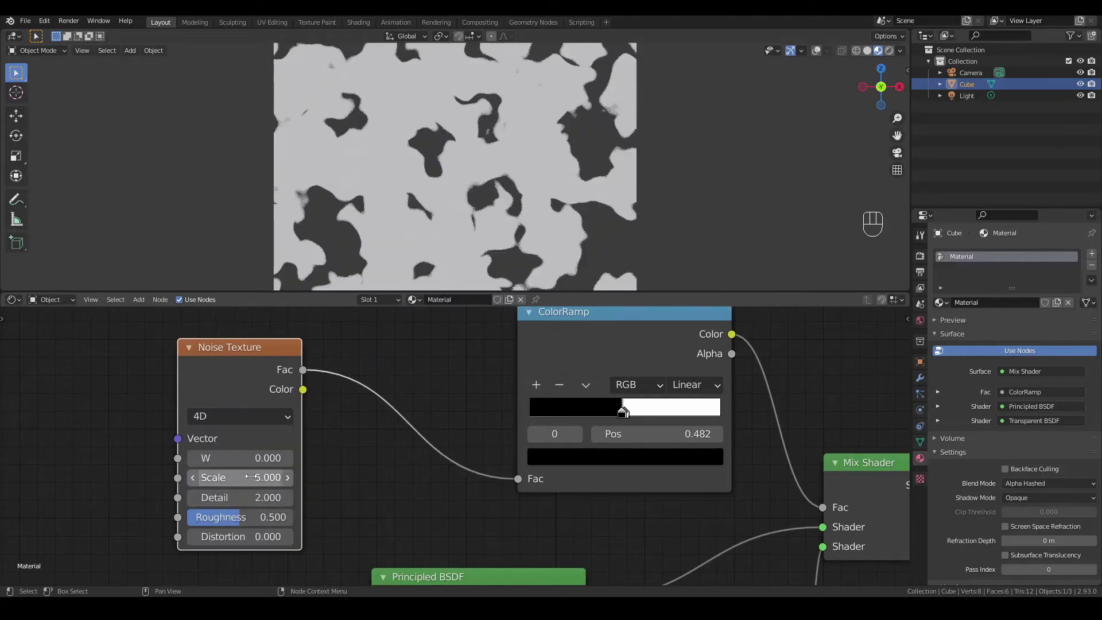
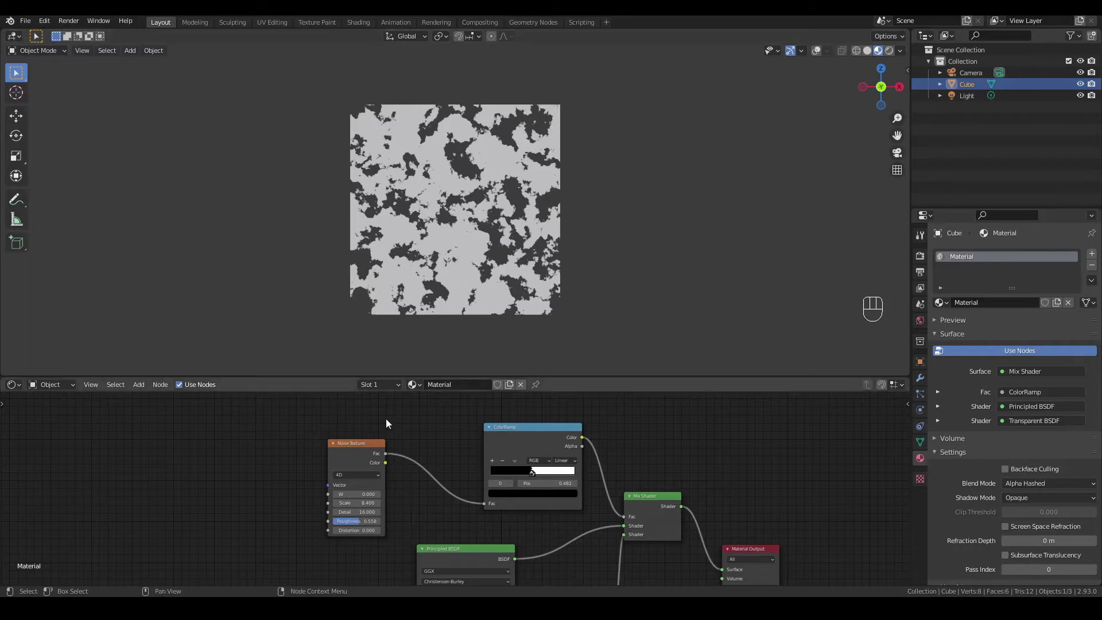
Add a Gradient Texture and a MixRGB node blending it with the noise before the ColorRamp.
left_click(358, 452)
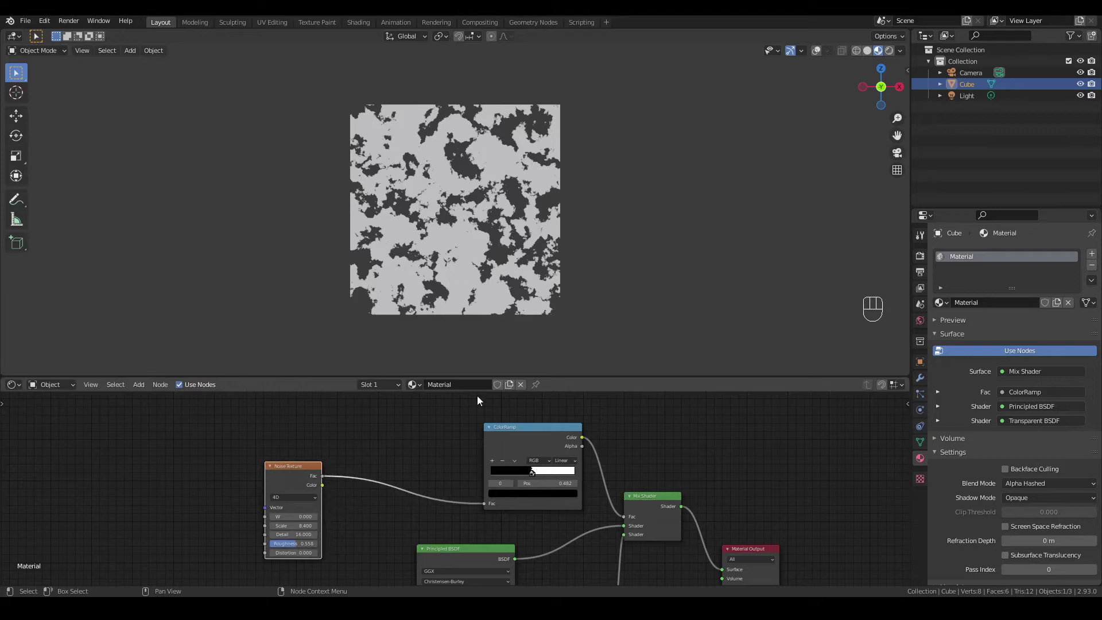
left_click_drag(144, 326, 277, 364)
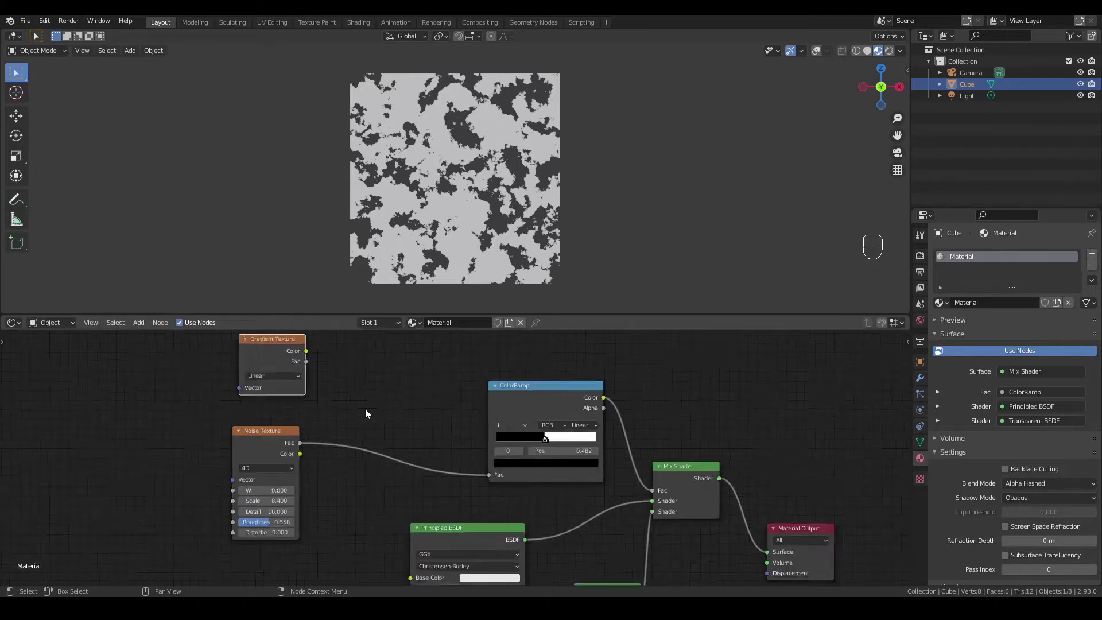
left_click(370, 411)
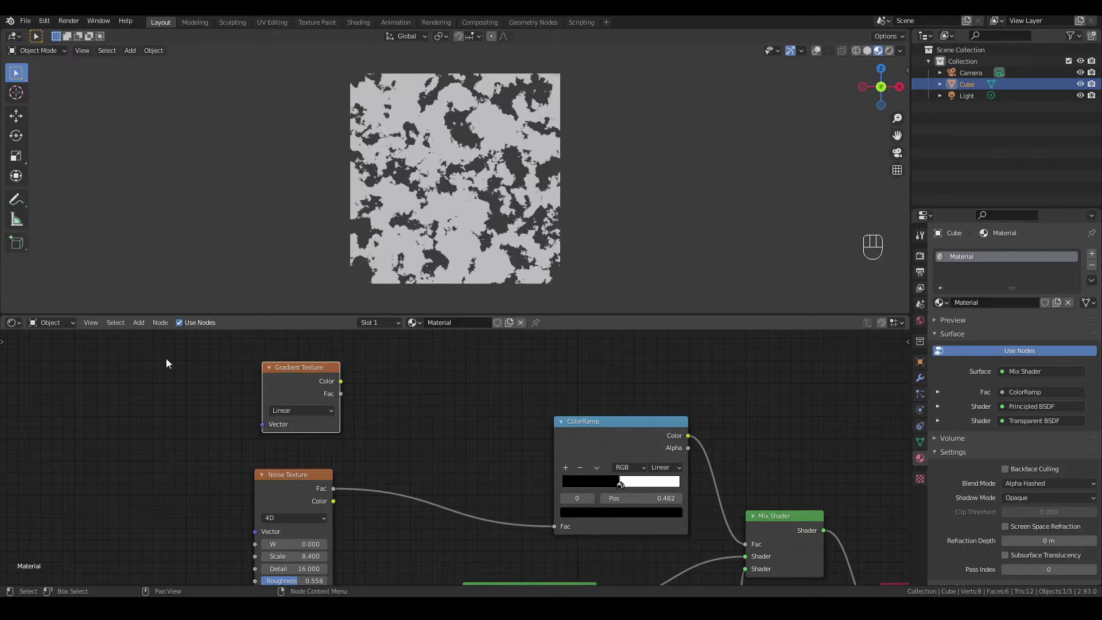
left_click_drag(144, 328, 440, 432)
left_click_drag(384, 402, 438, 502)
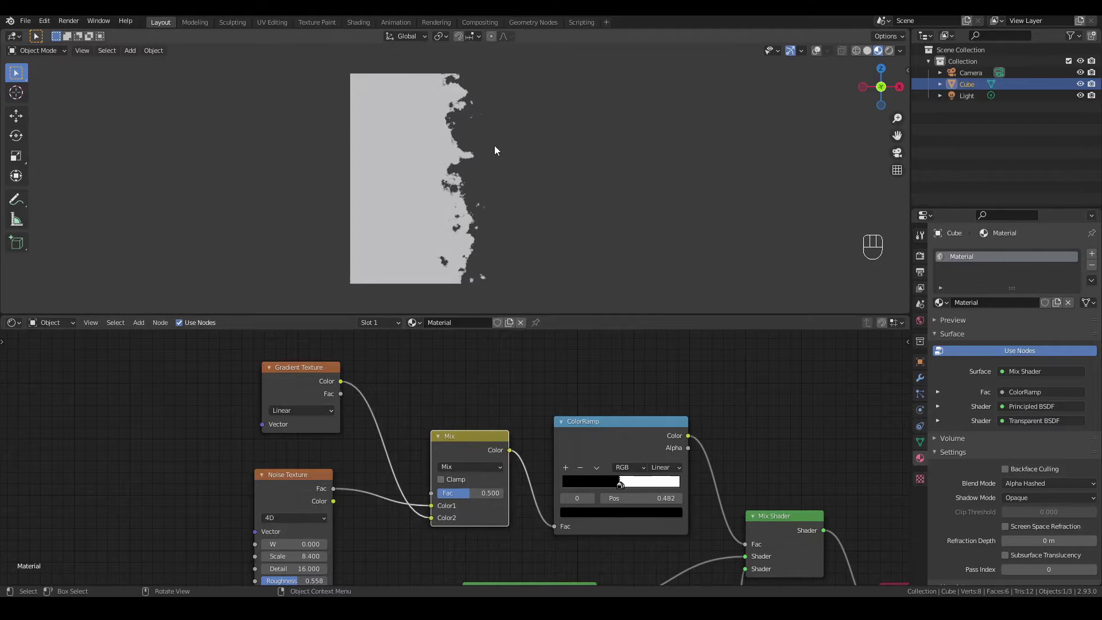
Select the plane, frame the whole node tree and select the Gradient Texture node.
left_click(822, 52)
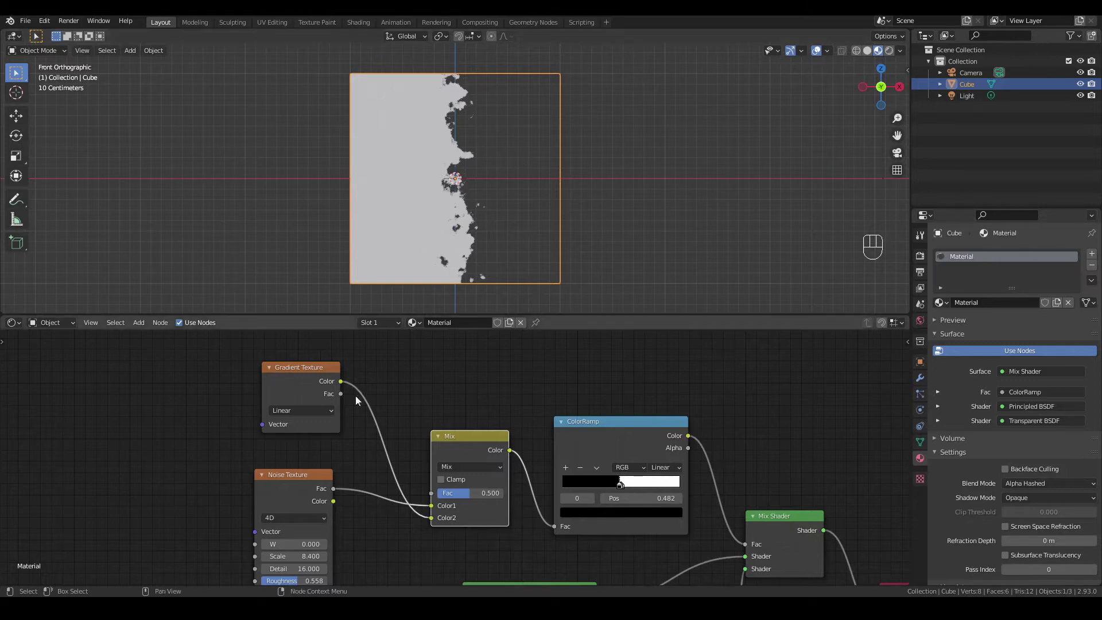
left_click(303, 376)
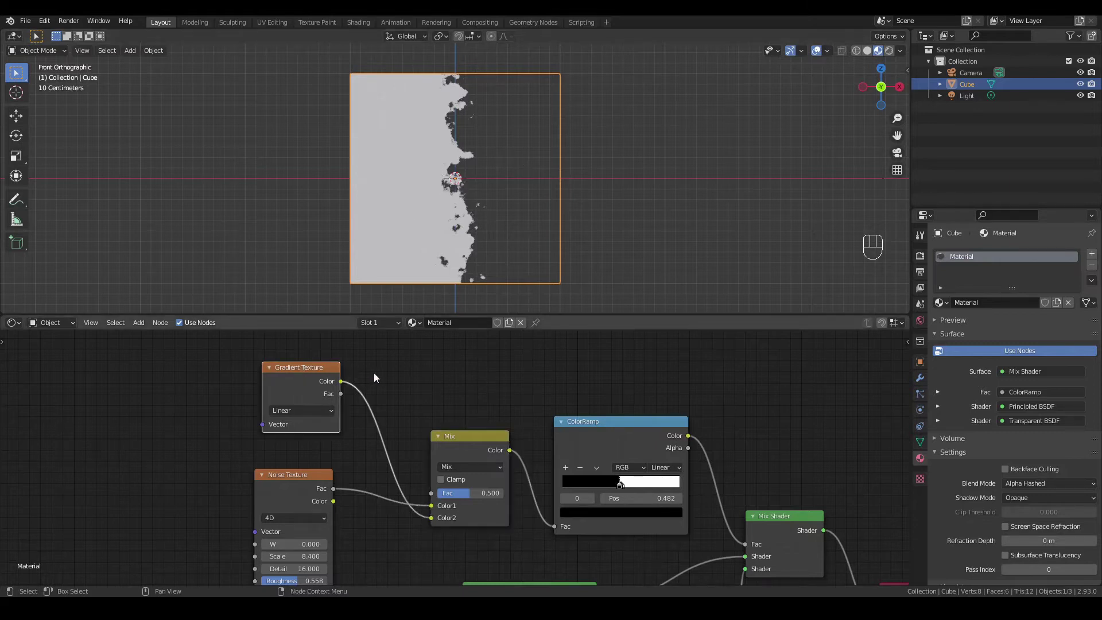
left_click(399, 383)
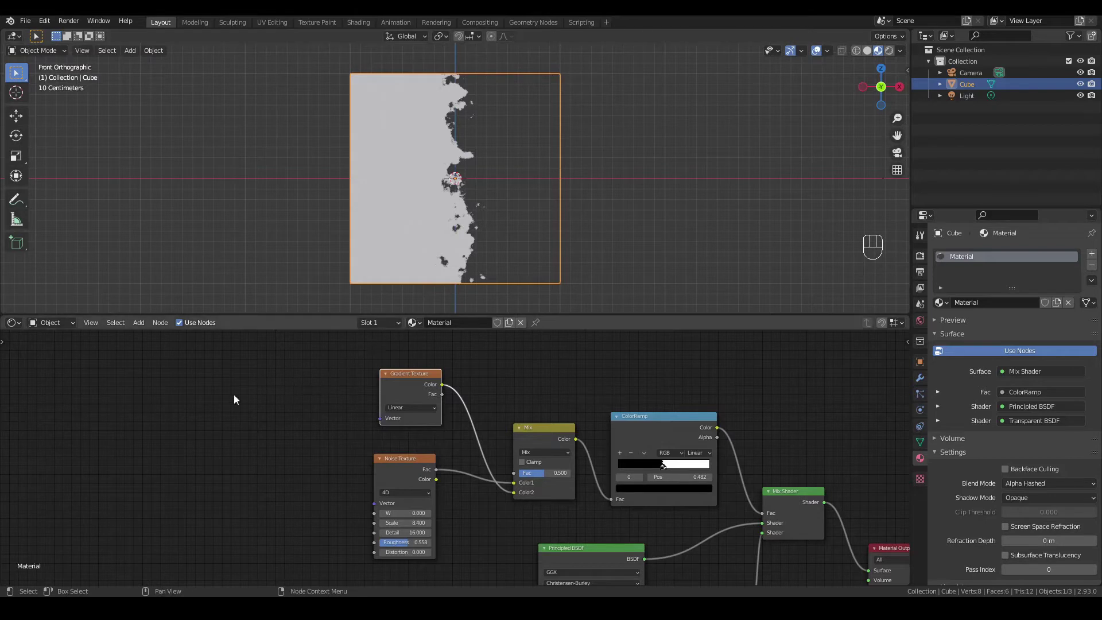
left_click(241, 394)
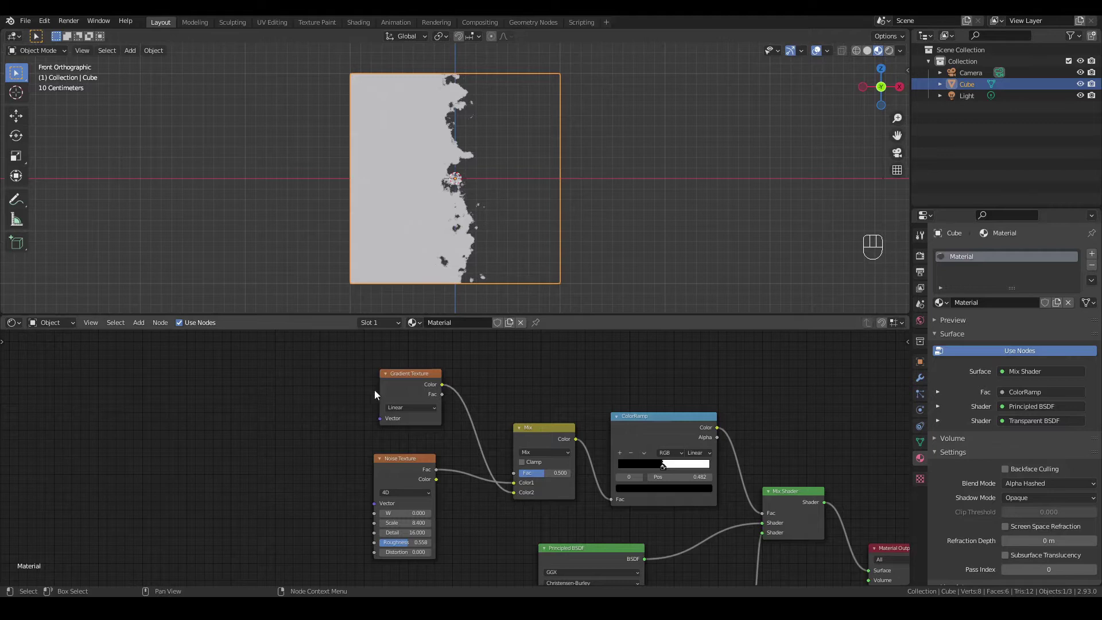
left_click(409, 387)
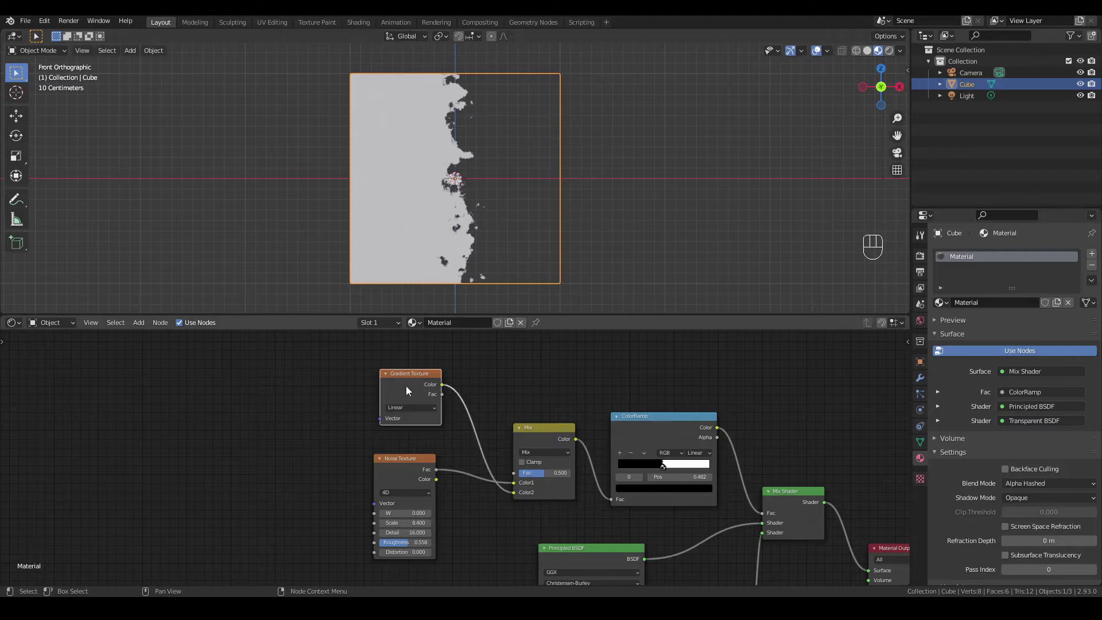
Add Texture Coordinate and Mapping via Ctrl+T and feed Object coordinates into the Mapping vector.
key("ctrl+t")
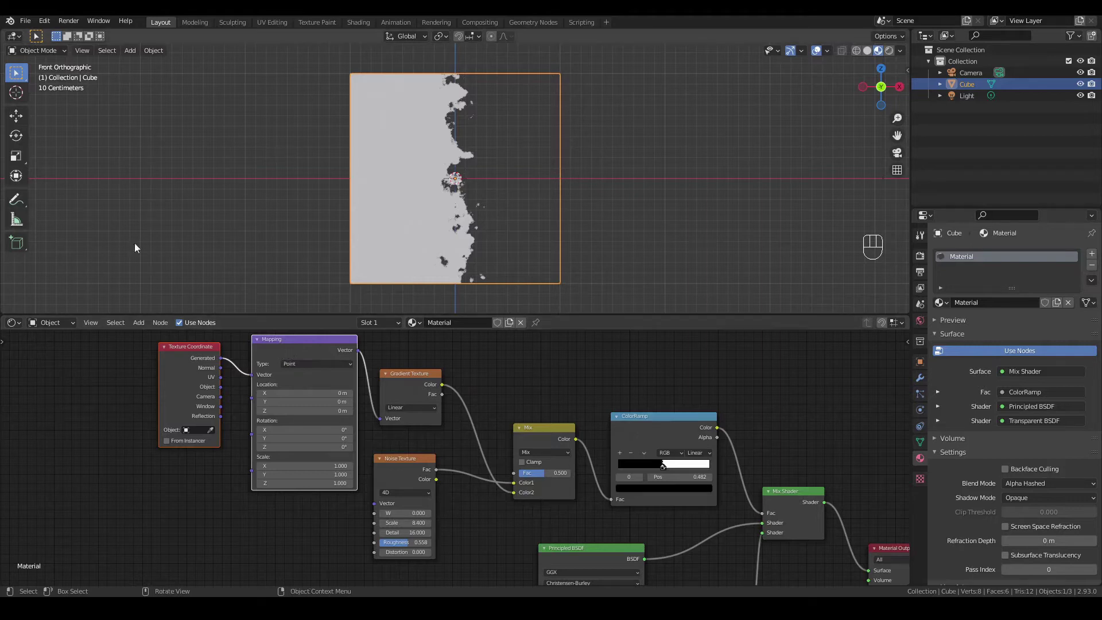
left_click_drag(47, 23, 85, 189)
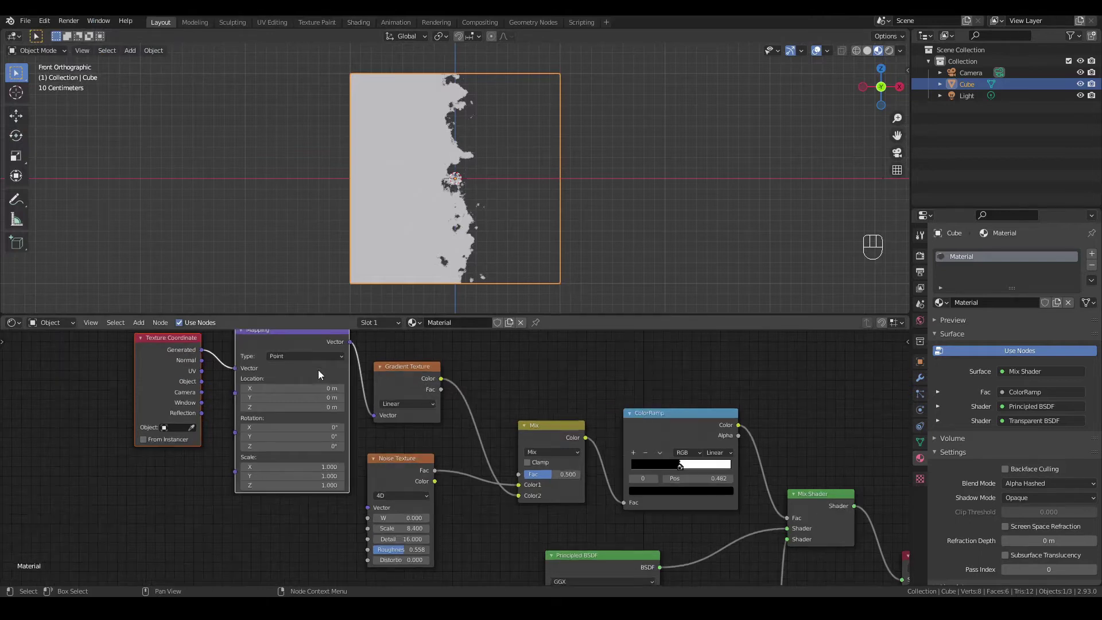
left_click_drag(176, 379, 312, 387)
left_click(332, 360)
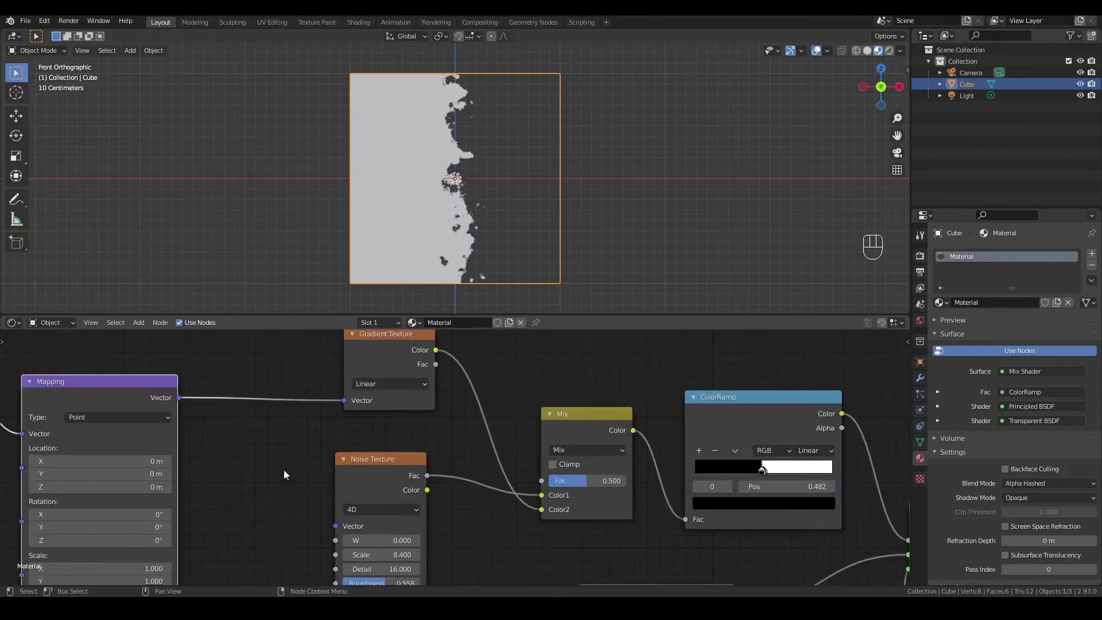
left_click(256, 467)
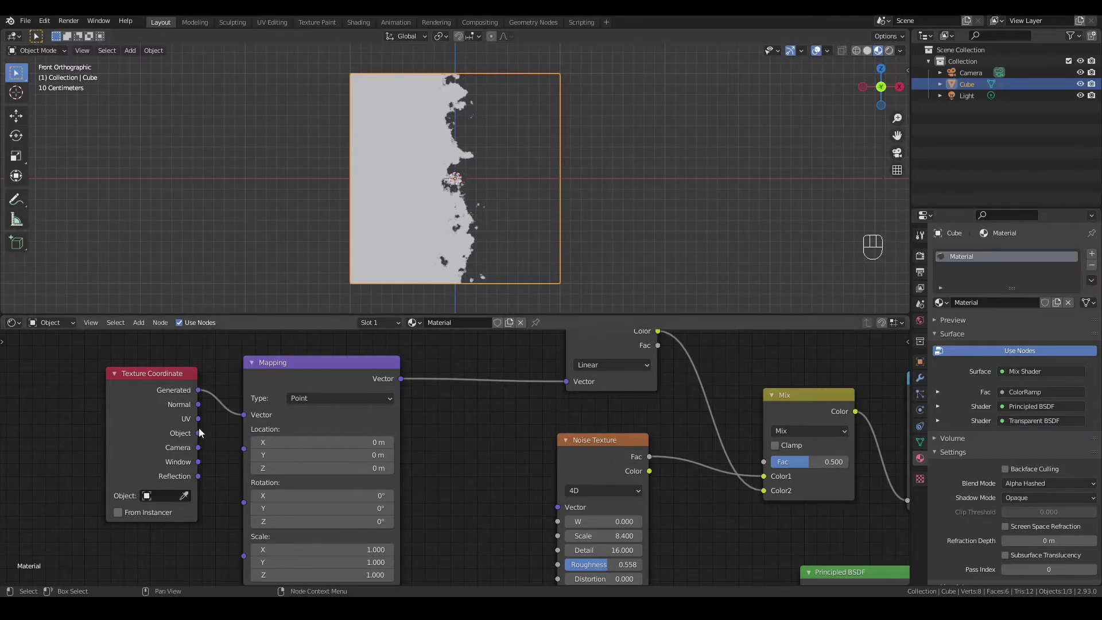
left_click_drag(206, 439, 243, 422)
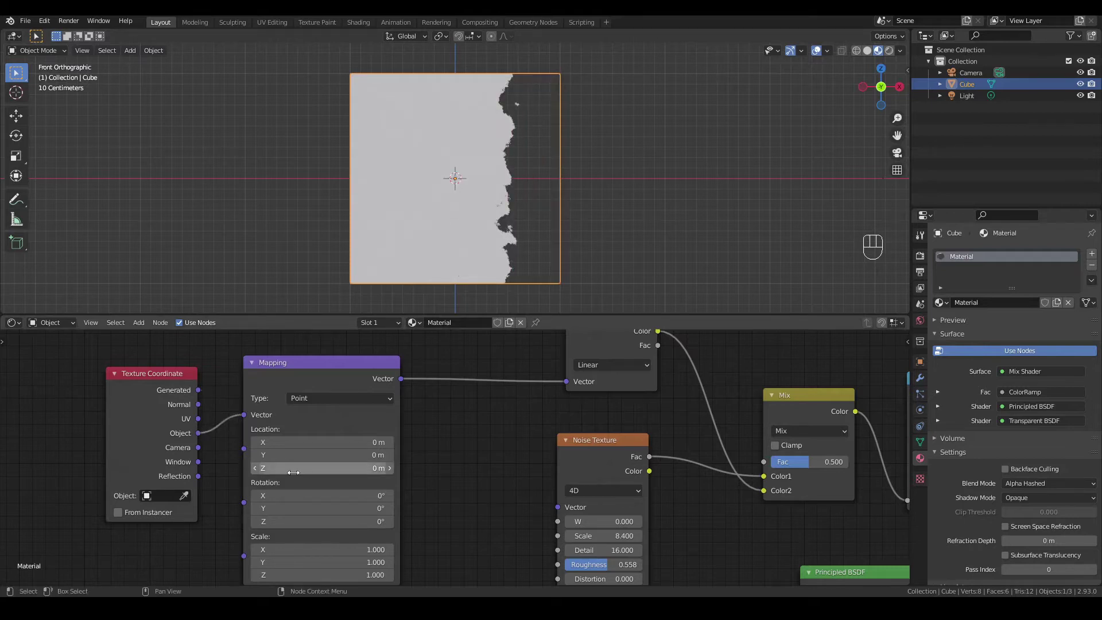
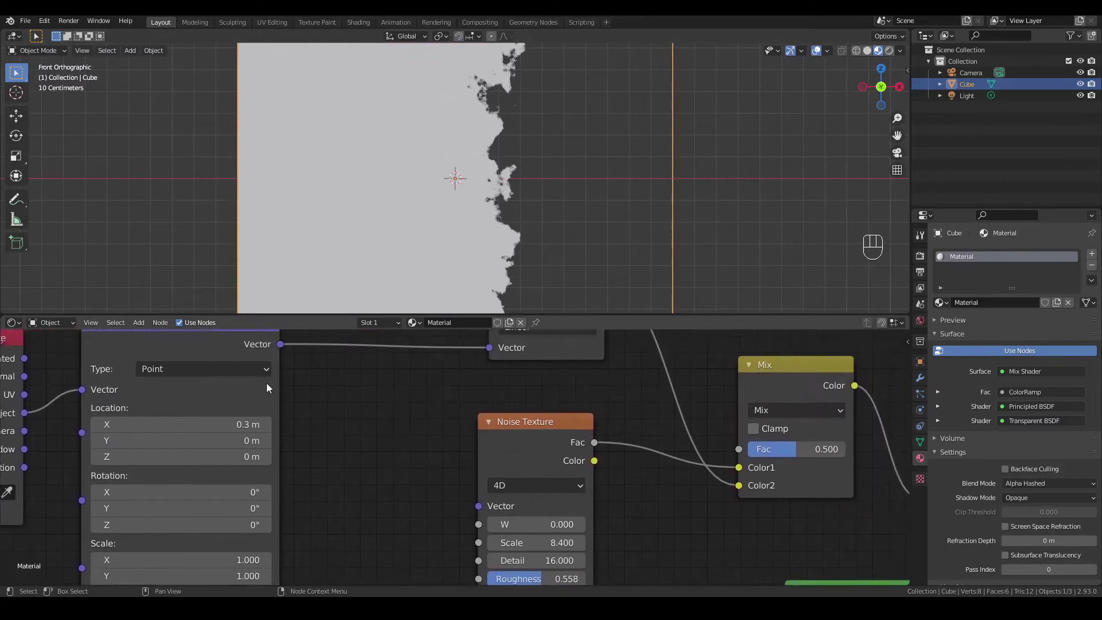
Link the Mapping vector to the noise W input and set Mapping Location X to 0.8 m.
left_click_drag(285, 349, 484, 532)
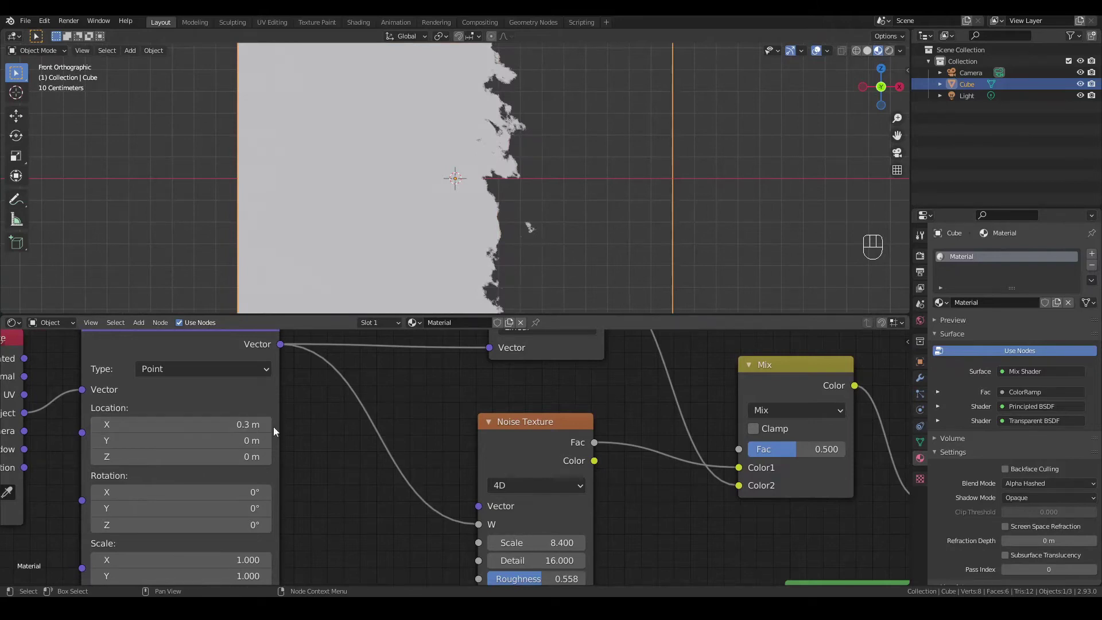
left_click(269, 424)
left_click(268, 424)
double_click(268, 425)
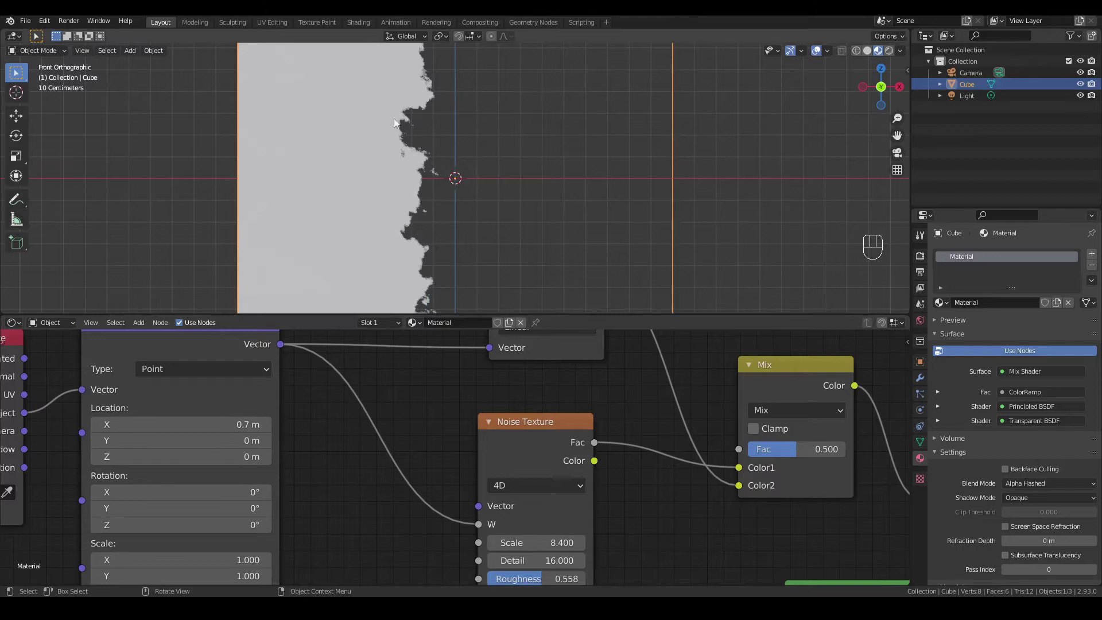
left_click(270, 426)
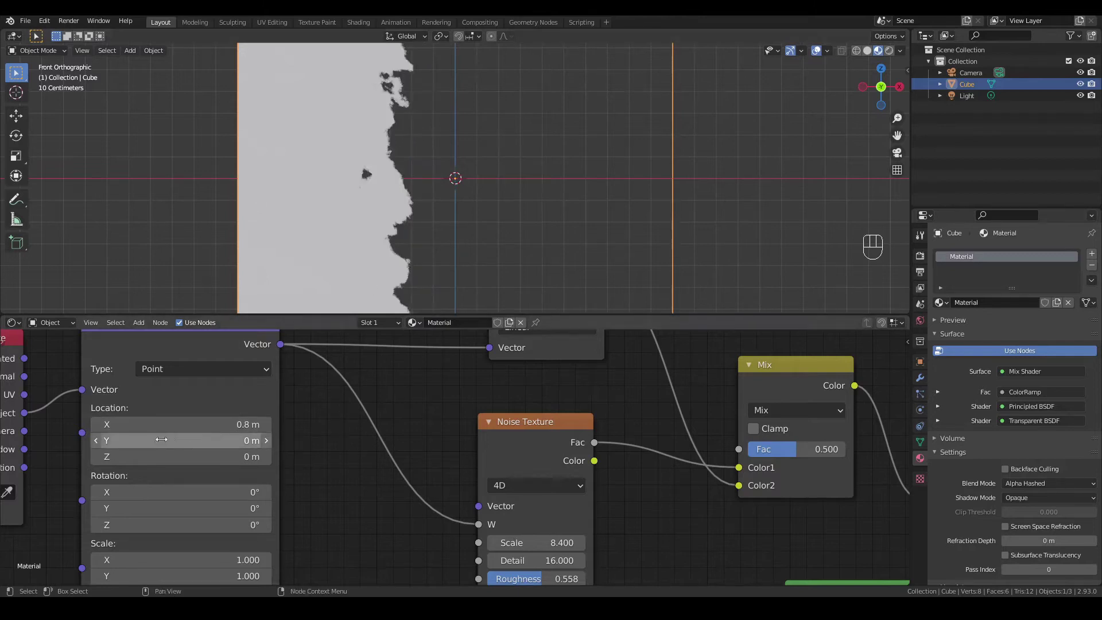
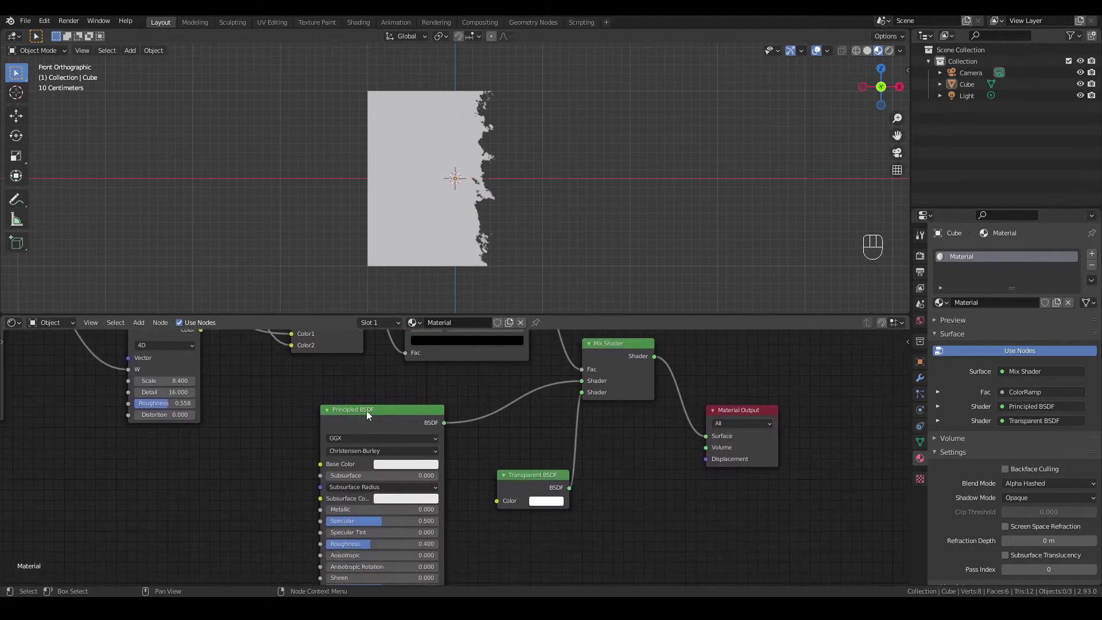
Add a yellow Emission shader and feed it into a new Mix Shader with the Principled BSDF.
left_click_drag(143, 324, 640, 498)
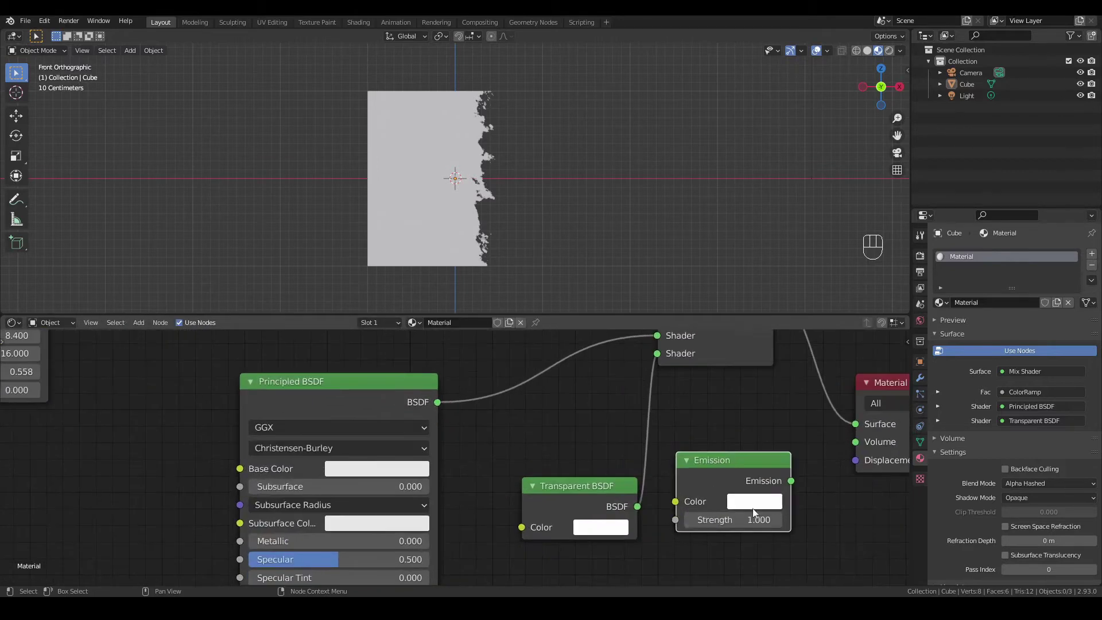
left_click(760, 507)
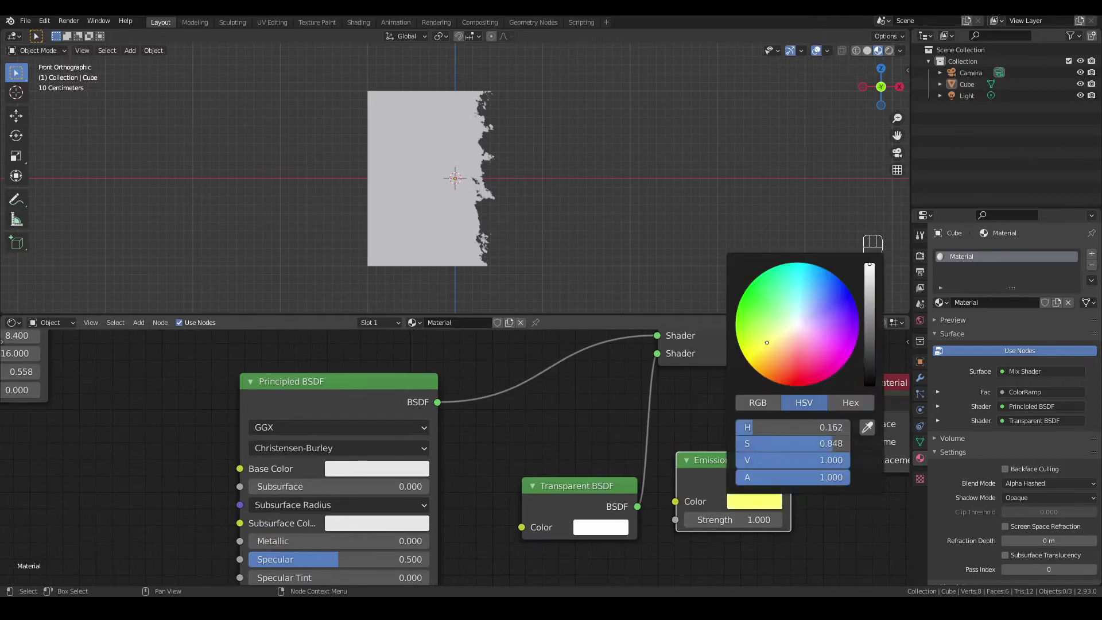
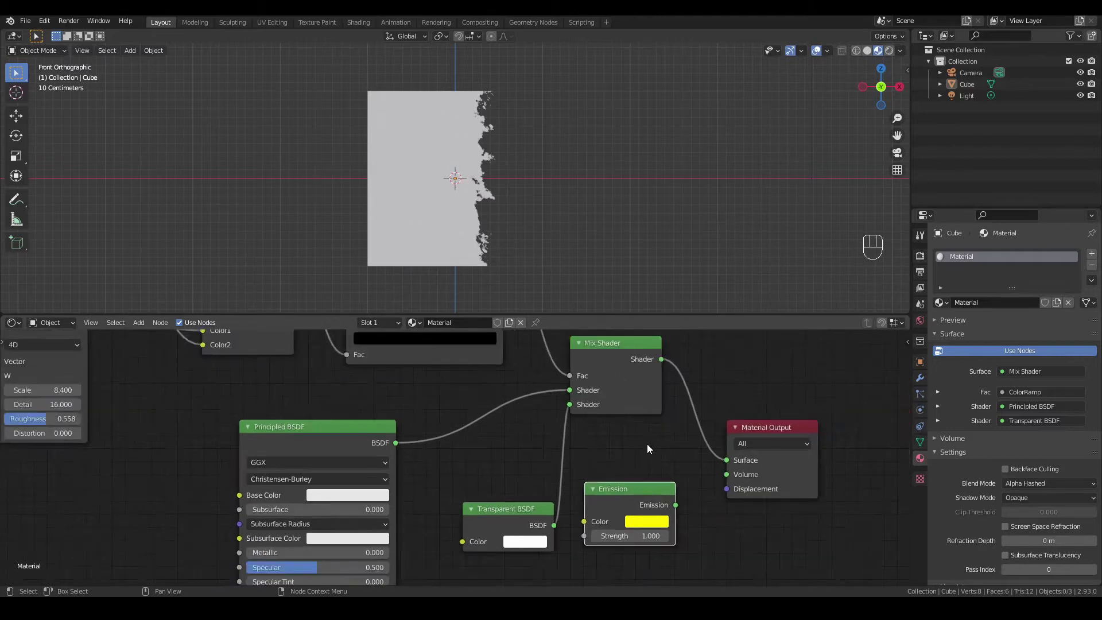
left_click_drag(542, 354, 649, 467)
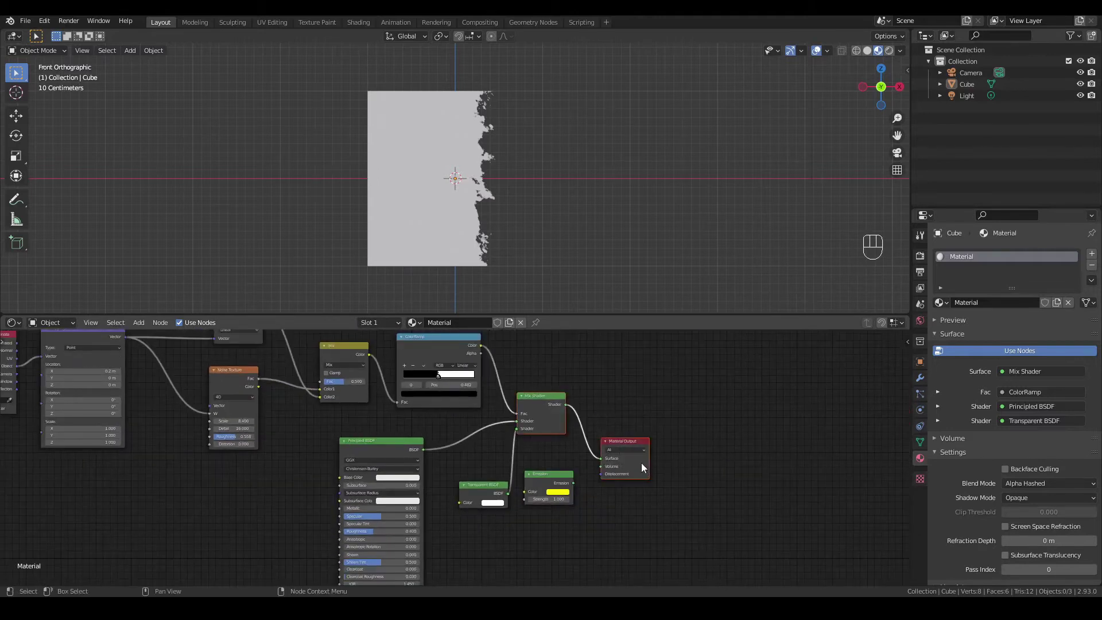
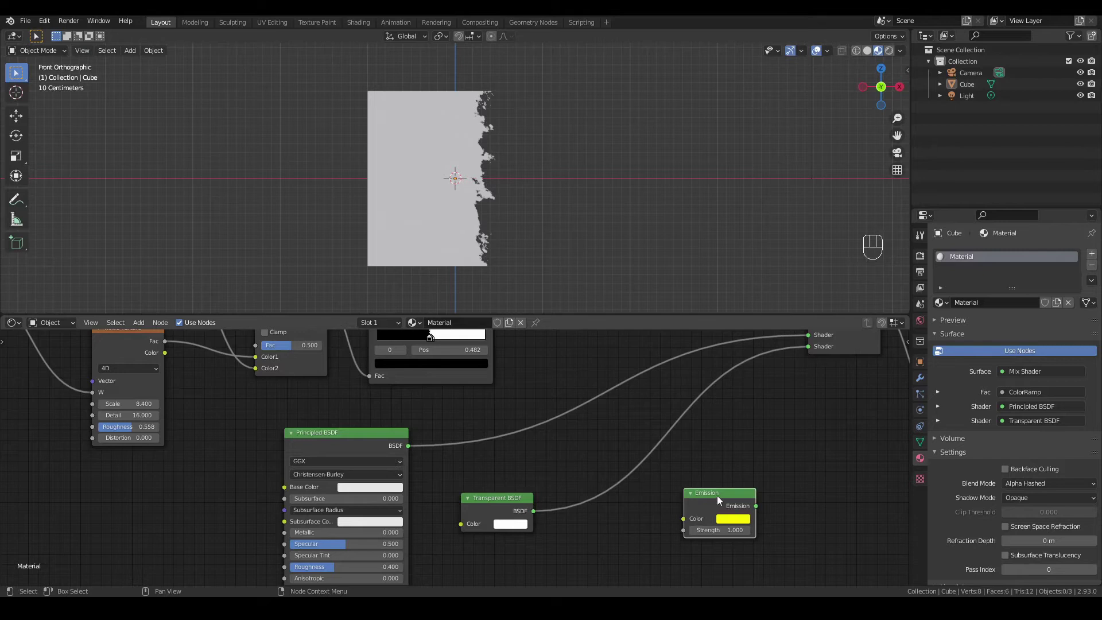
left_click_drag(721, 500, 536, 495)
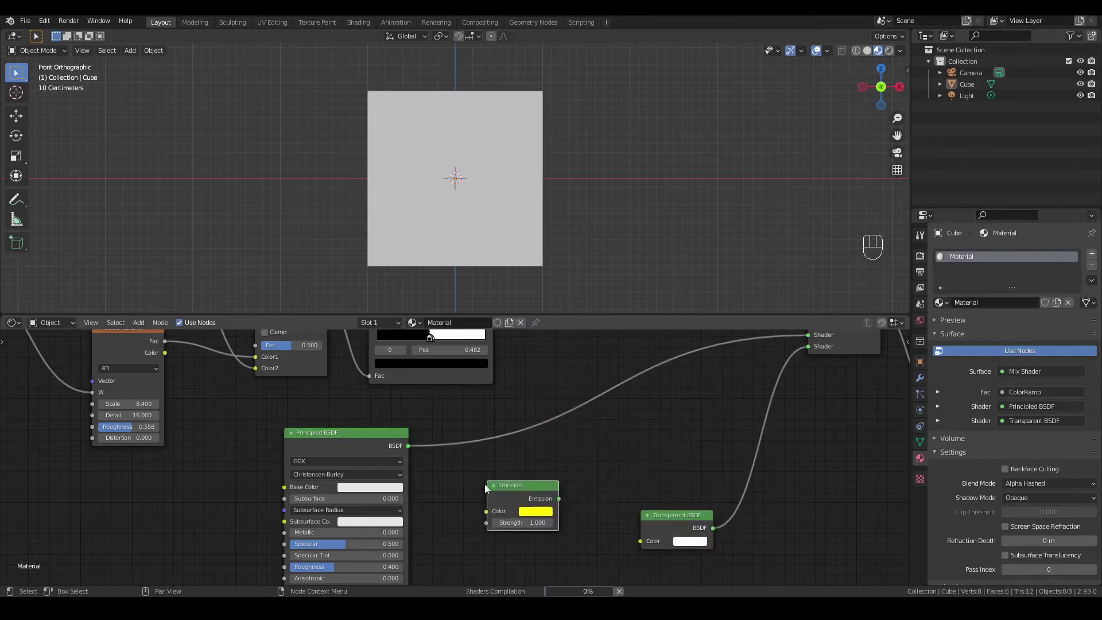
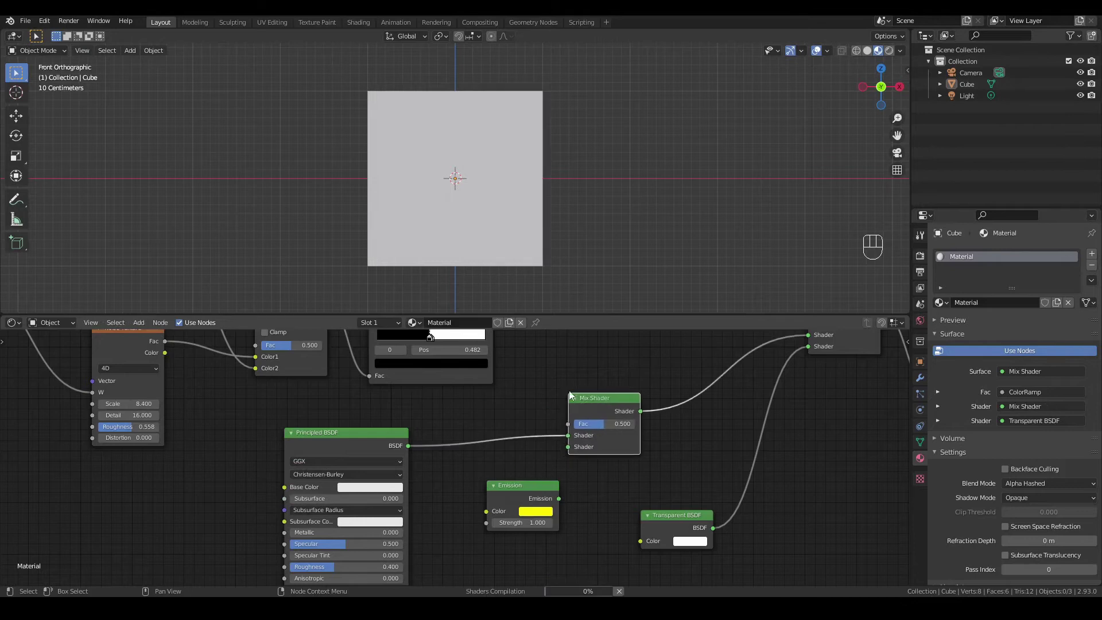
left_click_drag(562, 503, 562, 469)
left_click(529, 492)
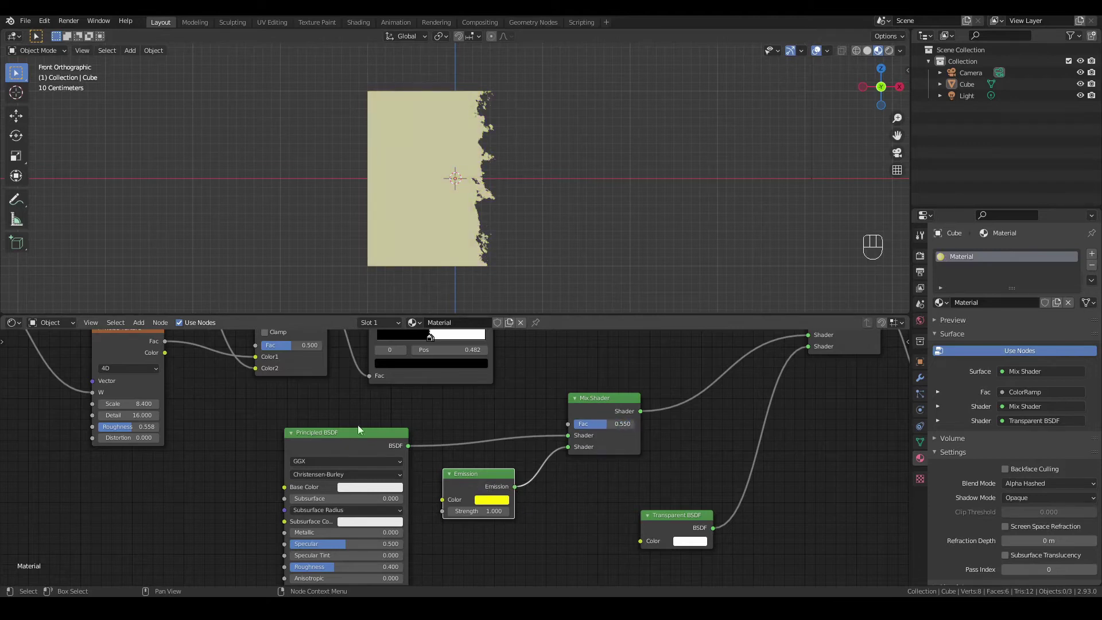
Wire the ColorRamp colour into the new Mix Shader Fac to glow along the dissolve edge.
left_click_drag(355, 416, 485, 499)
left_click(479, 483)
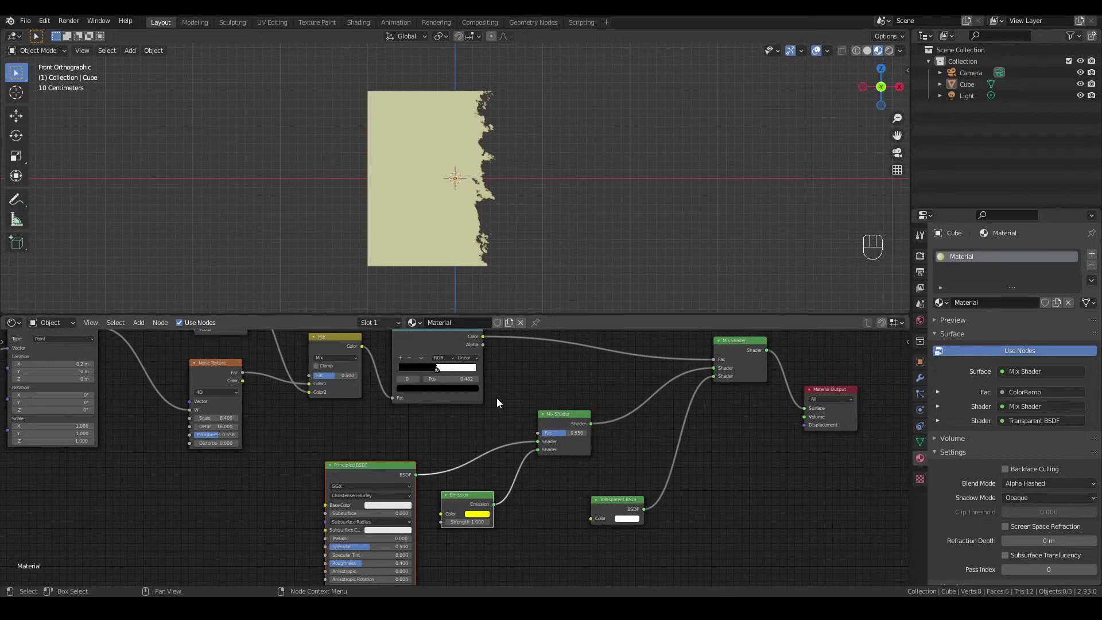
left_click(503, 399)
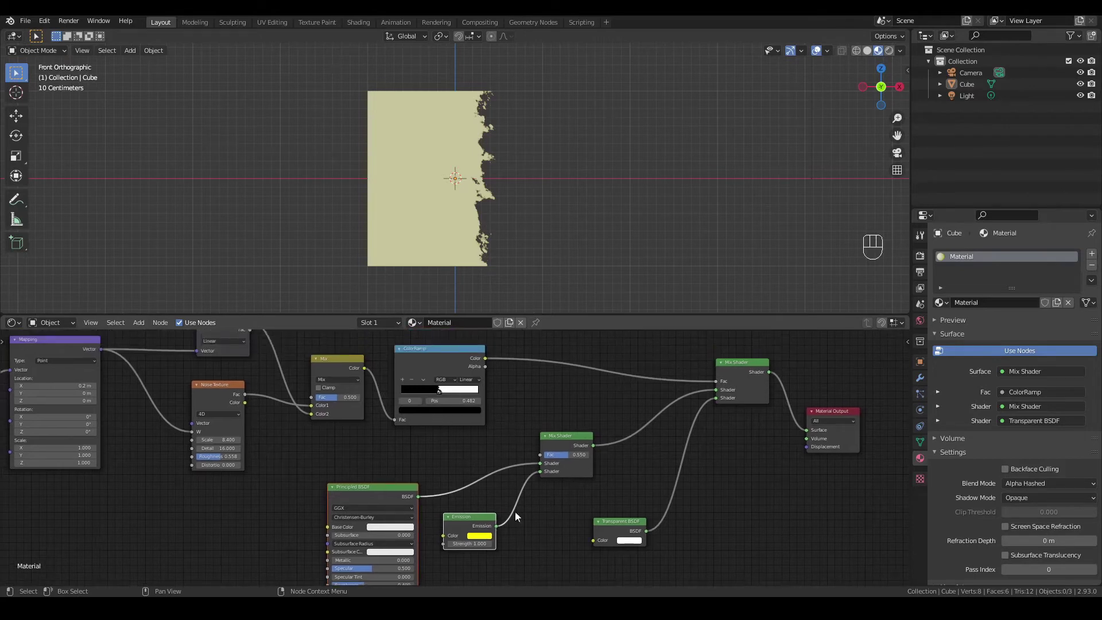
left_click(354, 489)
left_click(626, 526)
left_click(564, 437)
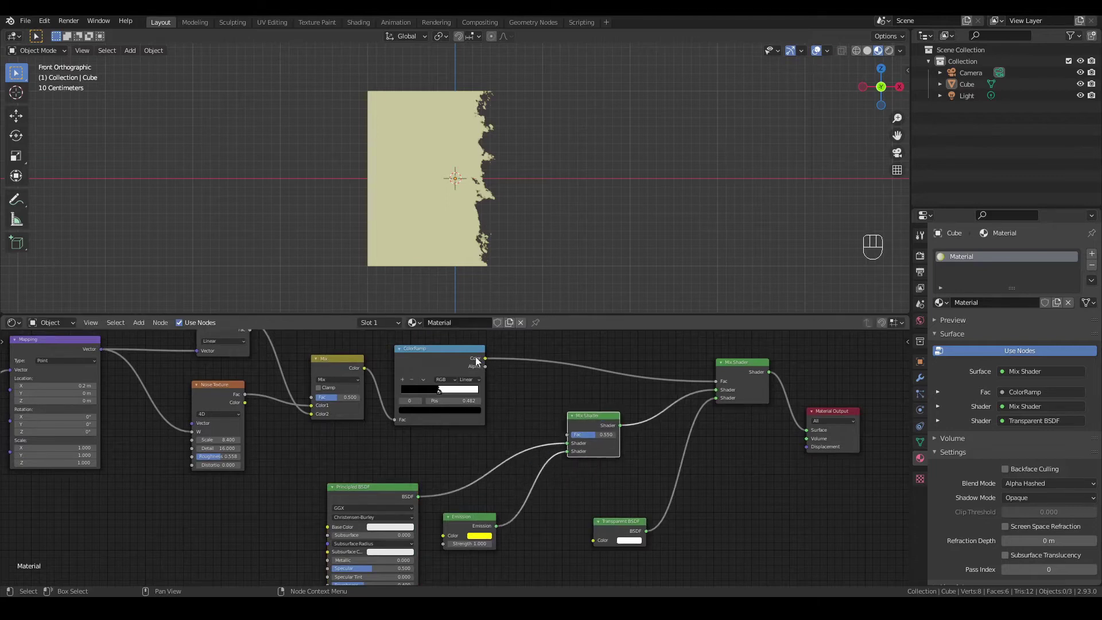
left_click_drag(487, 359, 567, 440)
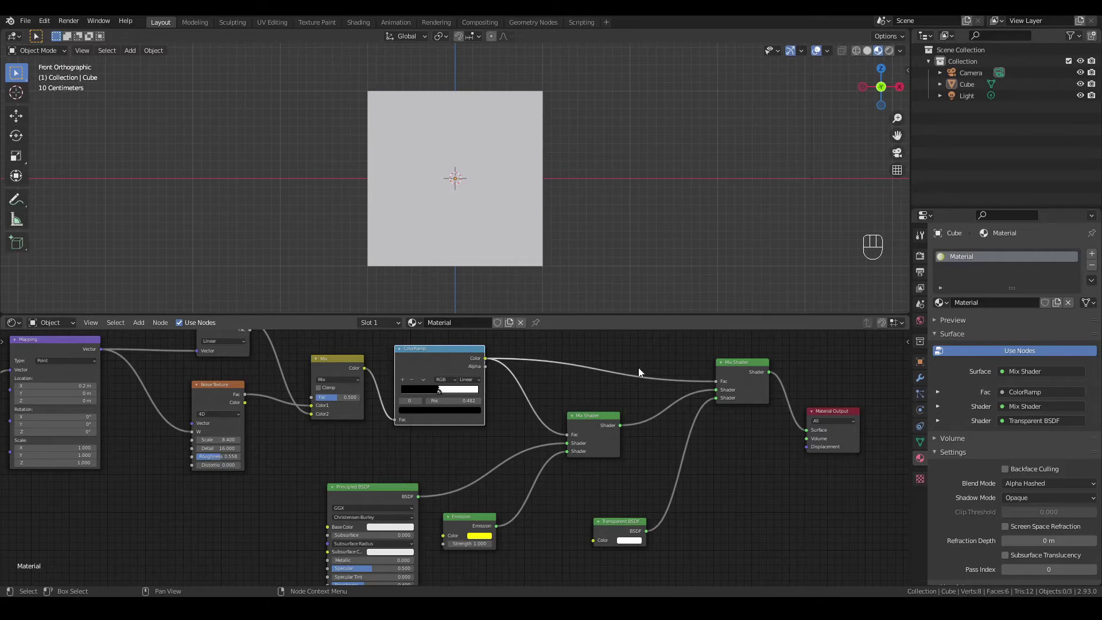
Set the Principled base colour to red and start separating the ColorRamp stops.
left_click(545, 240)
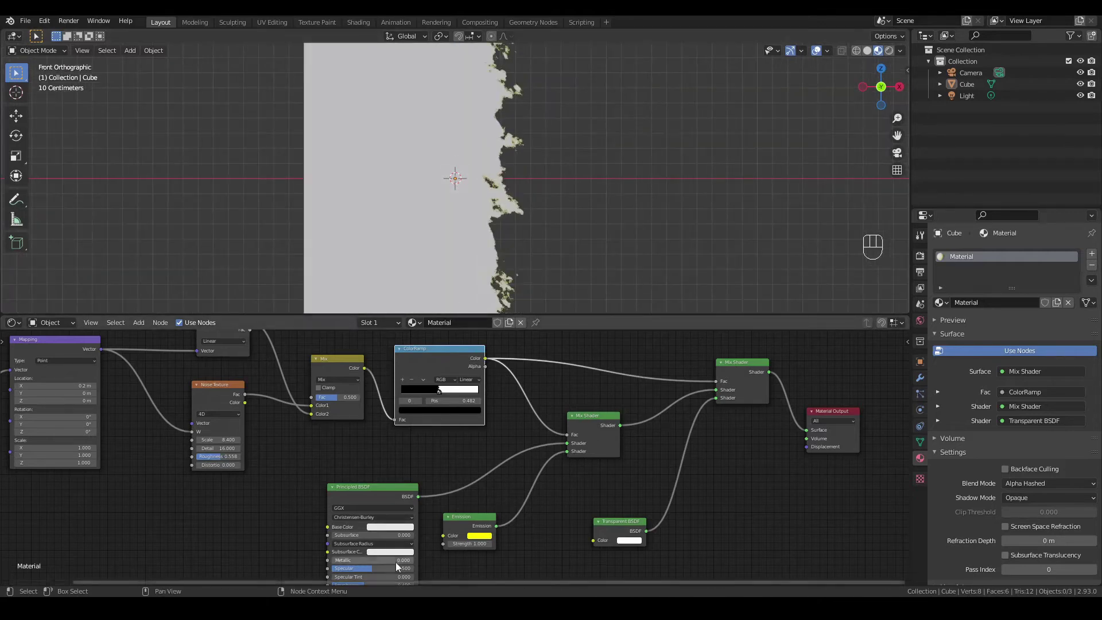
left_click(377, 530)
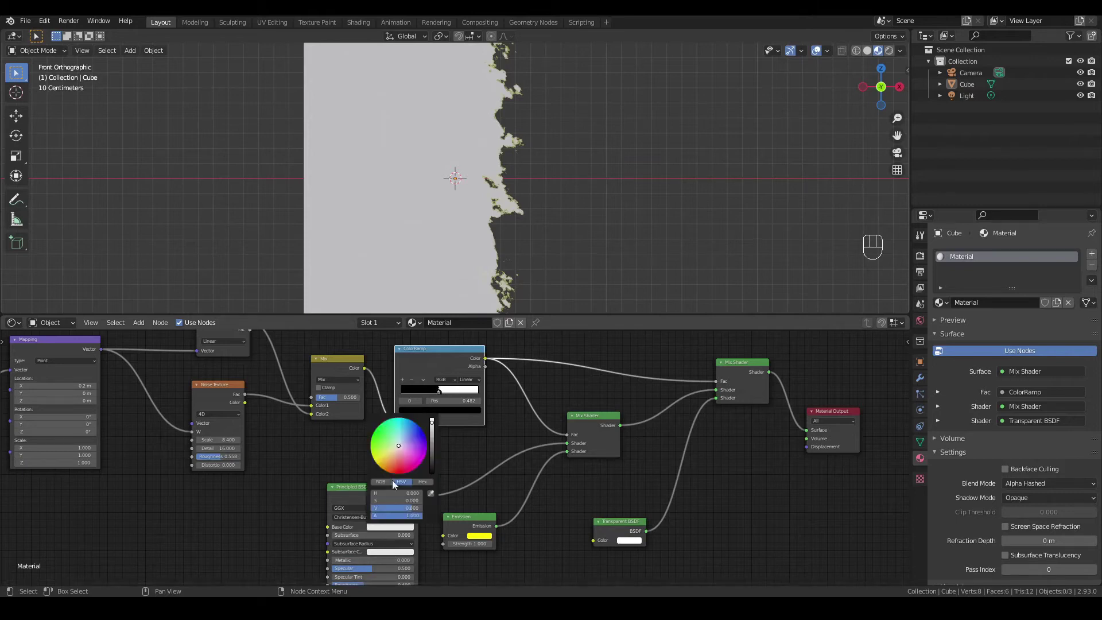
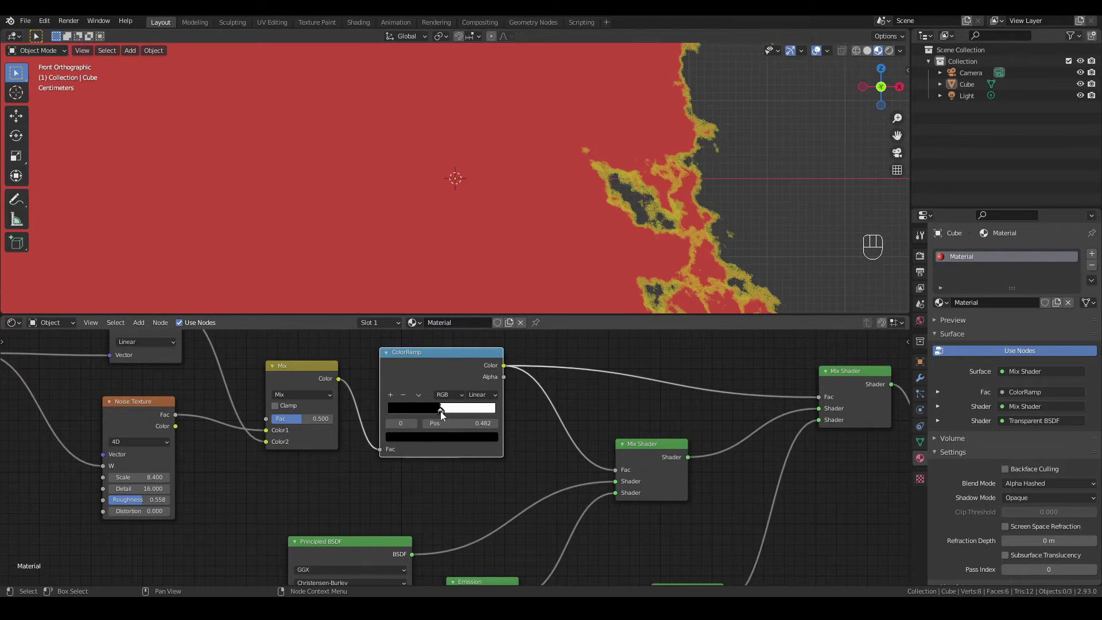
left_click(444, 415)
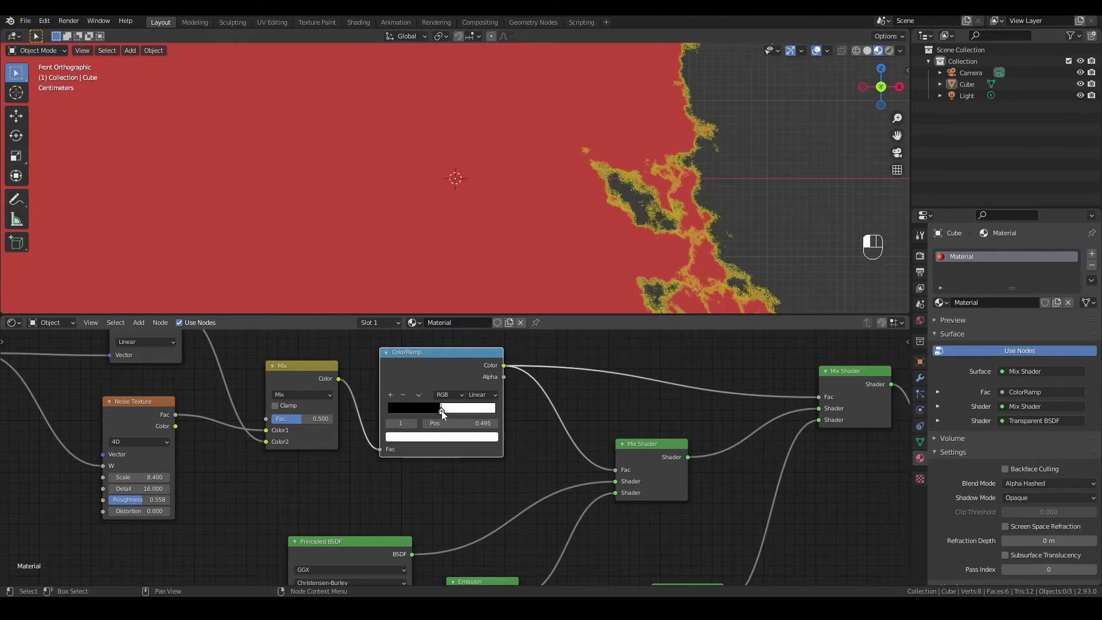
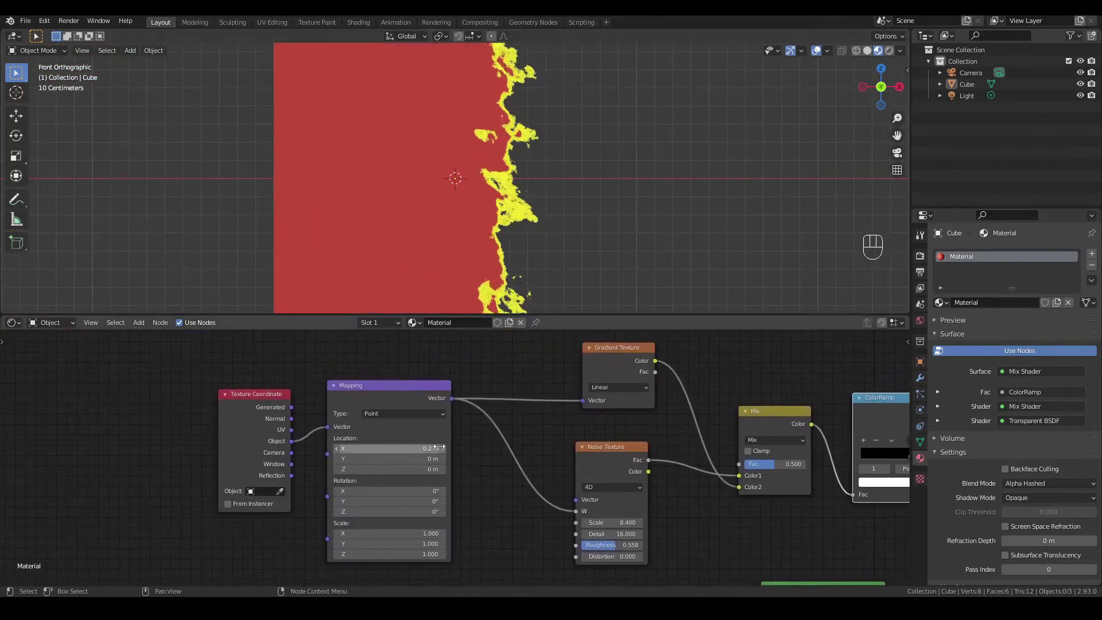
Try Mapping Location X at 1 m, then set it to 0 m to shift the dissolve boundary.
double_click(444, 451)
left_click(445, 452)
left_click(444, 451)
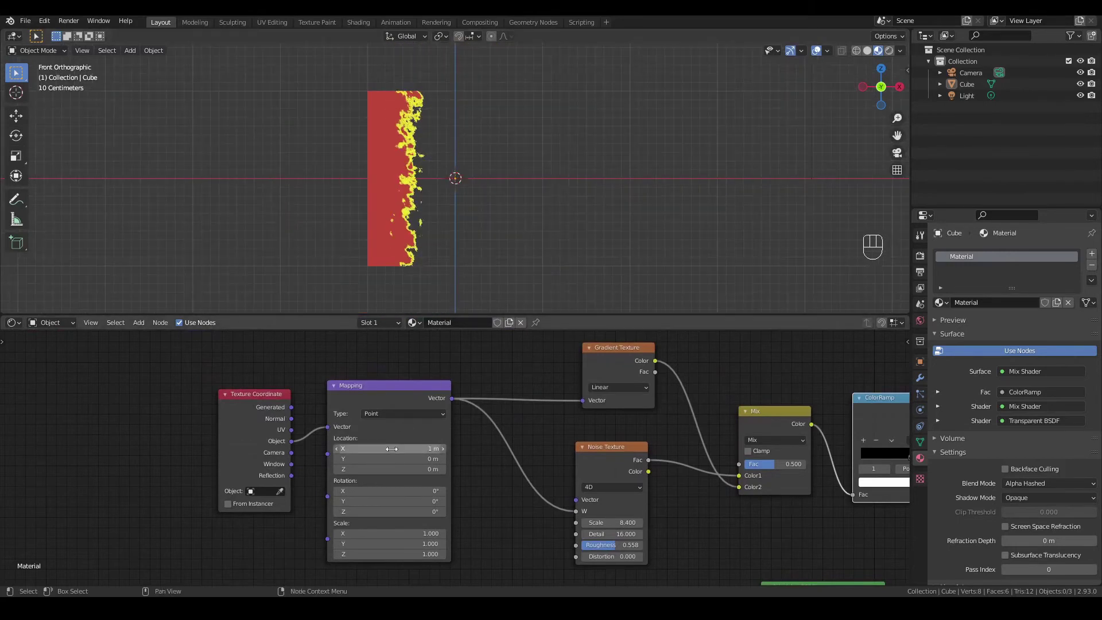
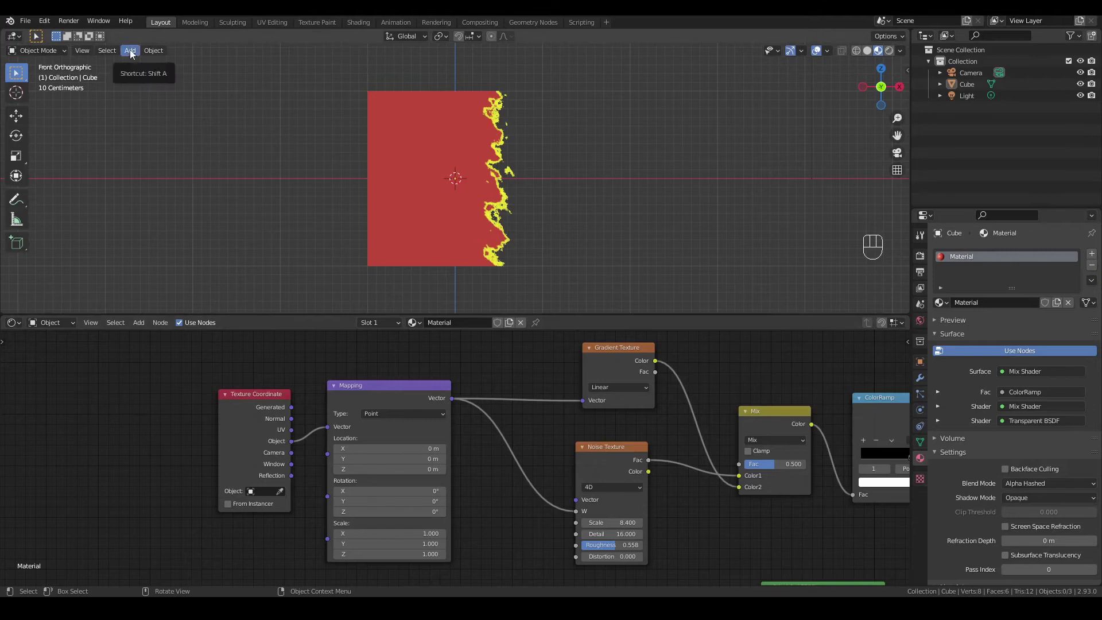
Add an Empty, set it as the Texture Coordinate object on the plane, and select it to move.
left_click_drag(133, 54, 245, 182)
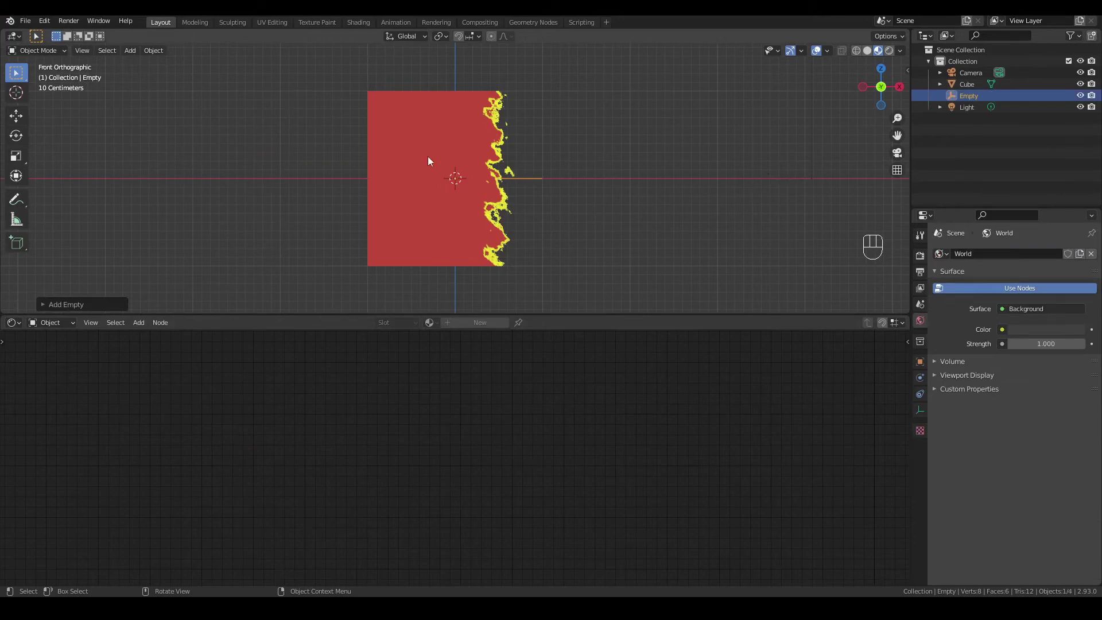
left_click(432, 161)
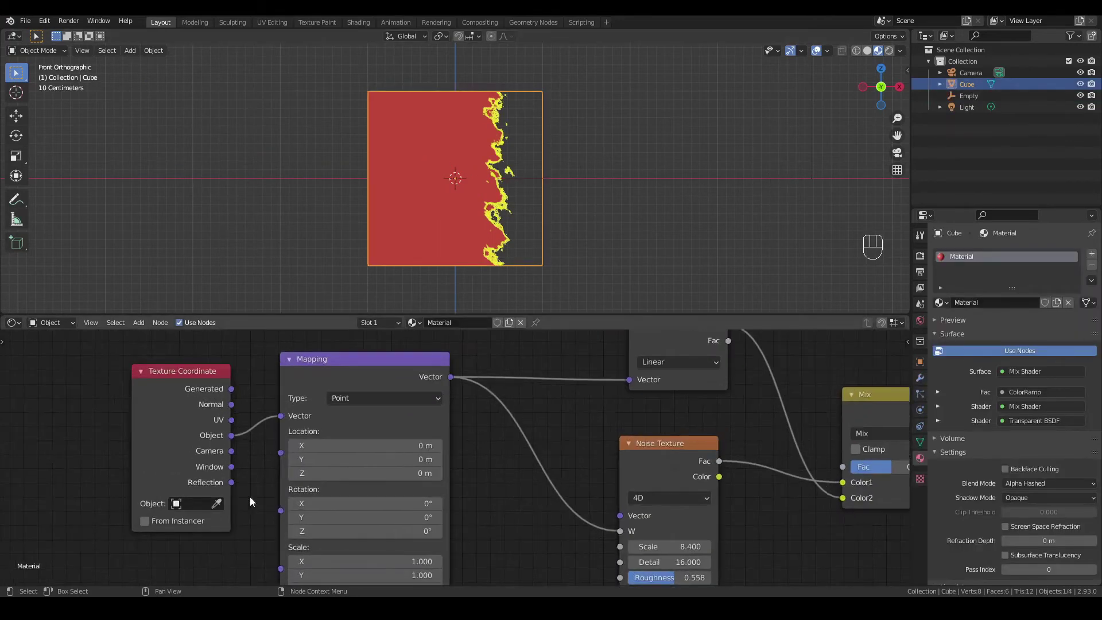
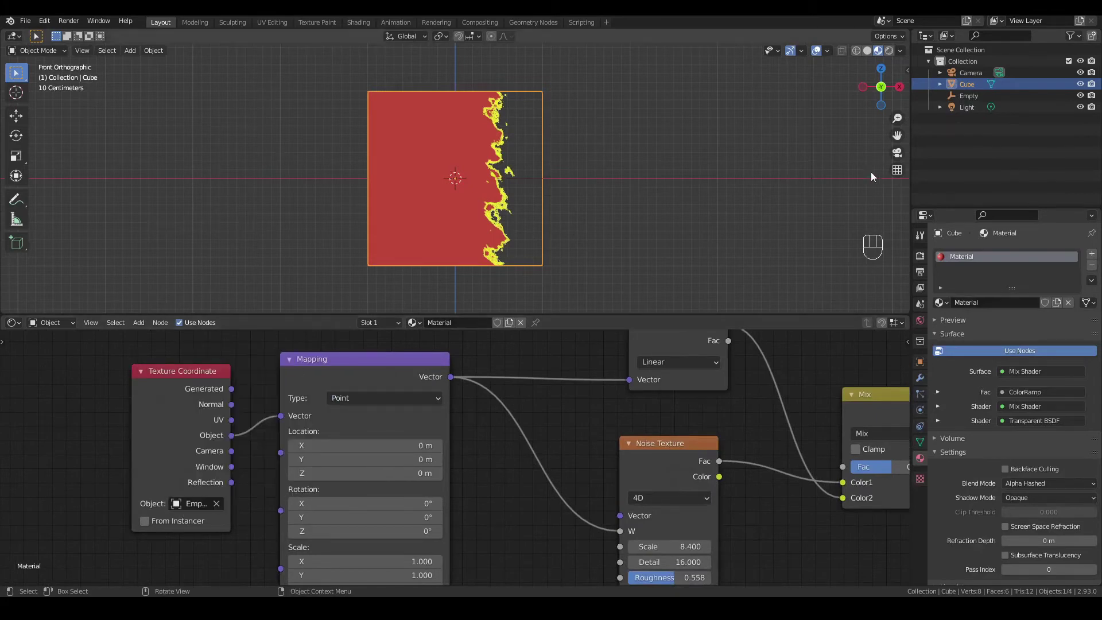
left_click(973, 99)
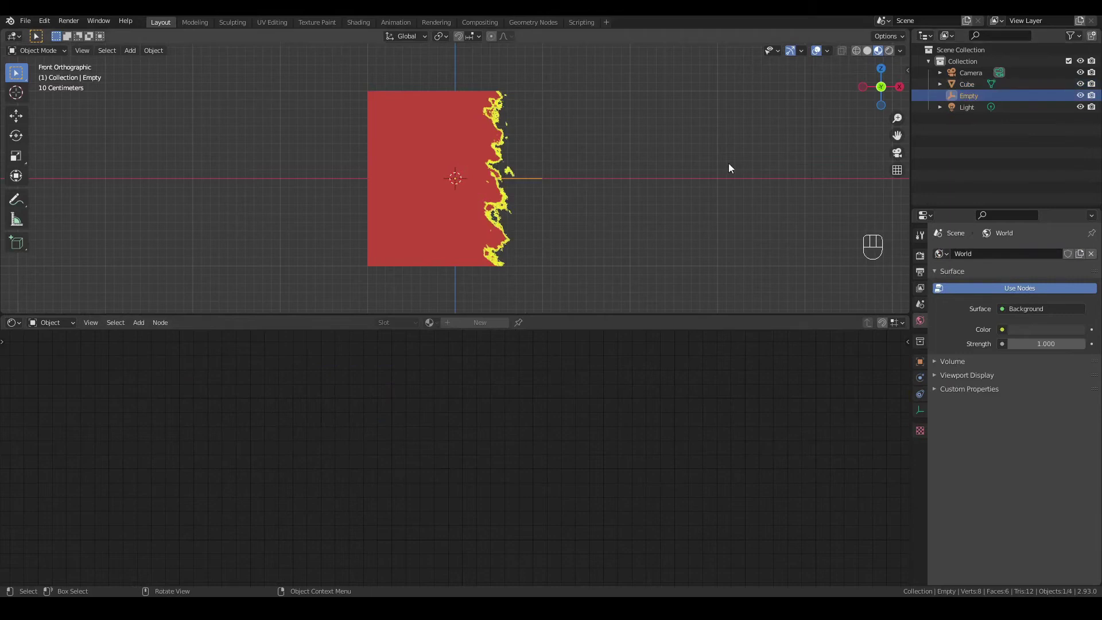
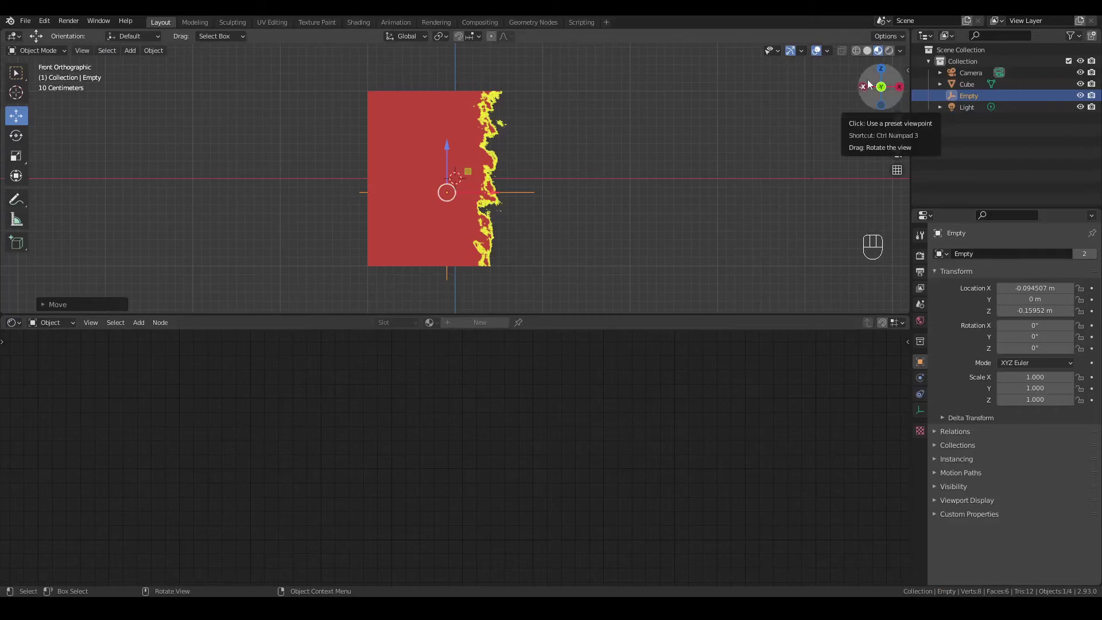
Show the World nodes with the cape_hill_4k.hdr environment and preview in Rendered shading.
left_click(894, 54)
left_click(867, 89)
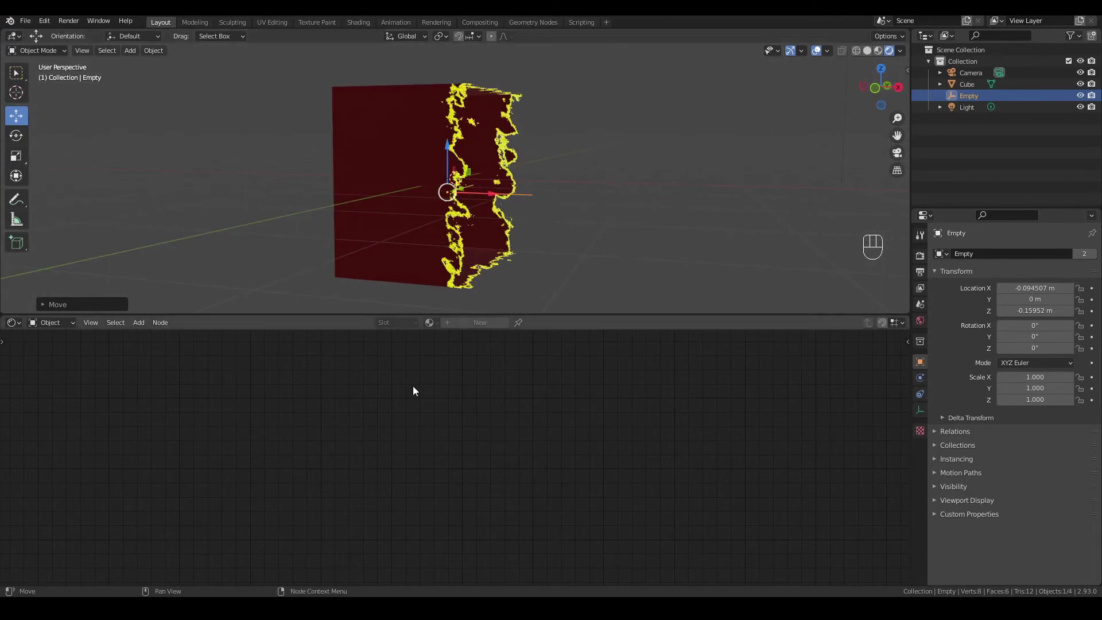
left_click_drag(54, 327, 56, 354)
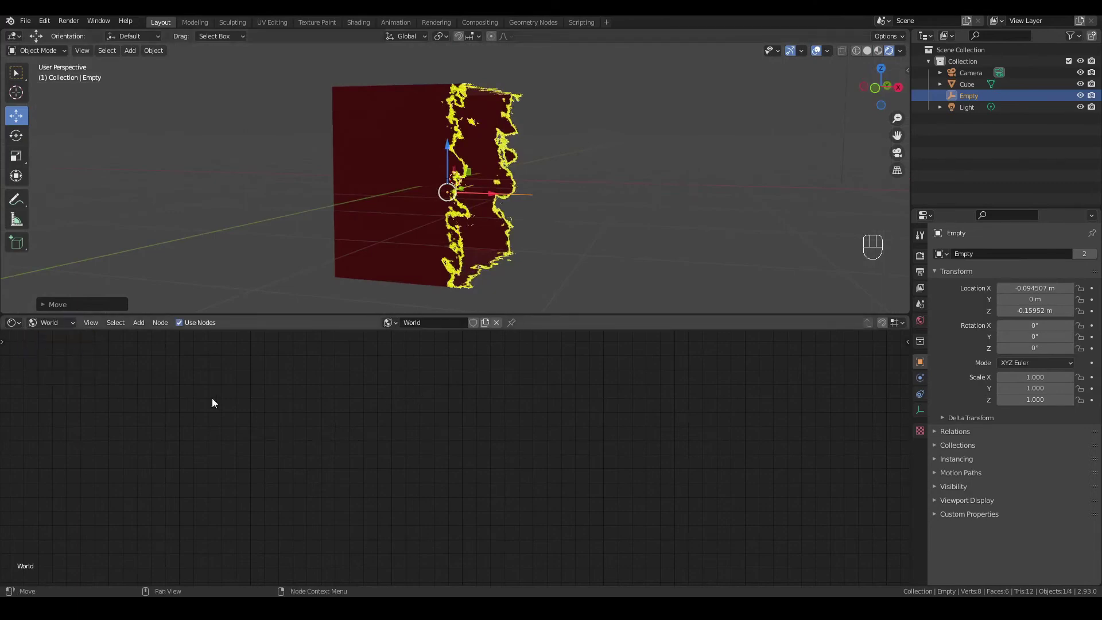
left_click(179, 420)
left_click_drag(149, 359, 227, 383)
left_click(404, 440)
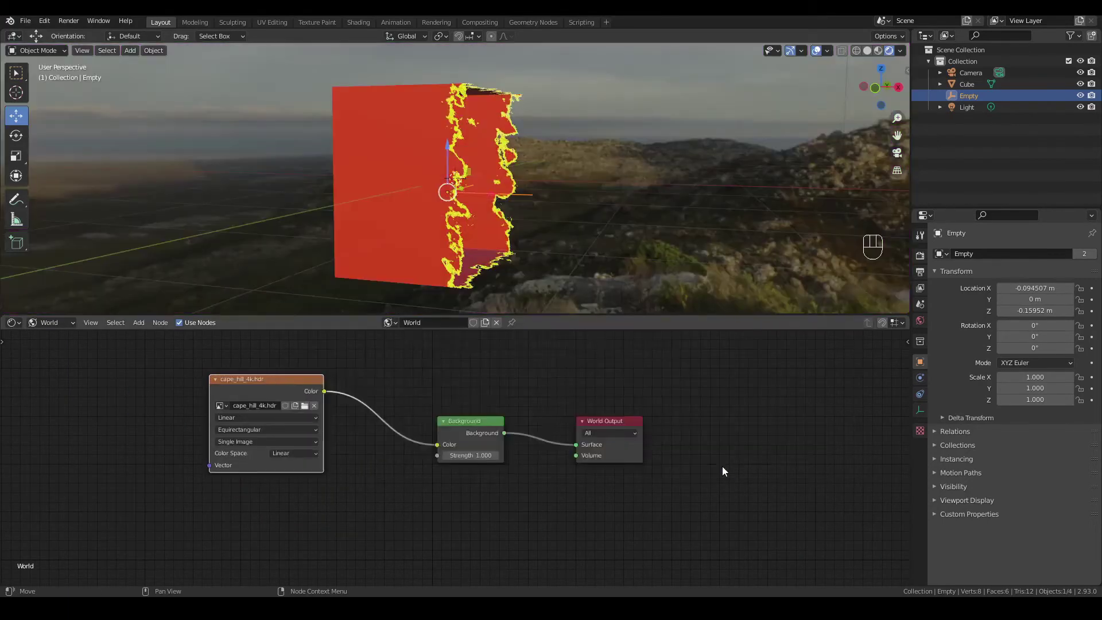
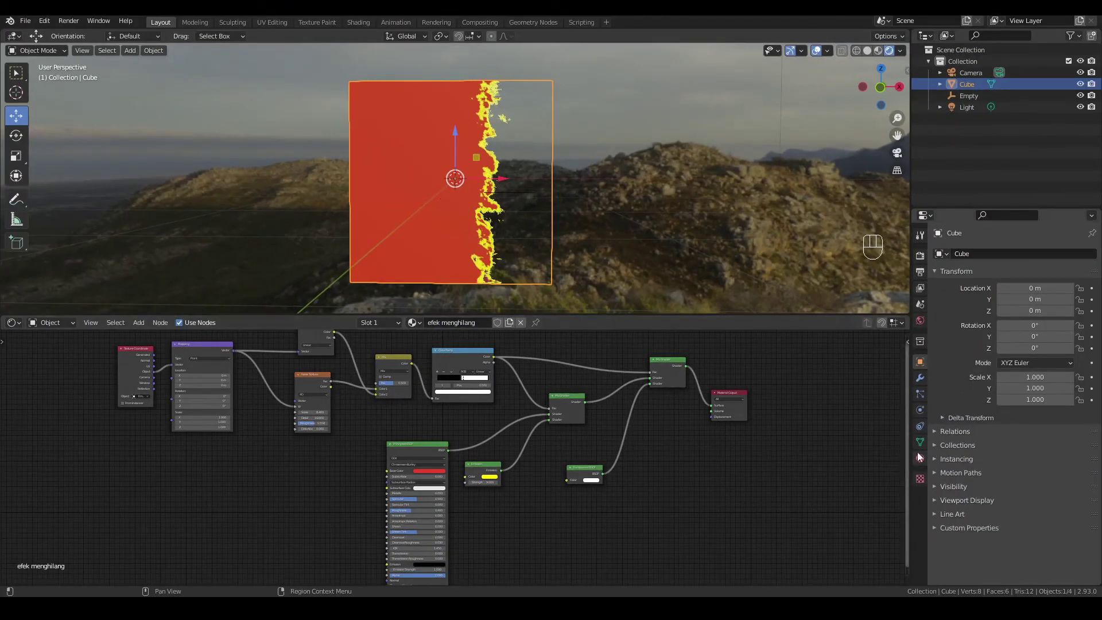
Delete the plane, add a Monkey mesh and assign it the 'efek menghilang' material.
left_click(924, 457)
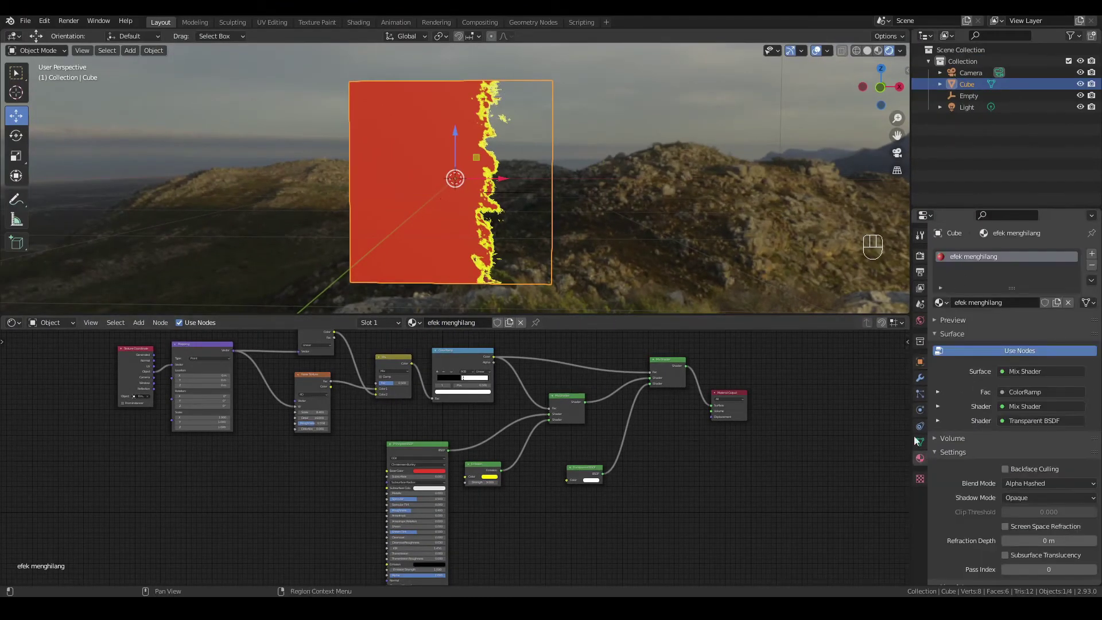
left_click(750, 488)
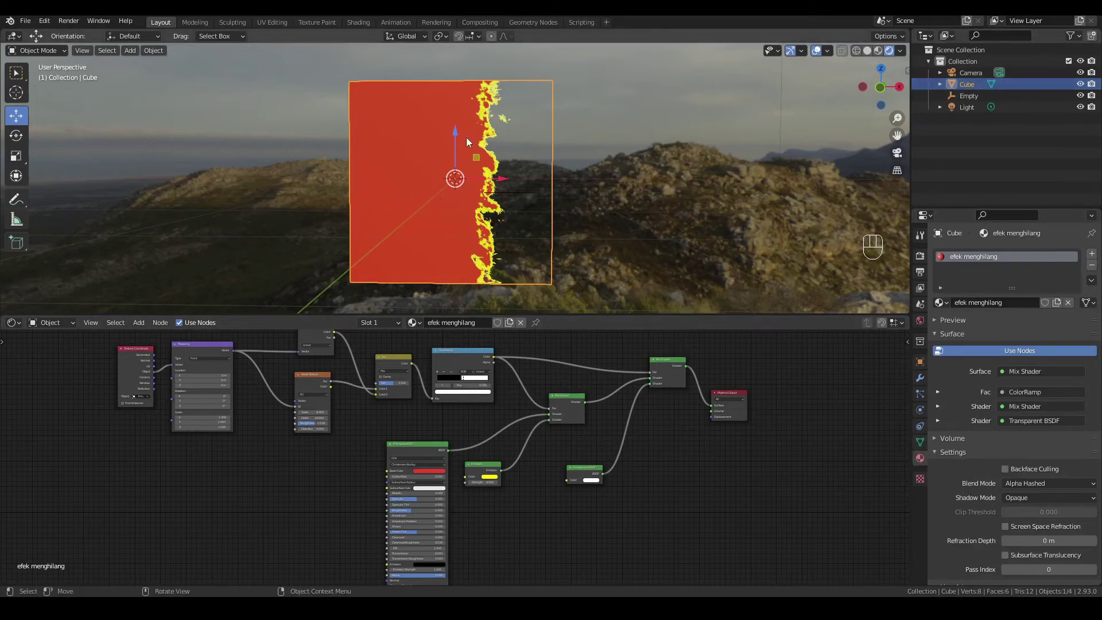
key("Delete")
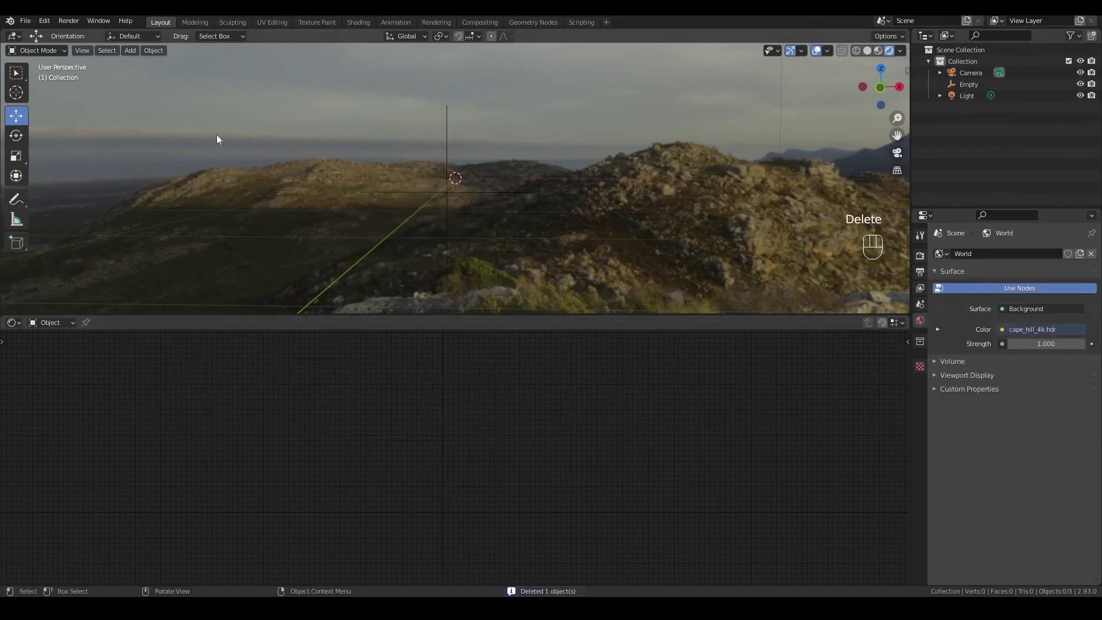
left_click_drag(135, 55, 256, 175)
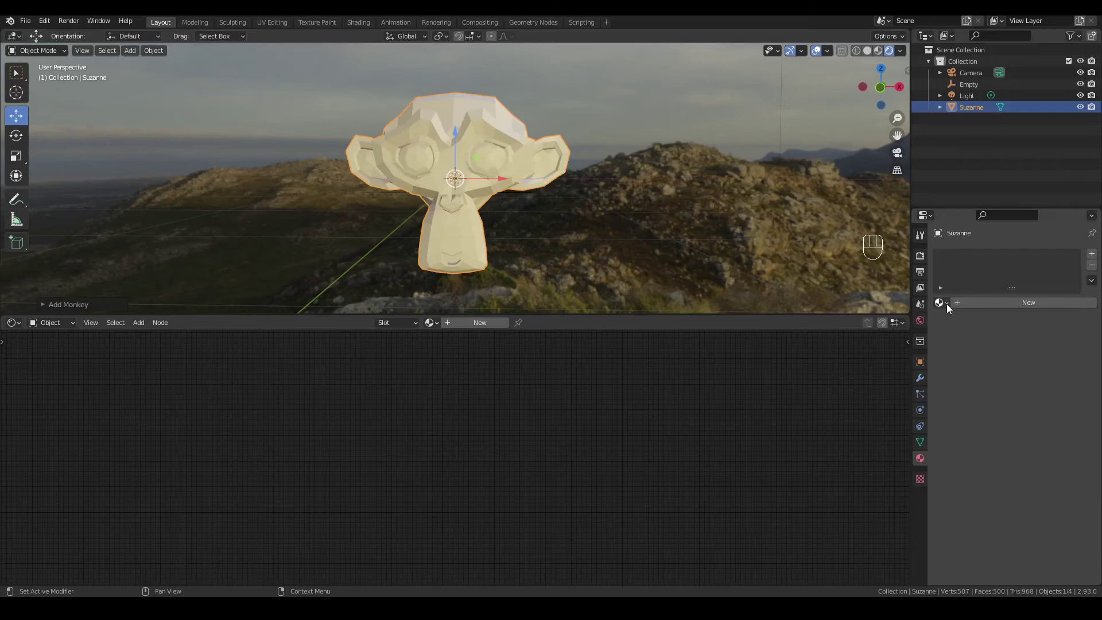
left_click_drag(948, 302, 970, 325)
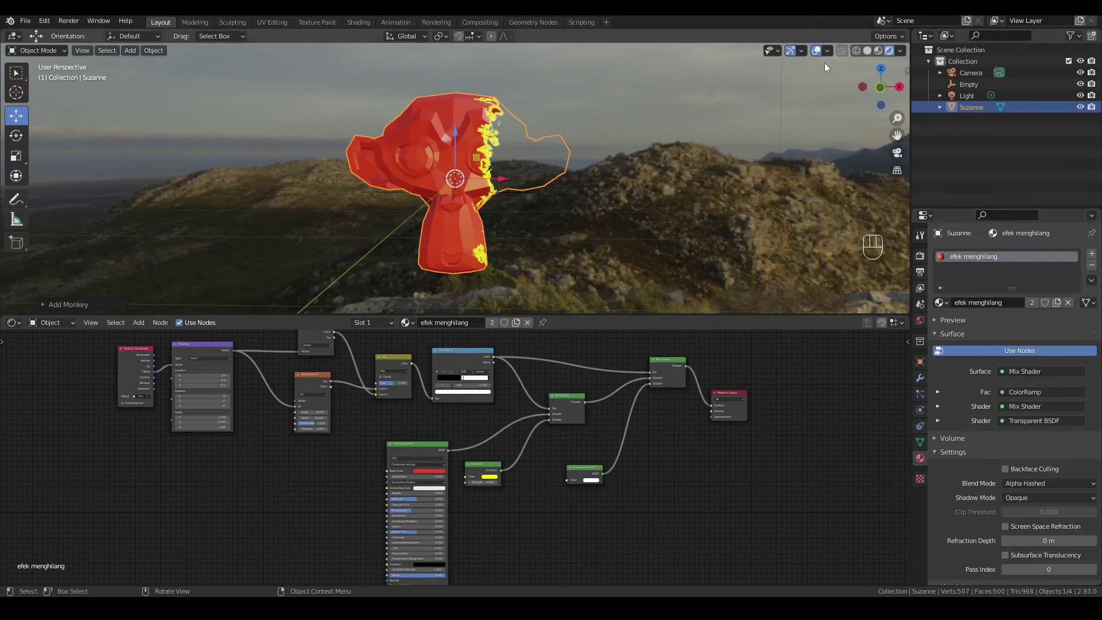
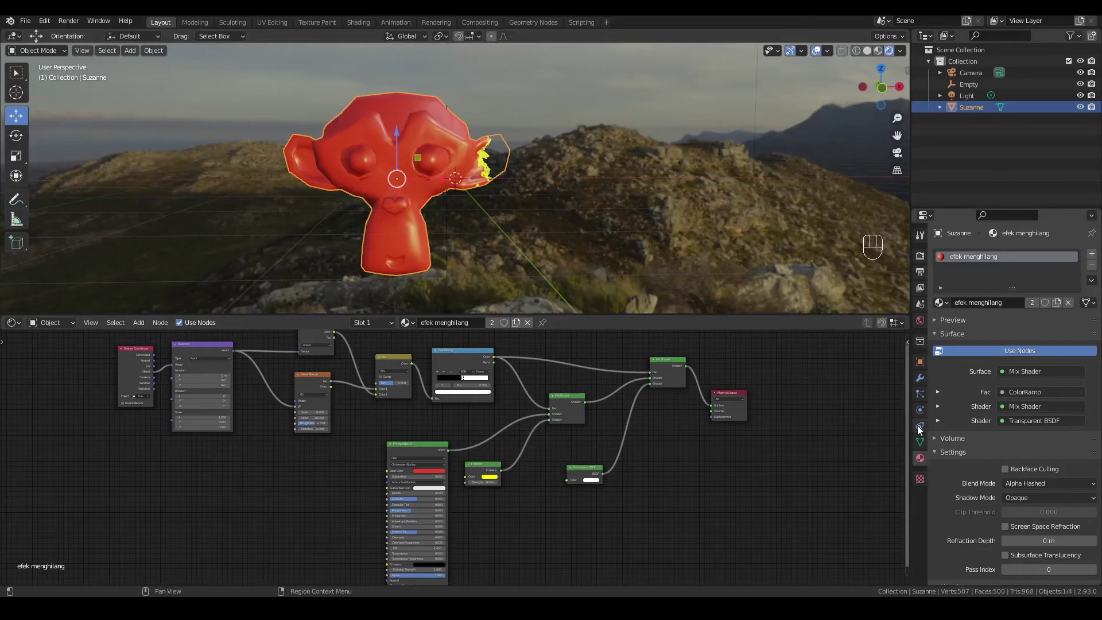
Add a Subdivision Surface modifier, shade the monkey smooth and return to its material settings.
left_click_drag(974, 255, 881, 468)
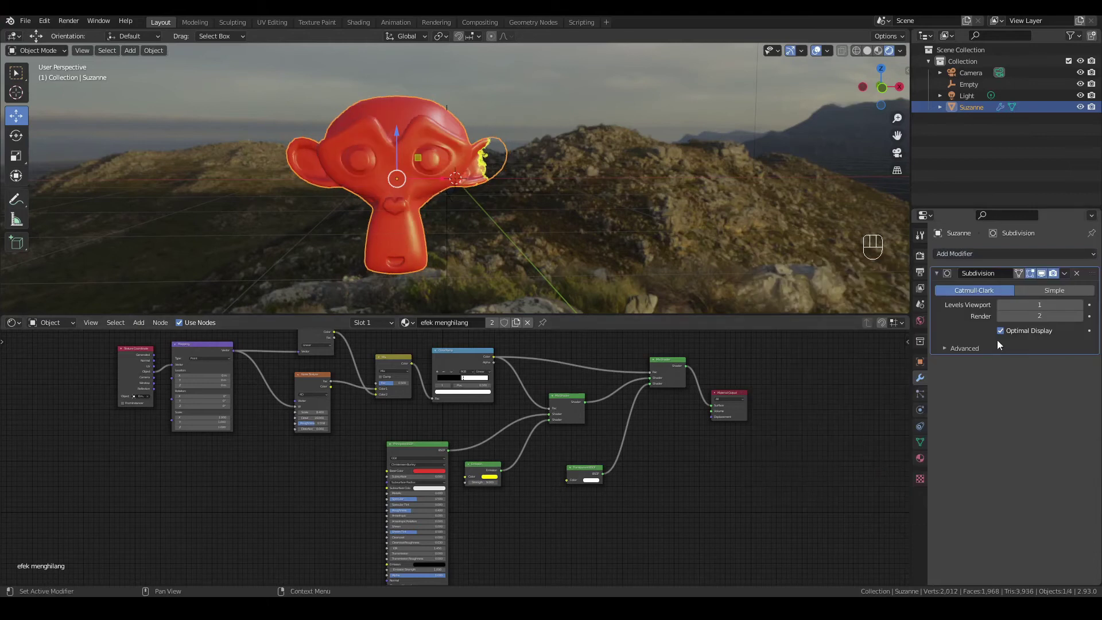
left_click_drag(1071, 275, 1067, 292)
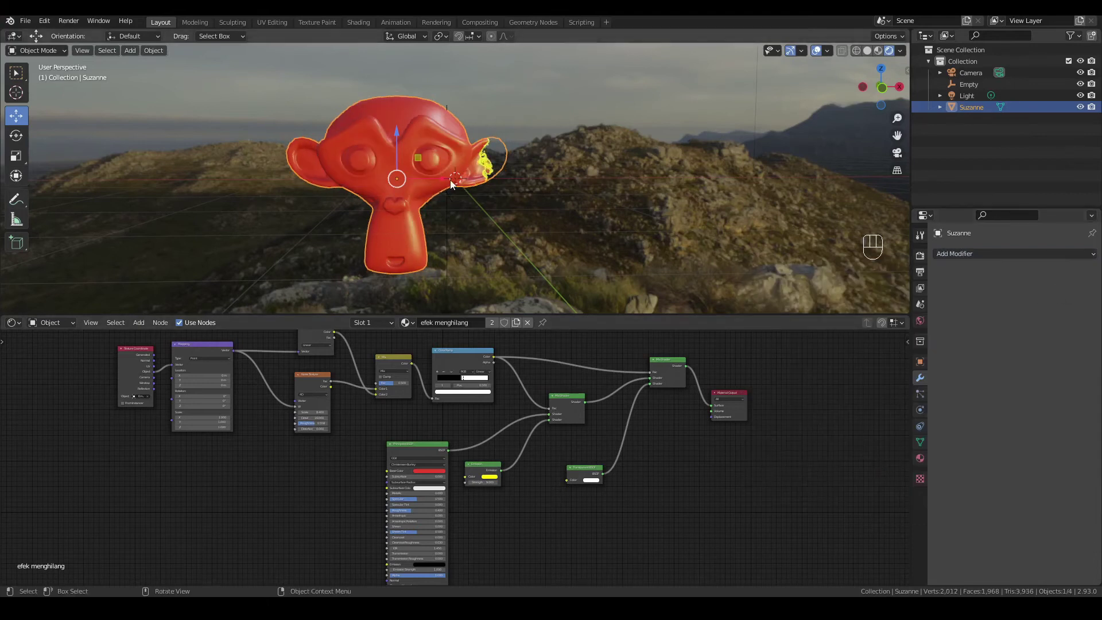
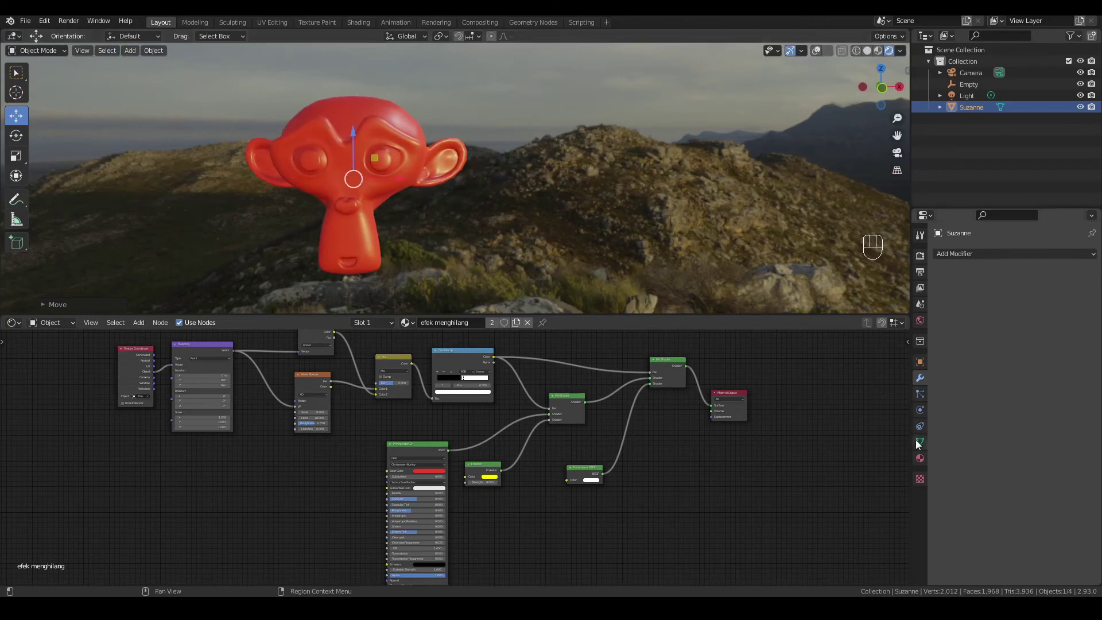
left_click(923, 461)
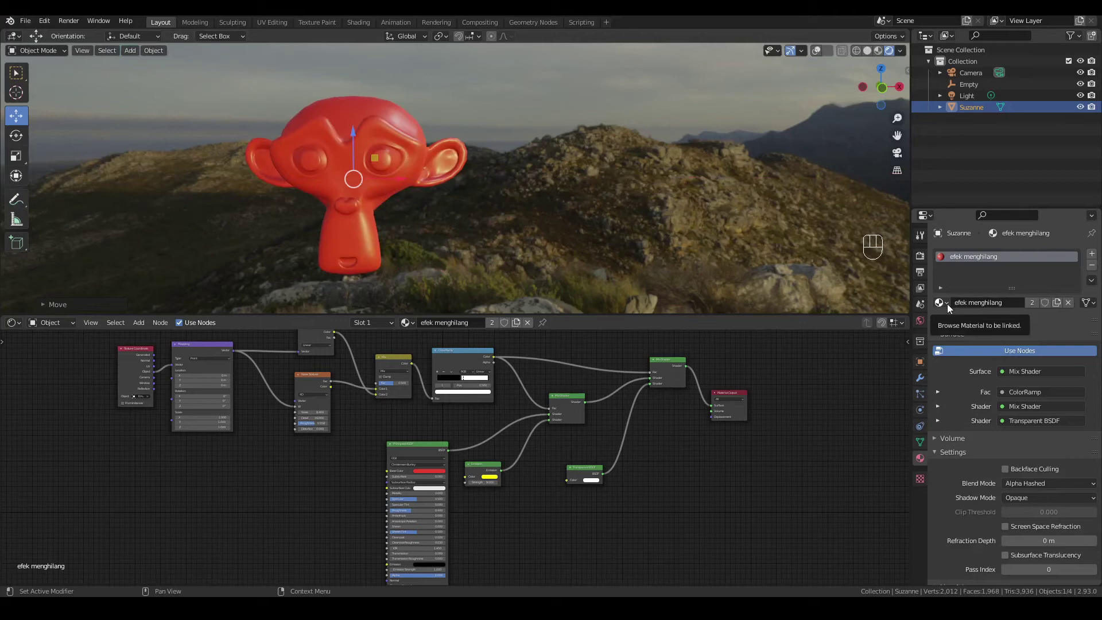
left_click(840, 412)
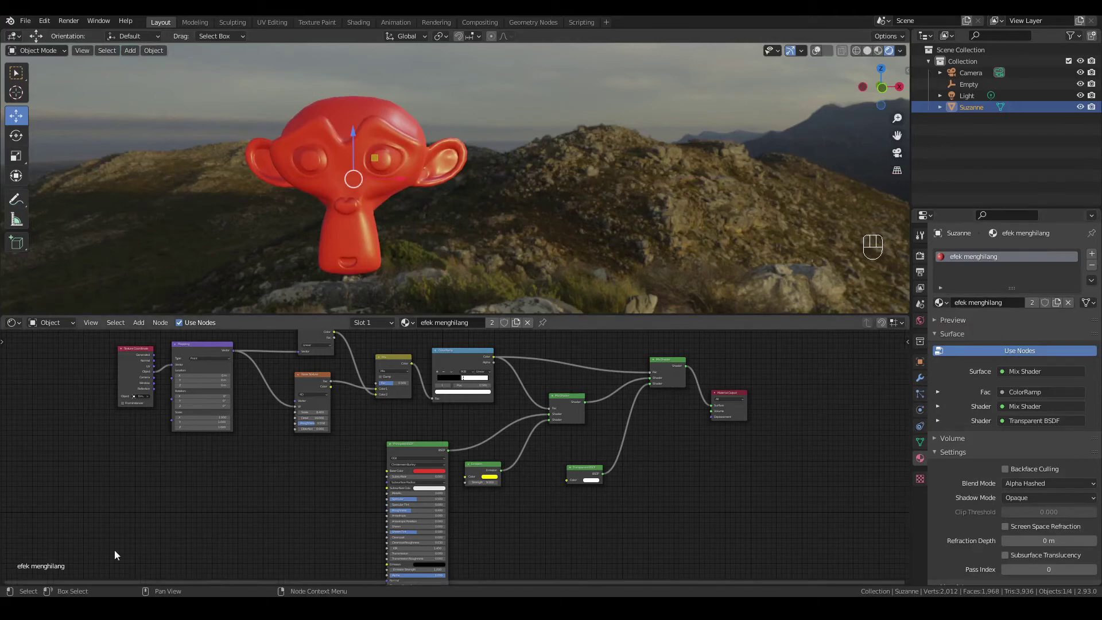
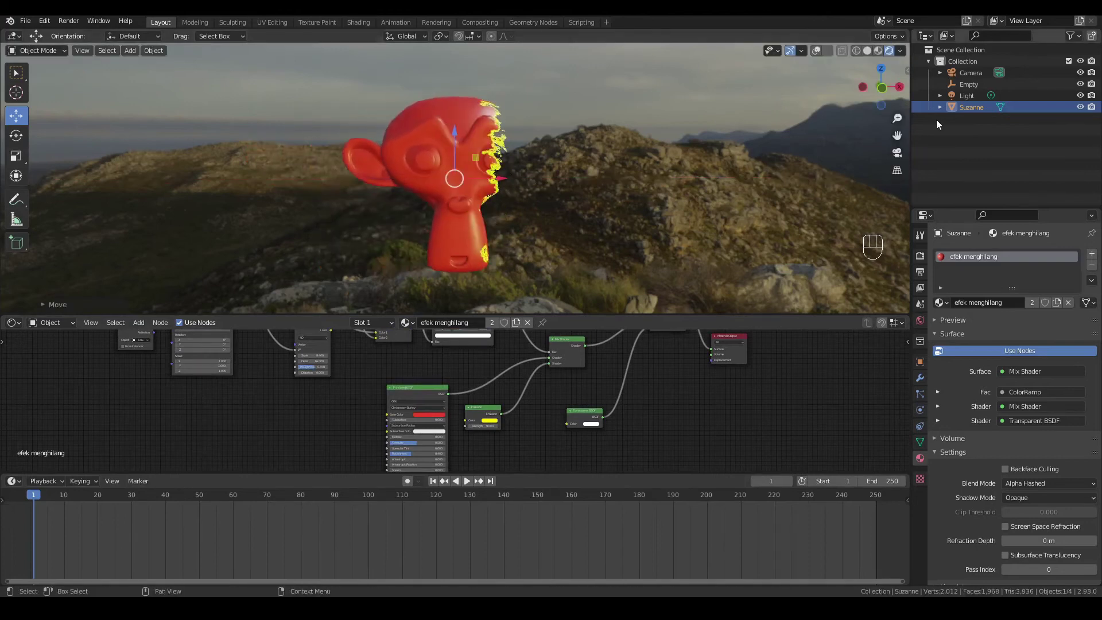
Keyframe the dissolve Empty at frame 1 before the monkey and at frame 250 past it.
left_click(972, 87)
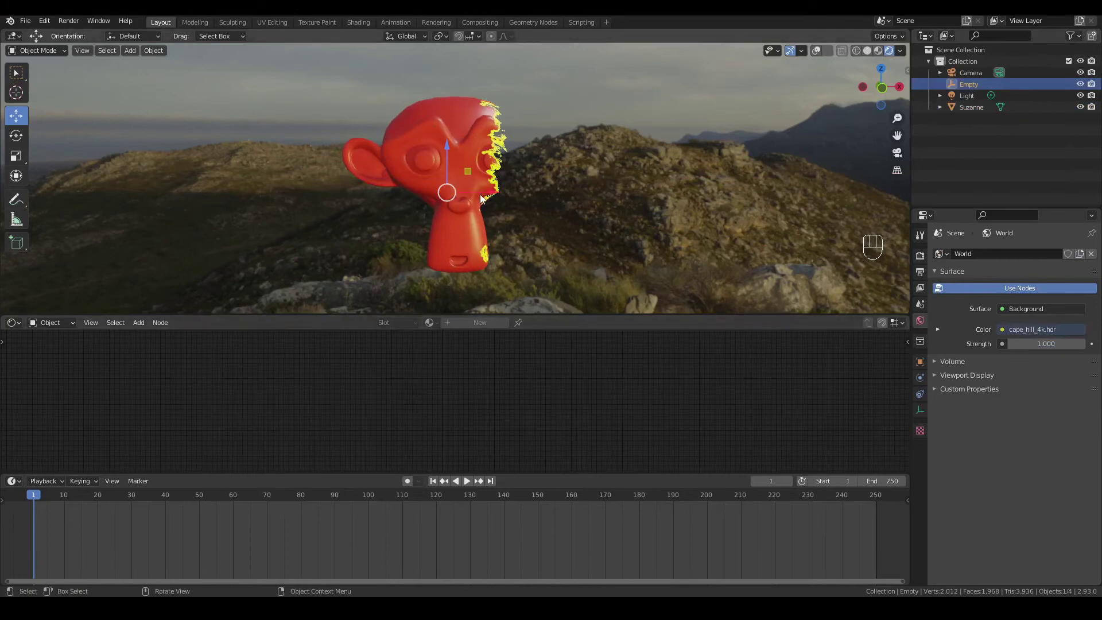
left_click_drag(494, 193, 605, 211)
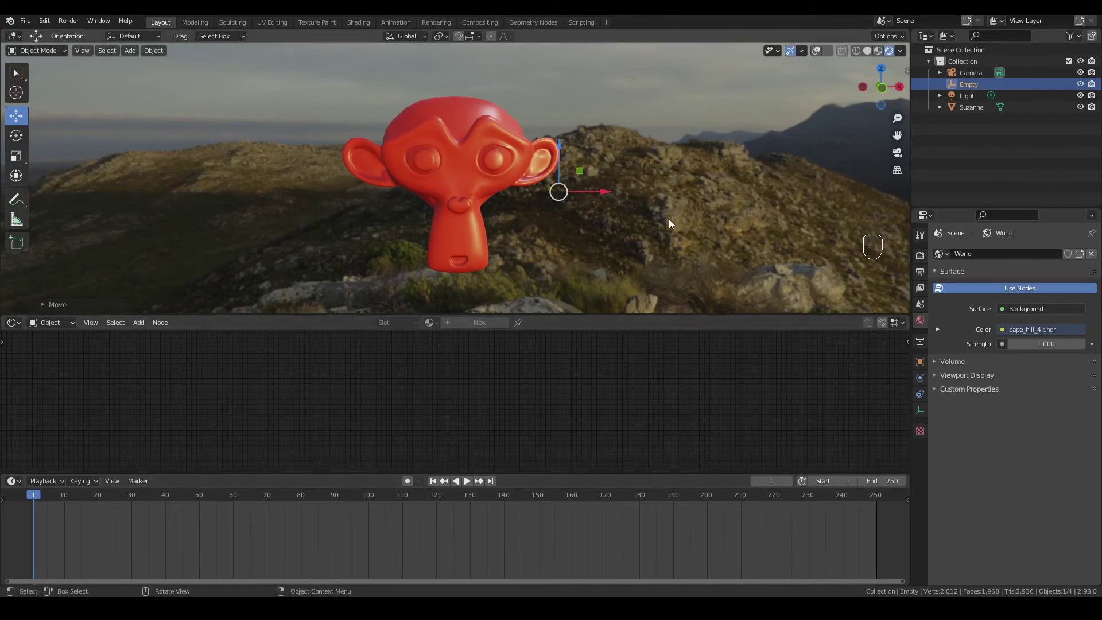
key("i")
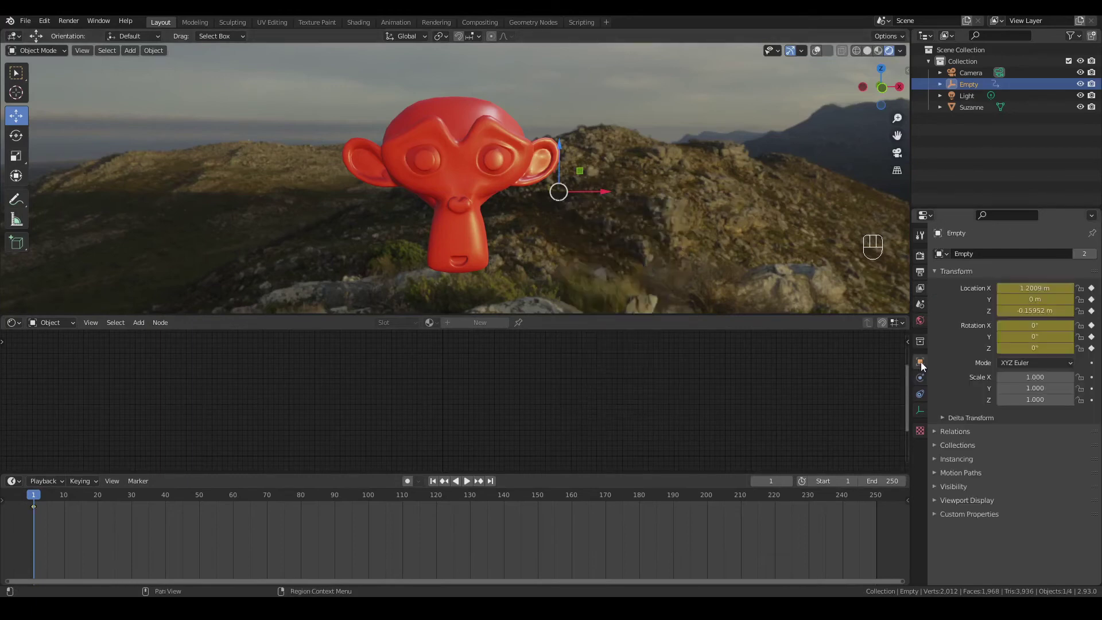
left_click(44, 520)
left_click(496, 483)
left_click_drag(606, 195, 309, 230)
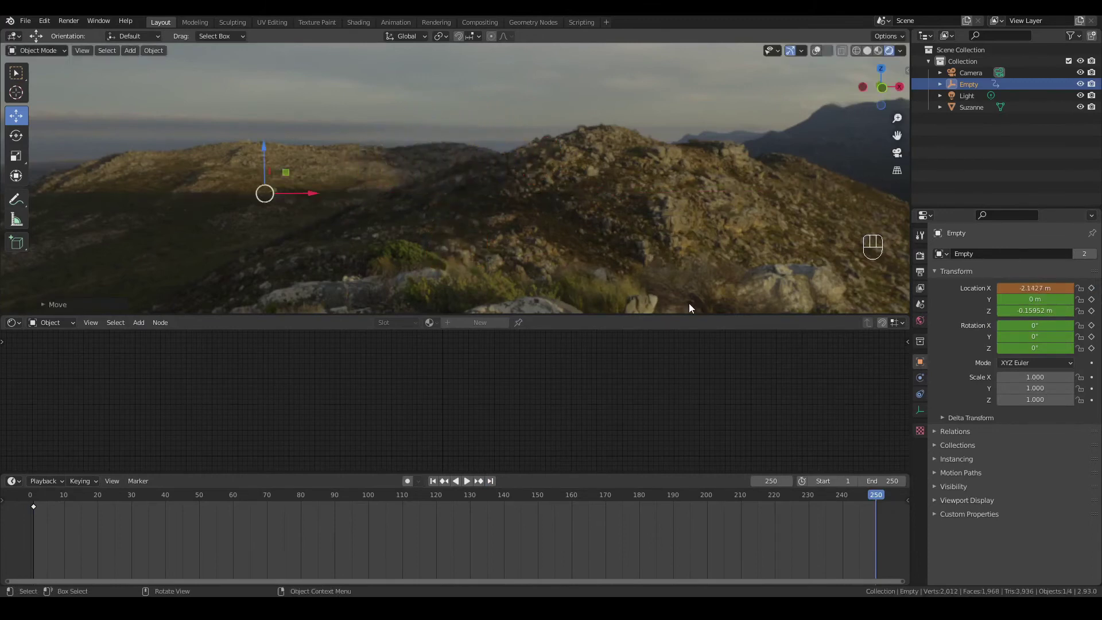
key("i")
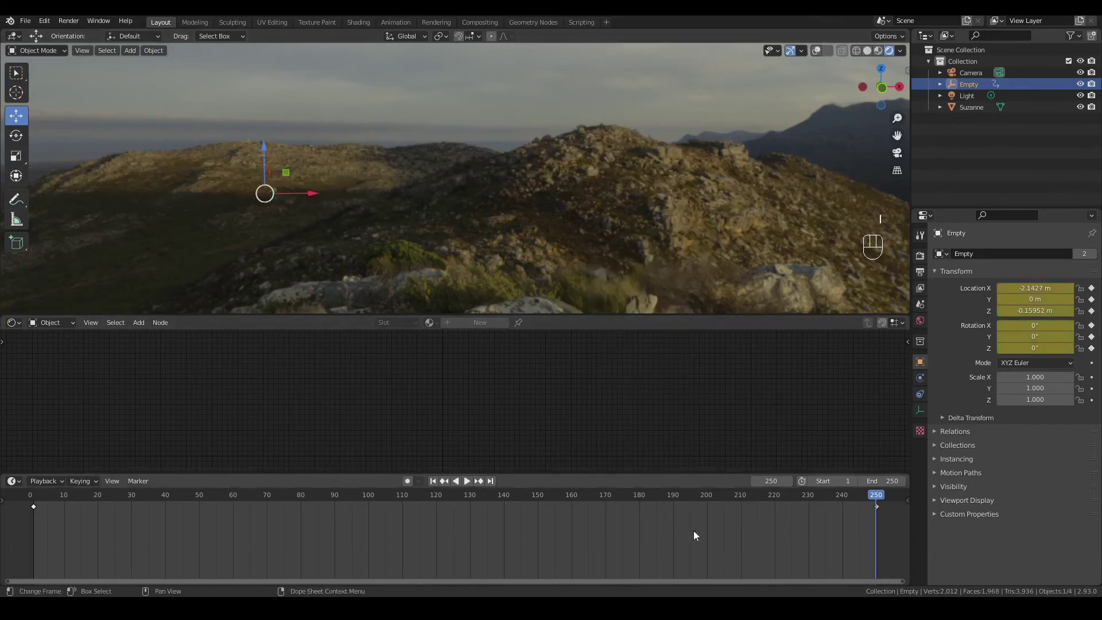
Play the dissolve animation to check it, then return to the first frame.
left_click(743, 539)
left_click(437, 483)
left_click(472, 487)
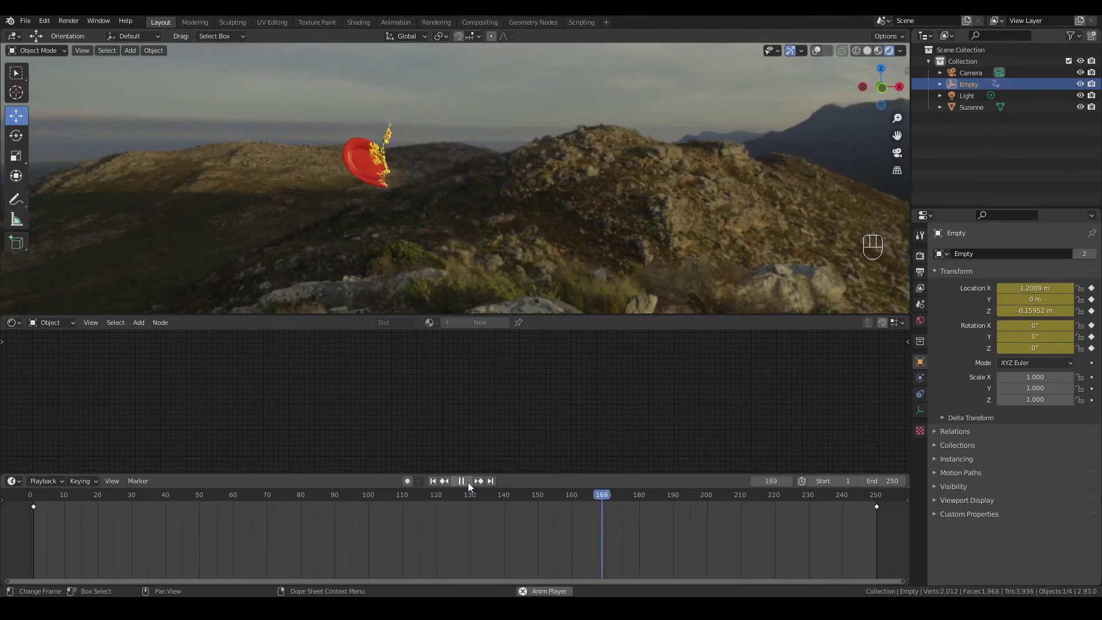
left_click(472, 486)
left_click(436, 487)
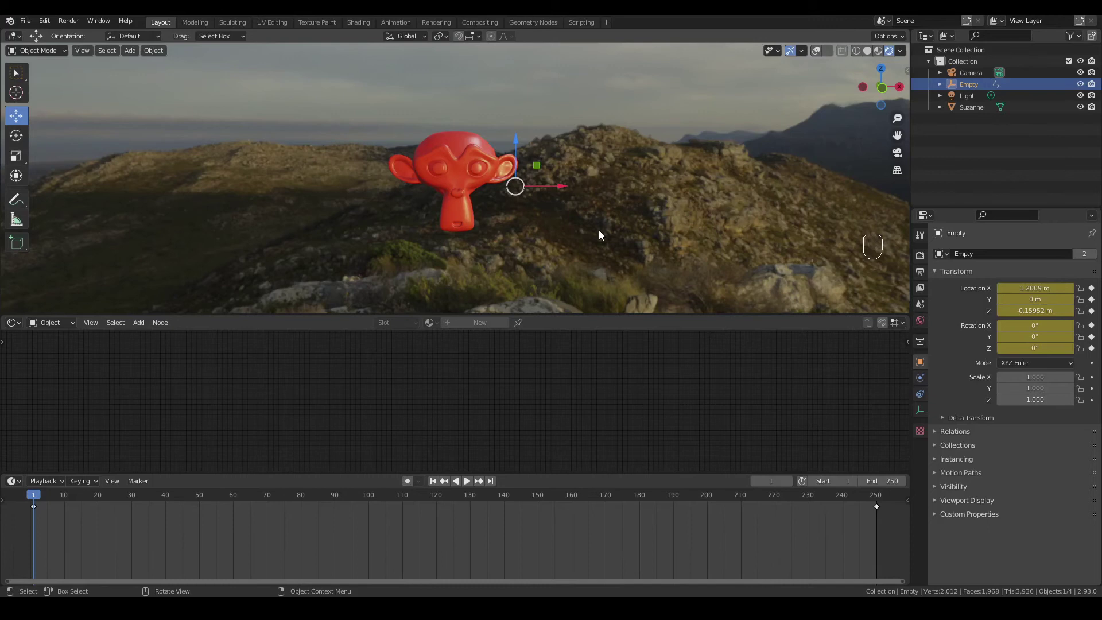
Look through the scene camera and select the camera.
key("ctrl+alt+KP_0")
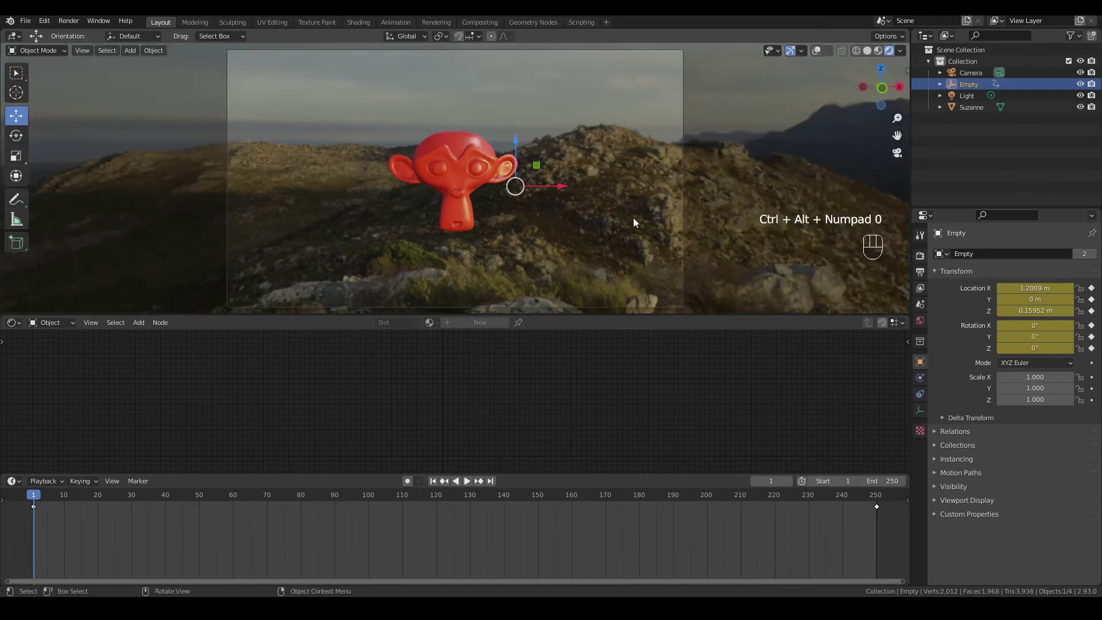
left_click(687, 240)
left_click(823, 53)
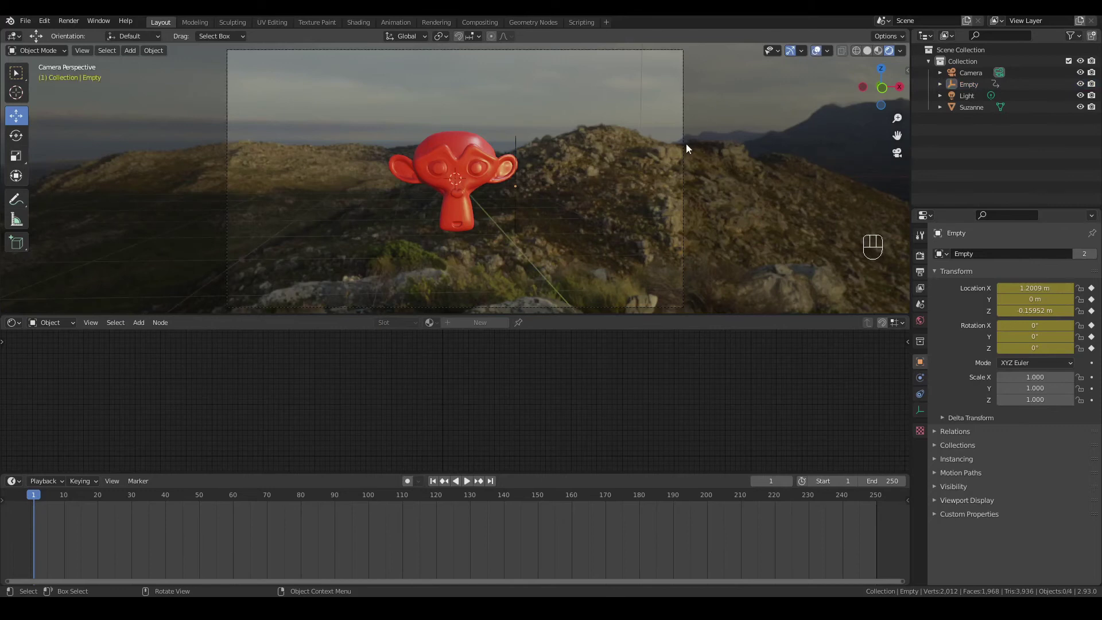
left_click(689, 151)
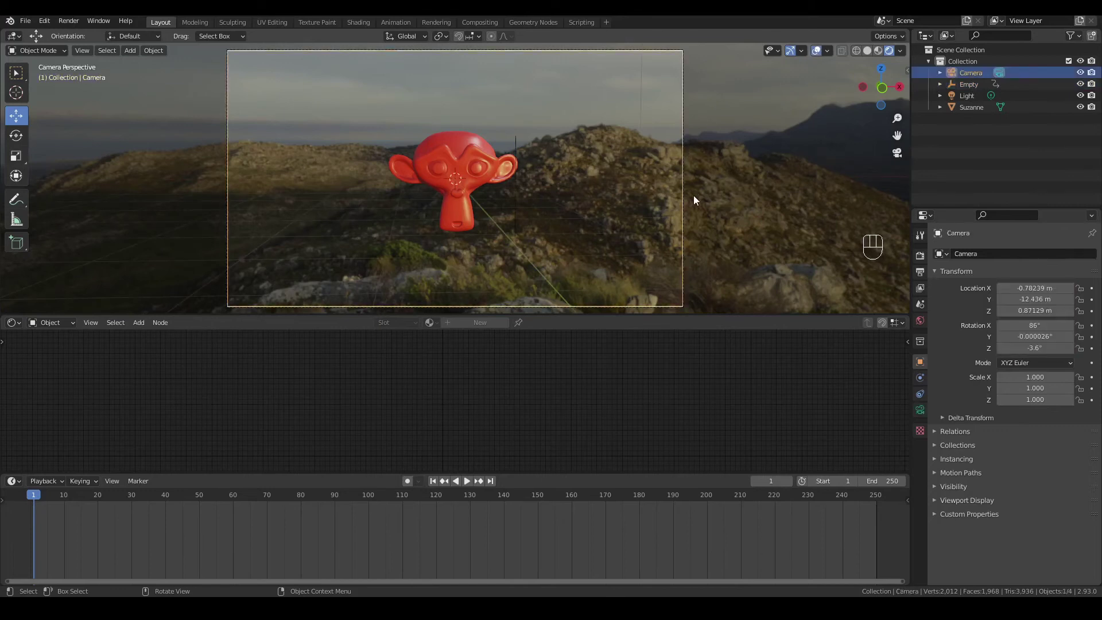
Enable Ambient Occlusion, Screen Space Reflections and Bloom in Render Properties.
left_click(40, 497)
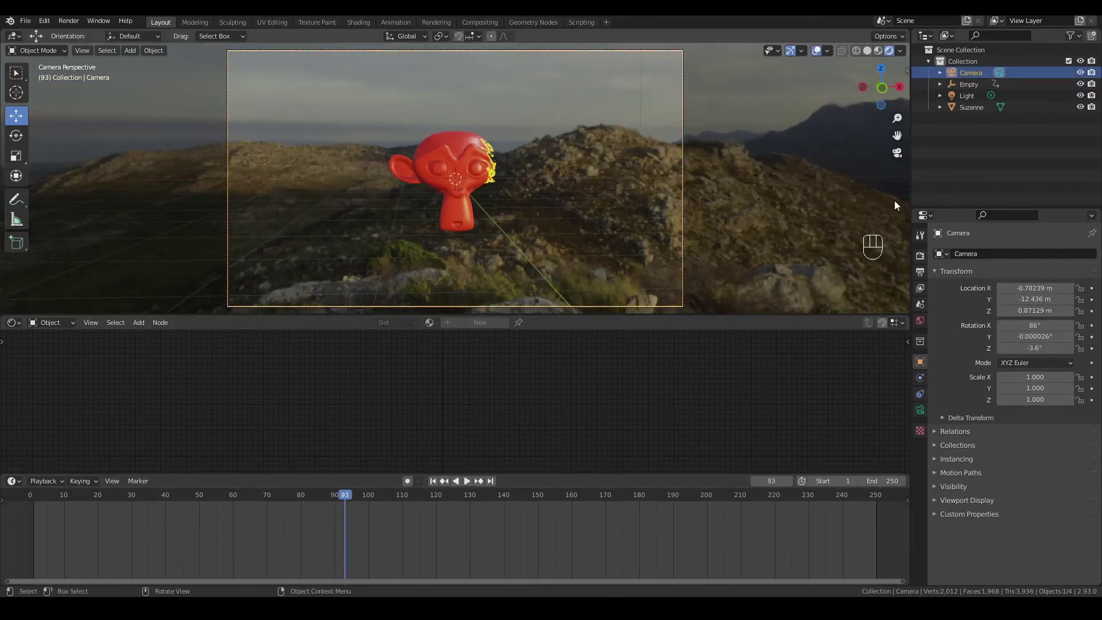
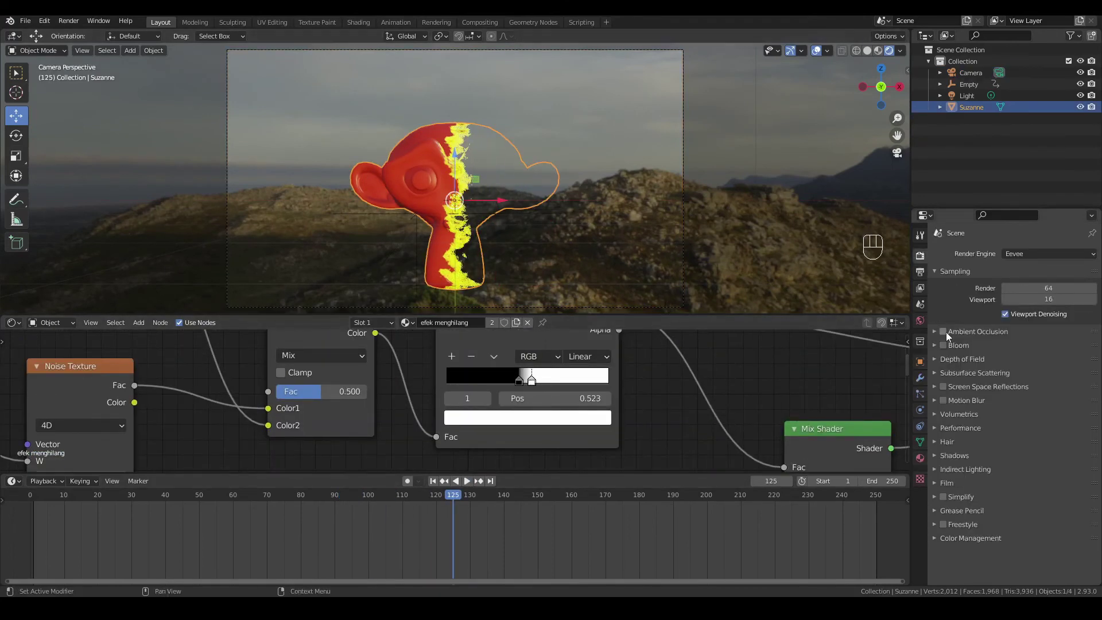
left_click(950, 336)
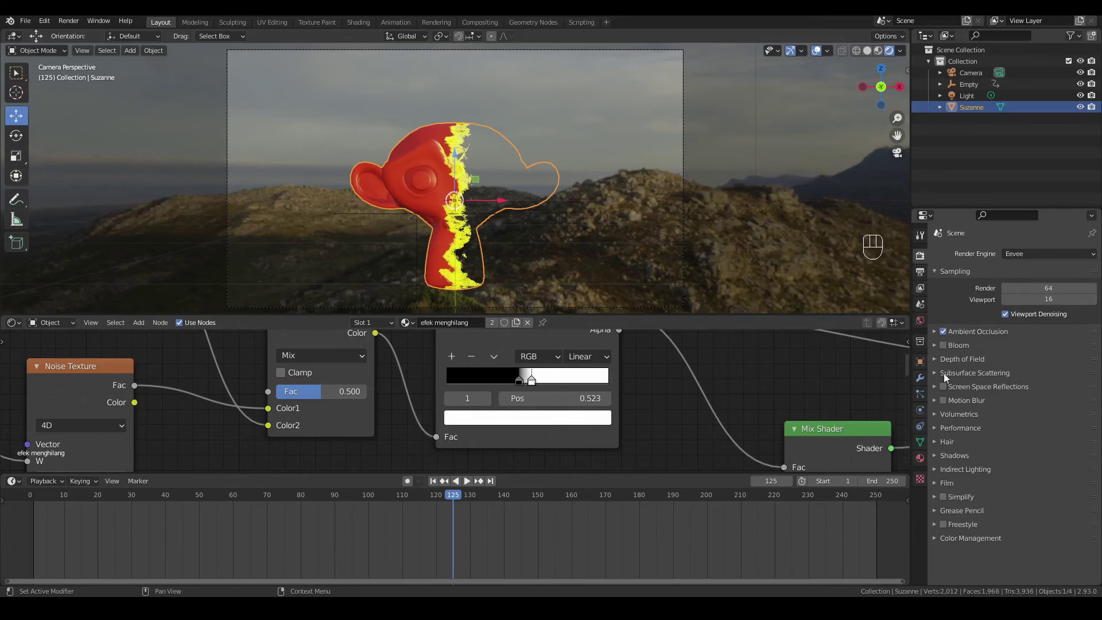
left_click(947, 393)
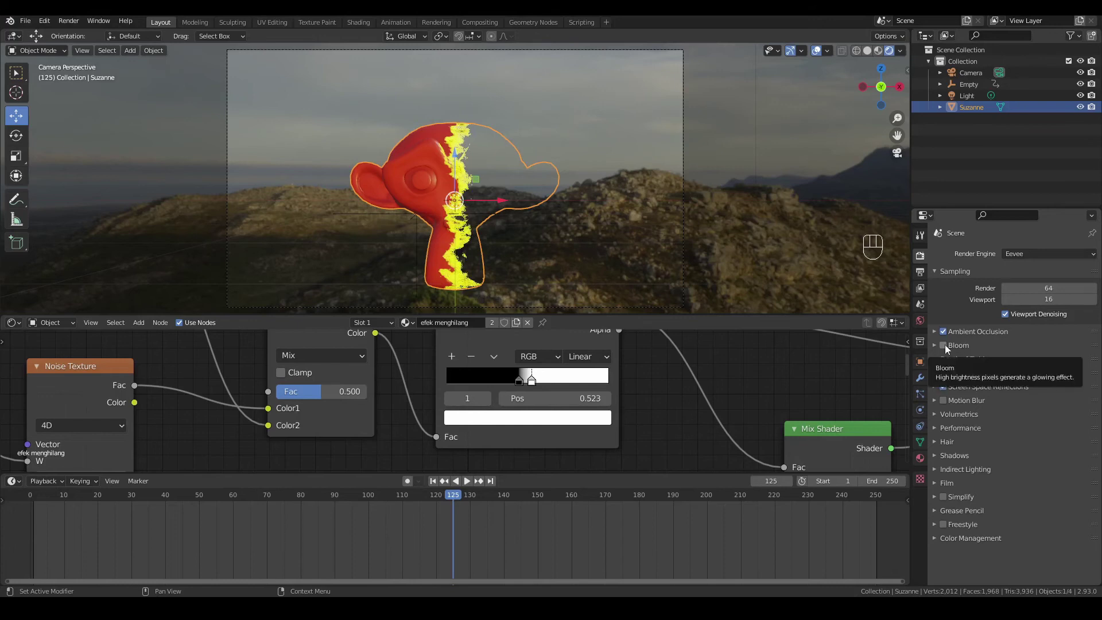
left_click(949, 348)
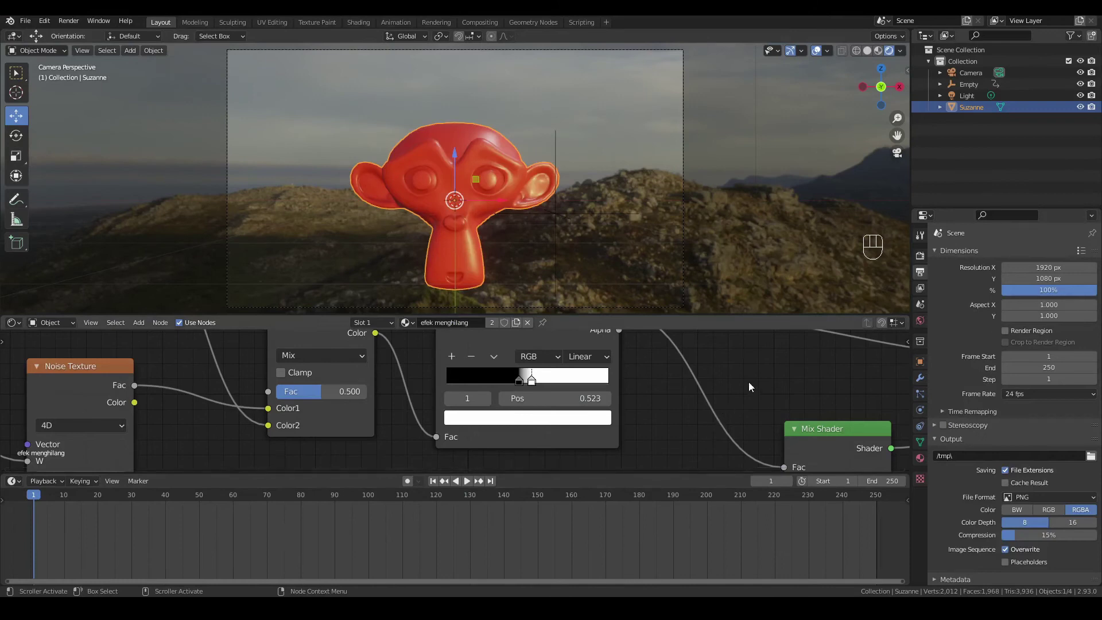
Set output to 25 fps FFmpeg Video in an MPEG-4 container saved to the Efek menghilang folder.
left_click_drag(1081, 393, 1063, 428)
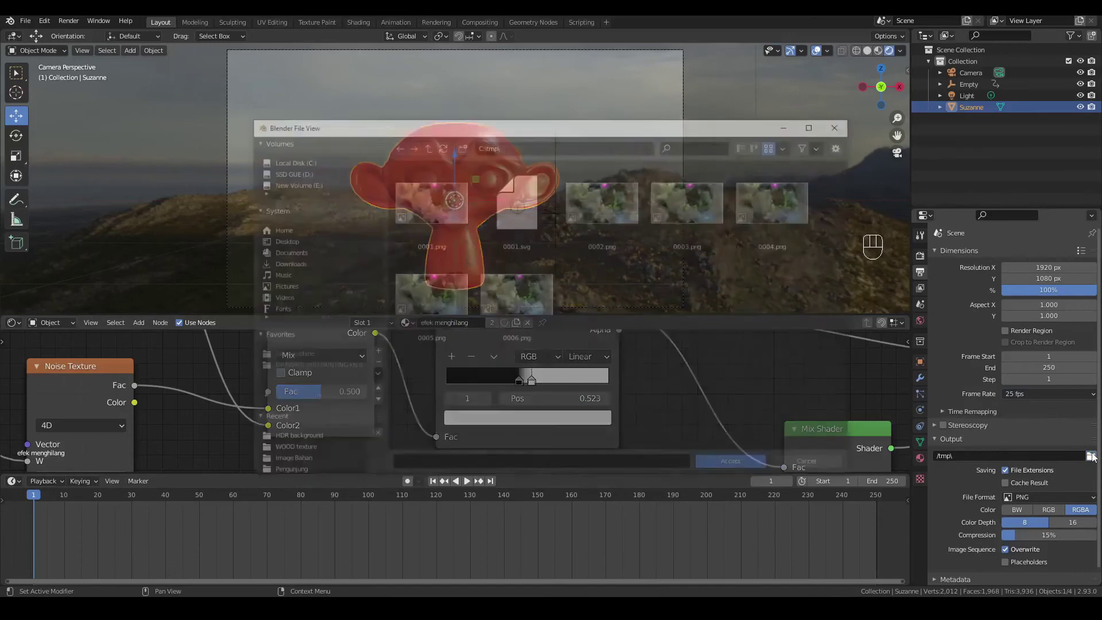
left_click_drag(1068, 488, 1062, 425)
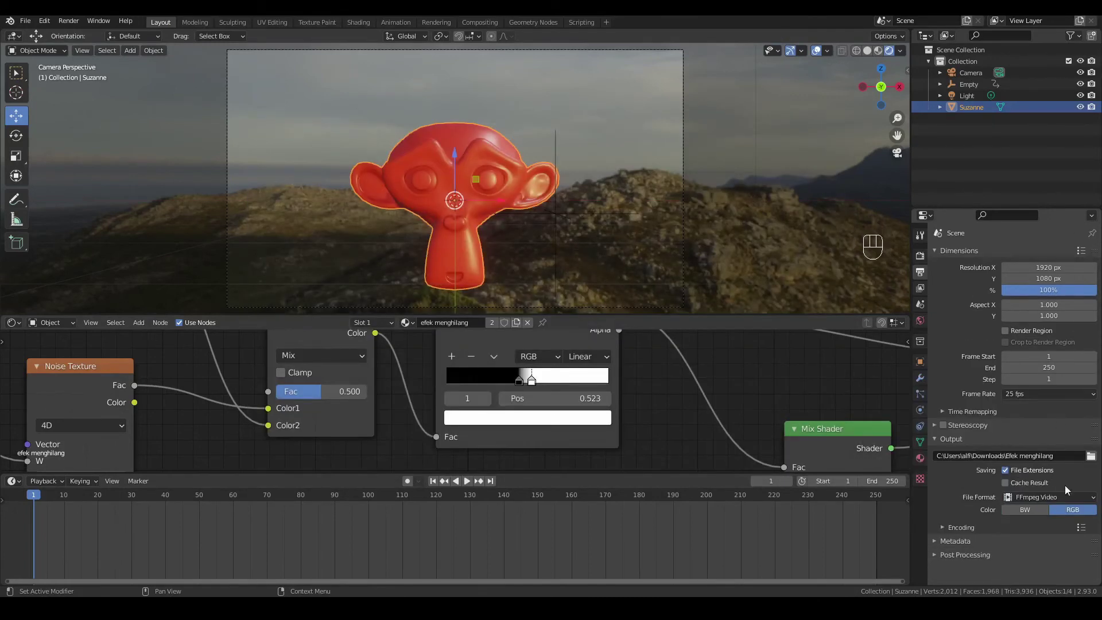
left_click_drag(1085, 527, 942, 535)
left_click(944, 530)
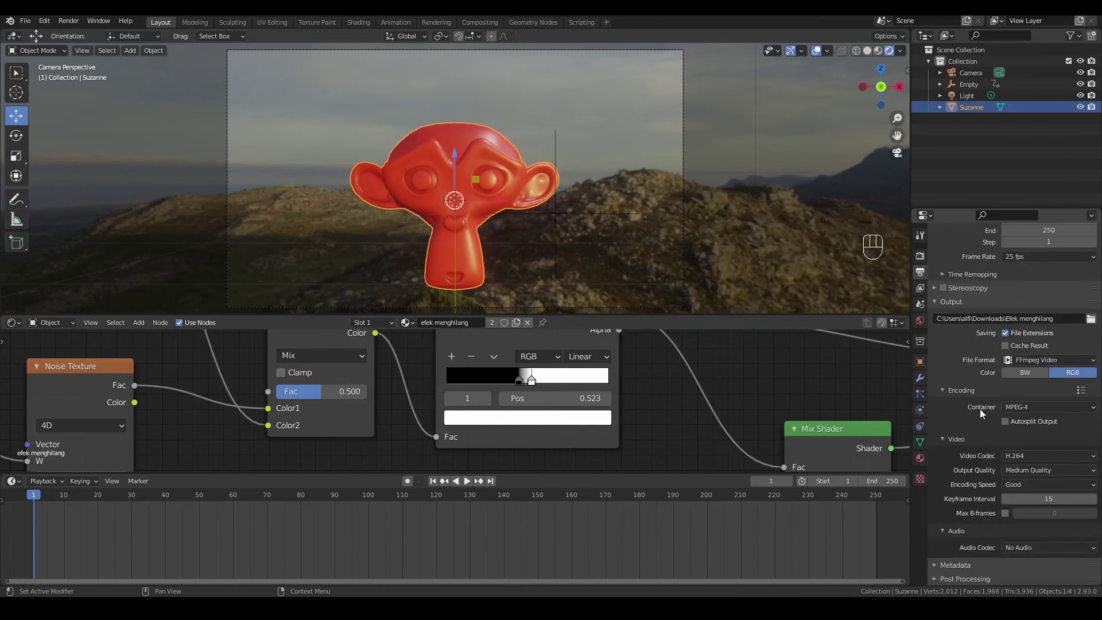
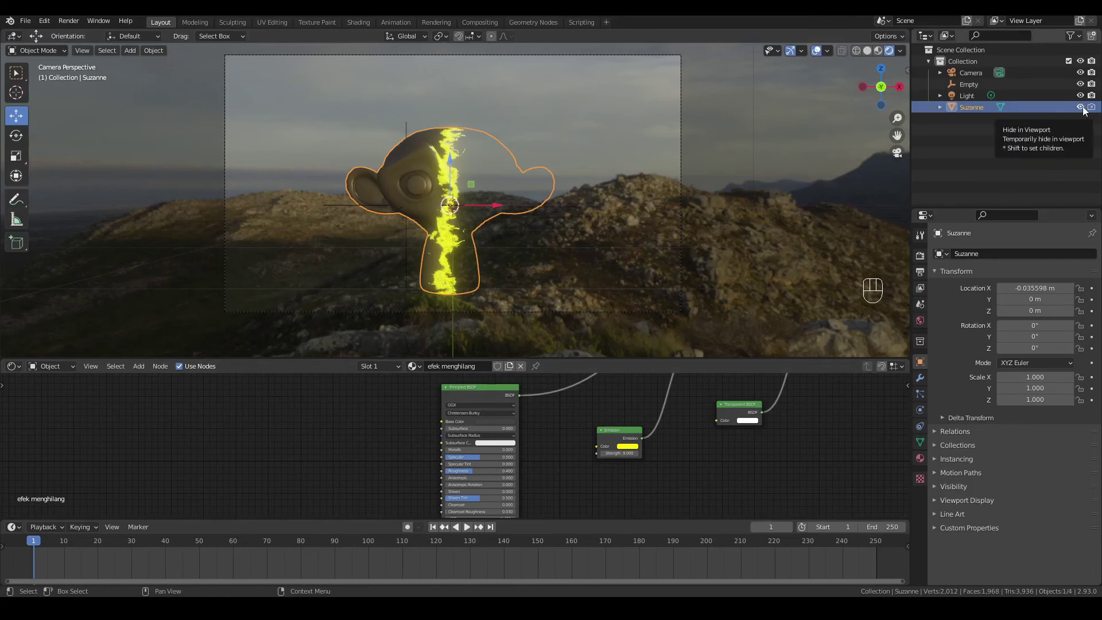
Delete the Suzanne monkey from the scene.
left_click(1085, 111)
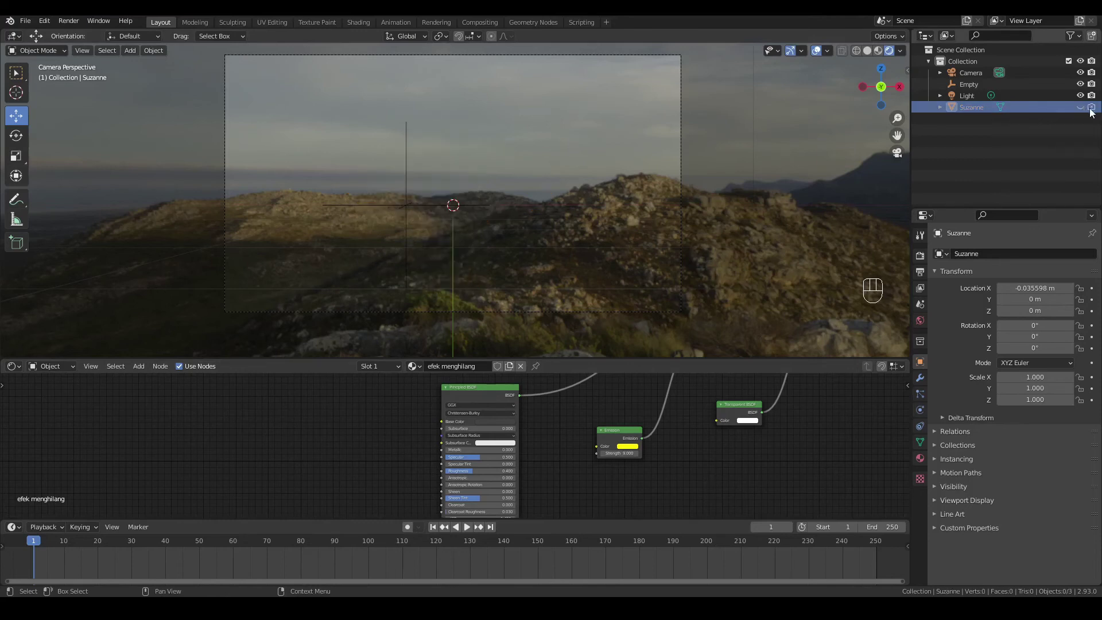
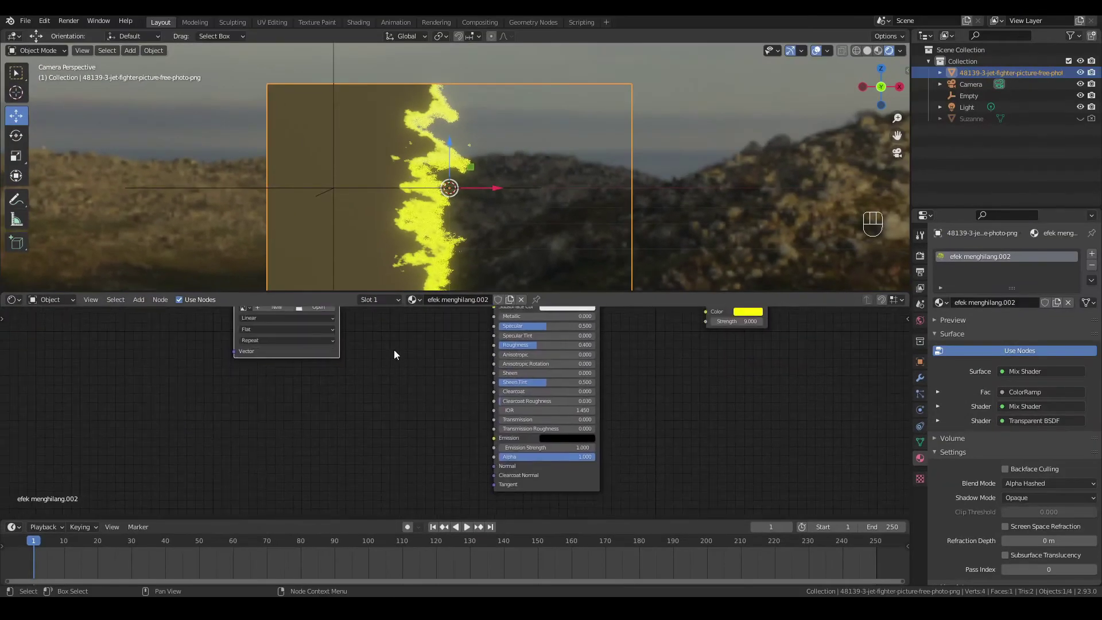
Add an Image Texture node feeding Color into Emission and Alpha into Alpha, then browse for the jet PNG.
left_click(332, 356)
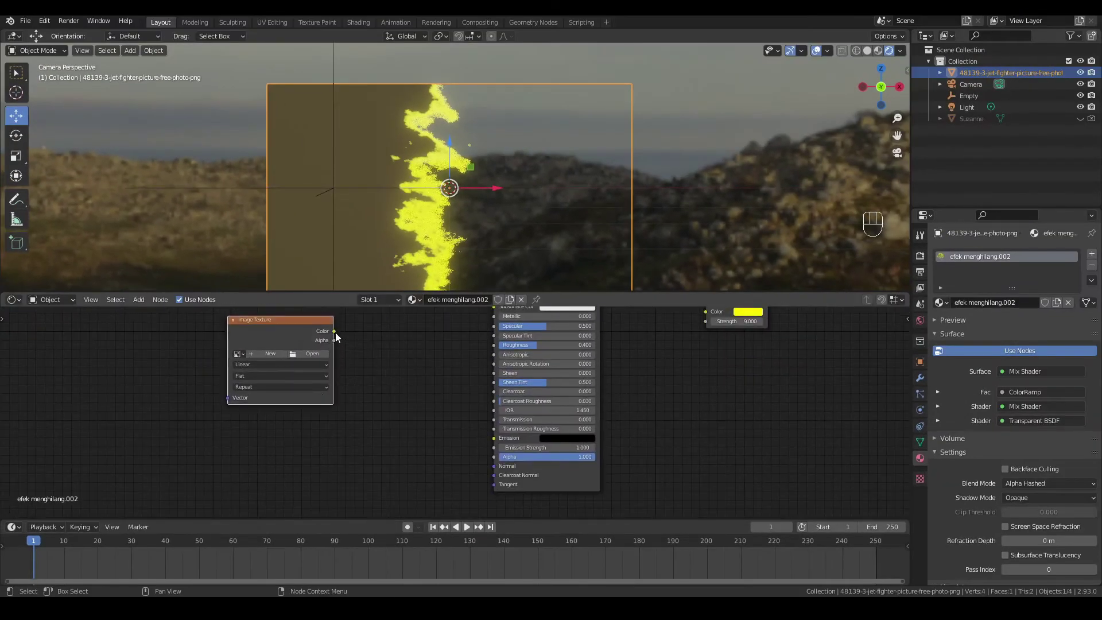
left_click_drag(338, 333, 498, 432)
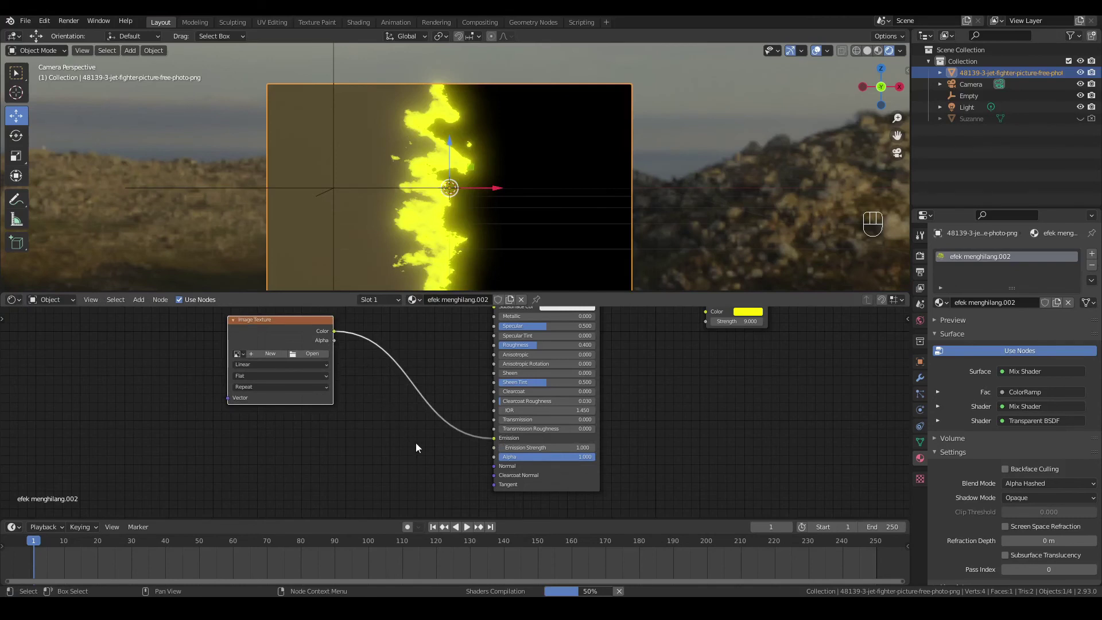
left_click(374, 418)
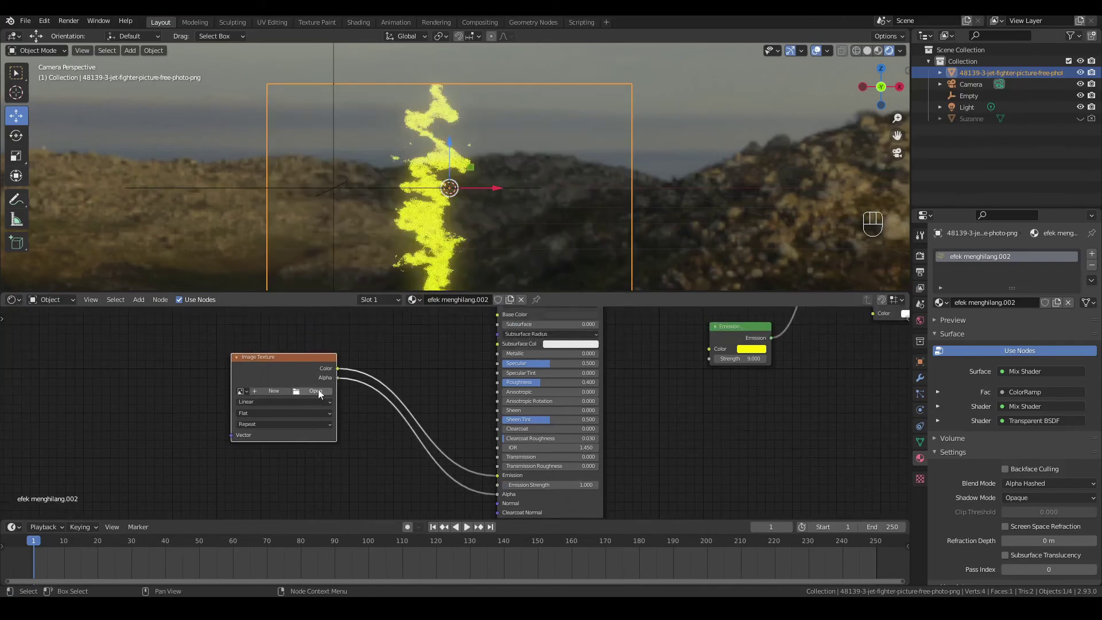
left_click(322, 393)
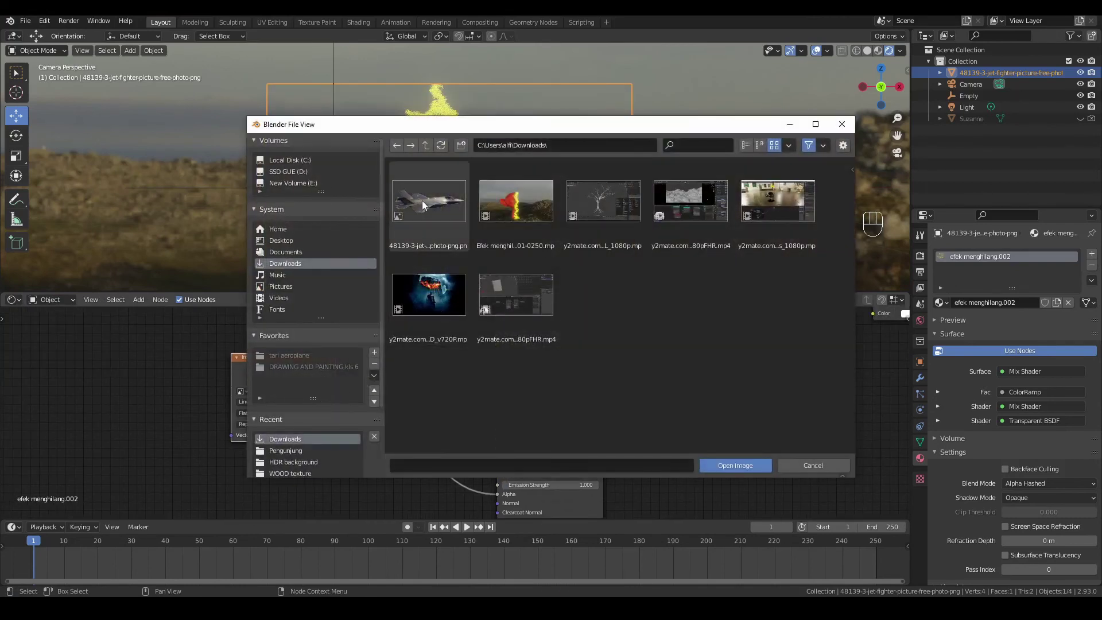
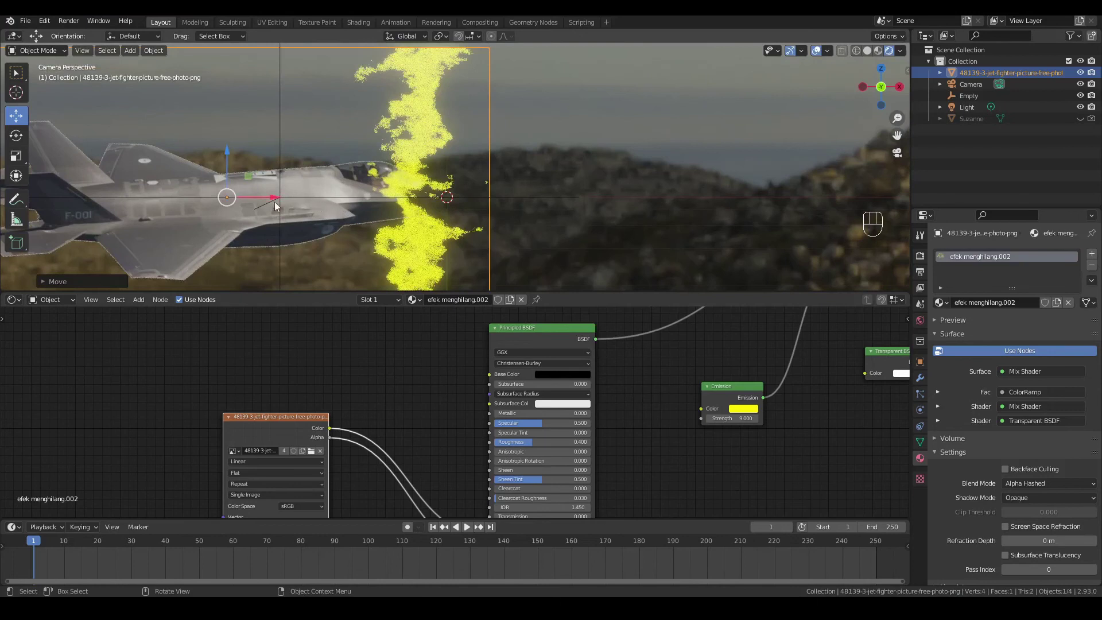
Set the jet material's Blend Mode to Alpha Clip with a 0.5 threshold, then select the Empty.
left_click_drag(373, 186, 469, 196)
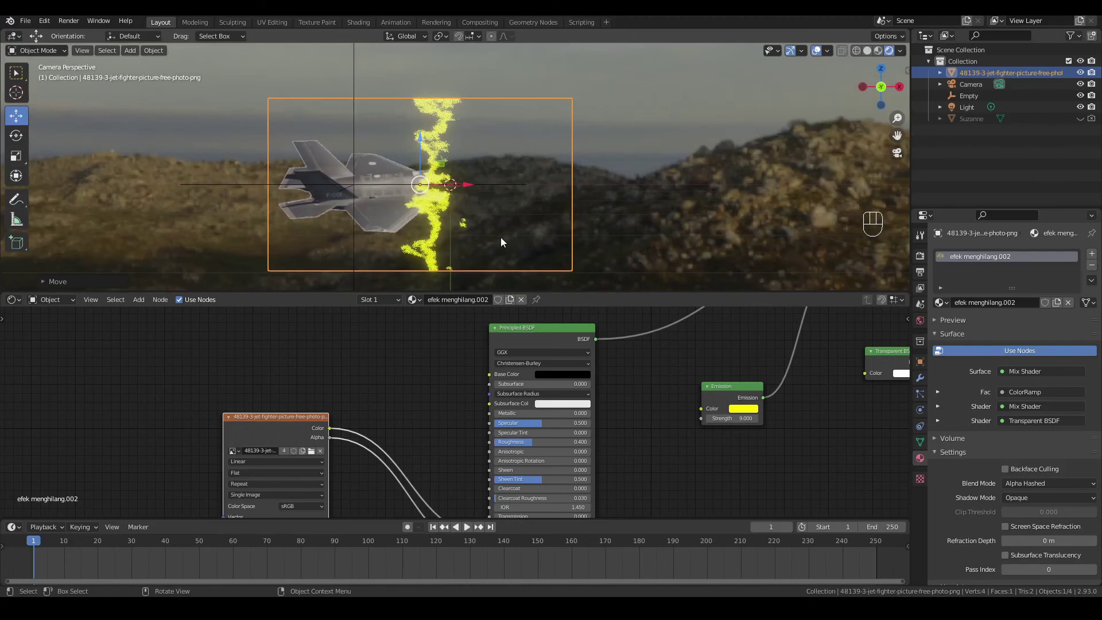
left_click_drag(470, 188, 463, 200)
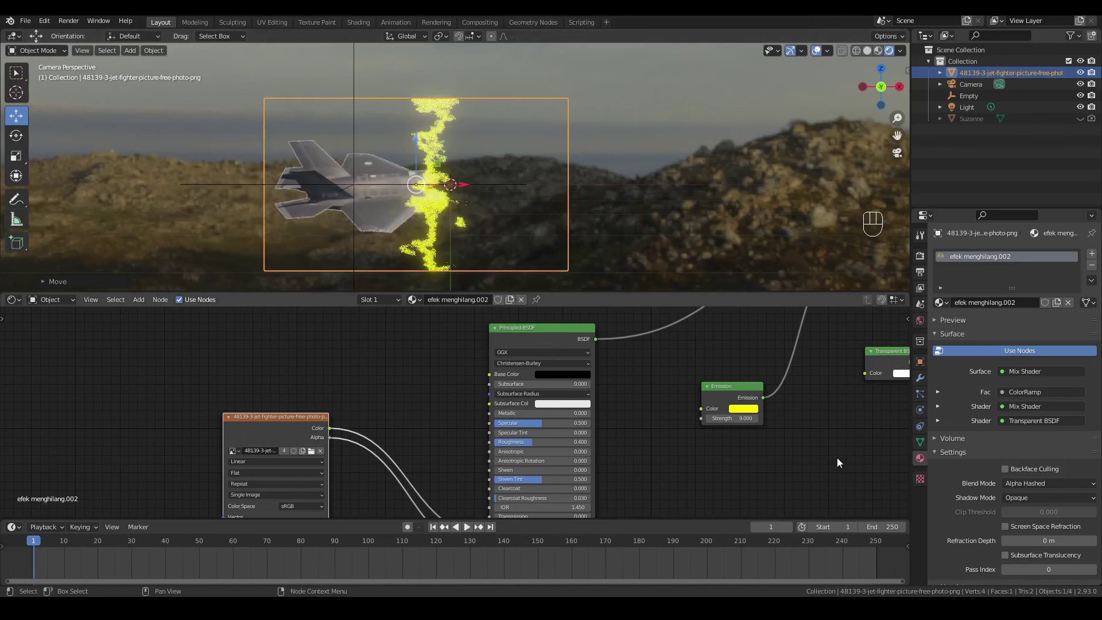
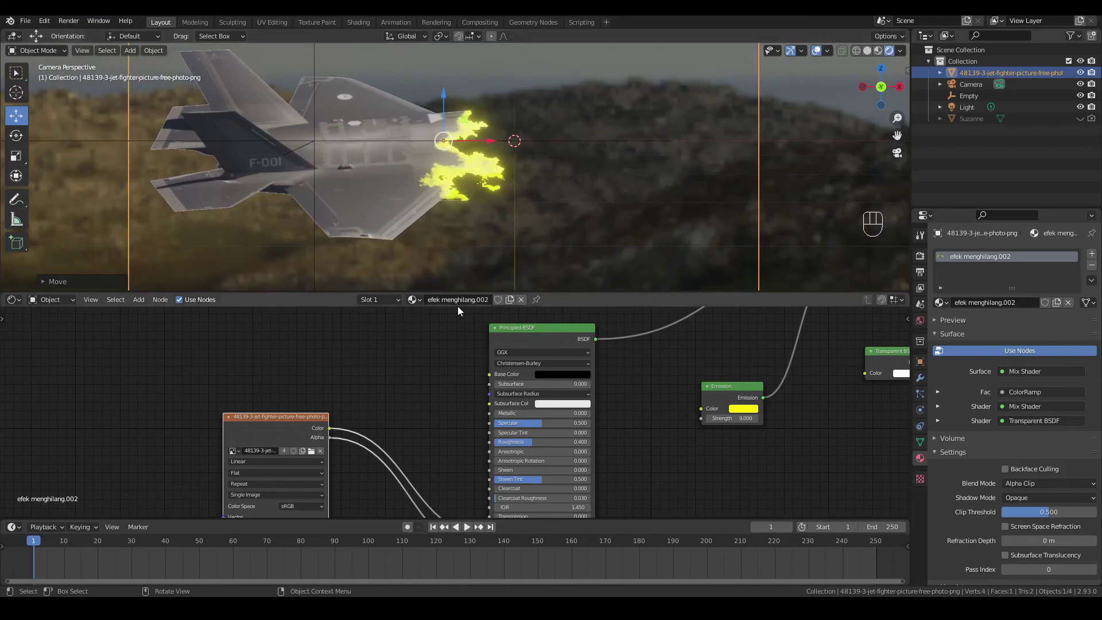
left_click(971, 100)
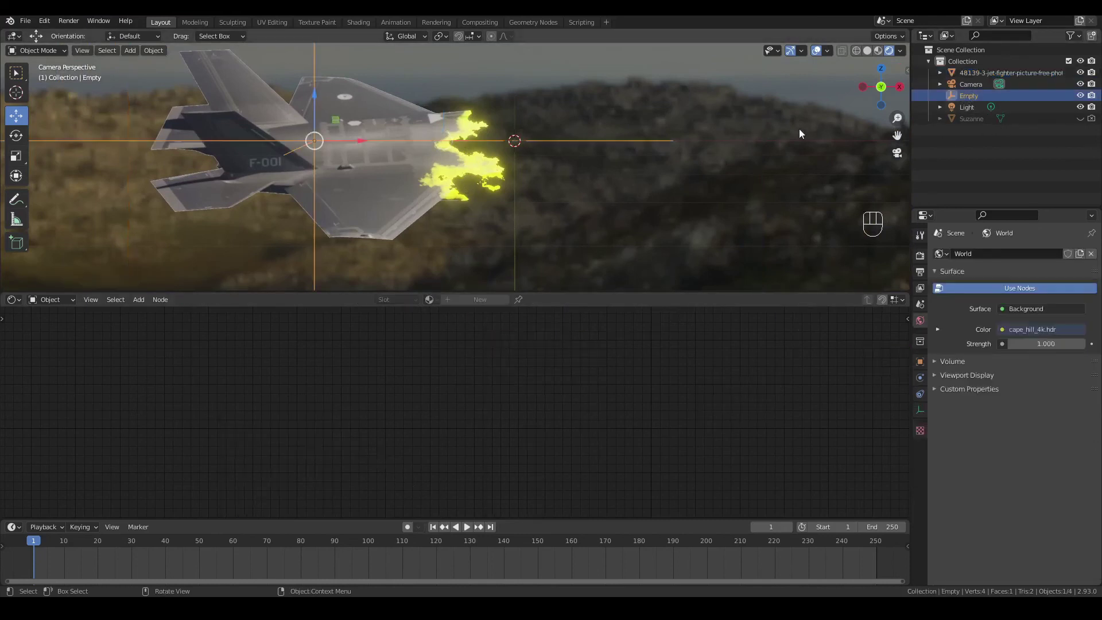
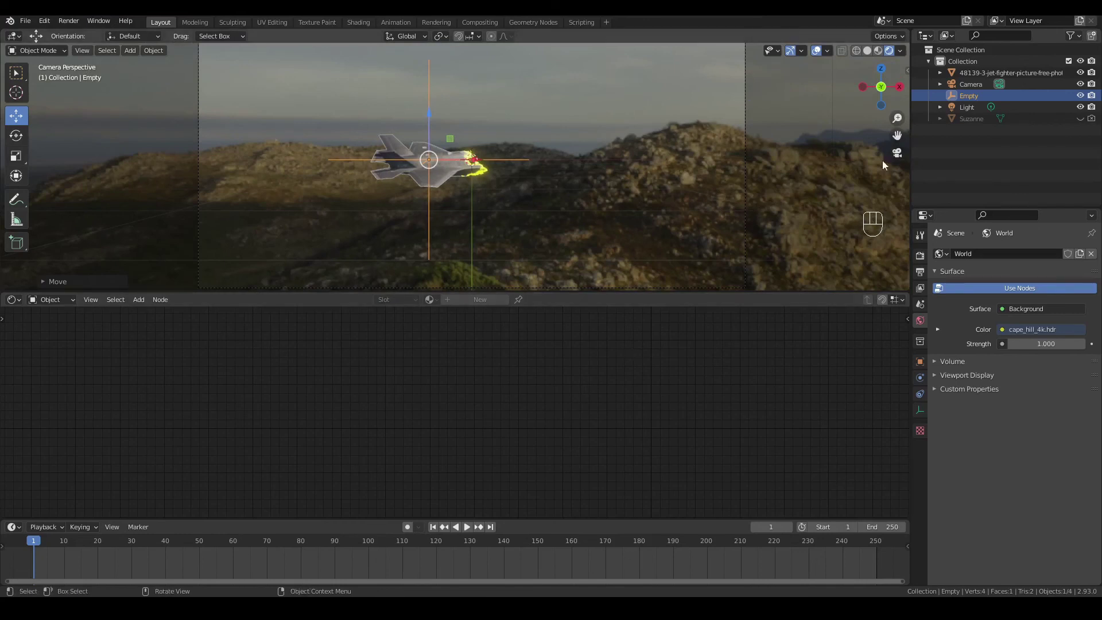
Select and scale the jet plane, then review the camera's constraint at full influence.
left_click(981, 77)
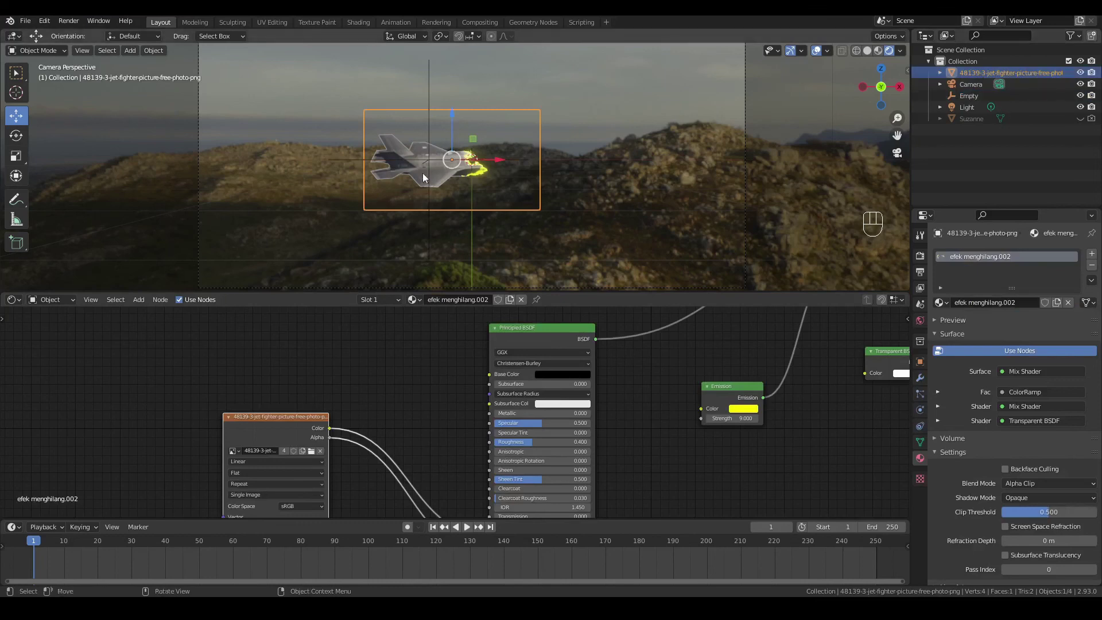
key("s")
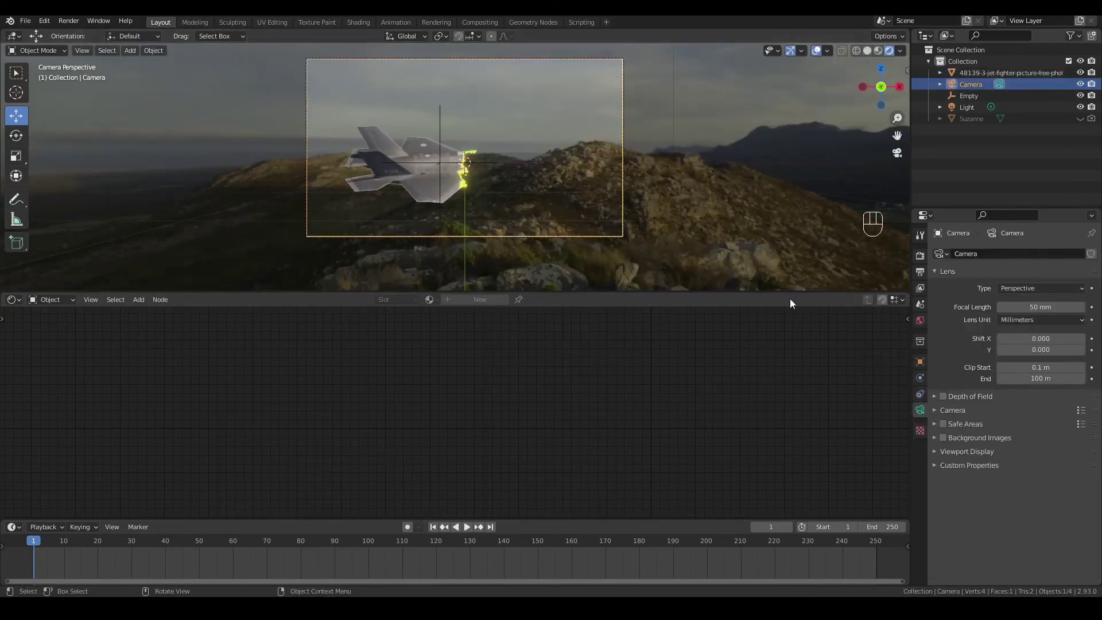
left_click(908, 373)
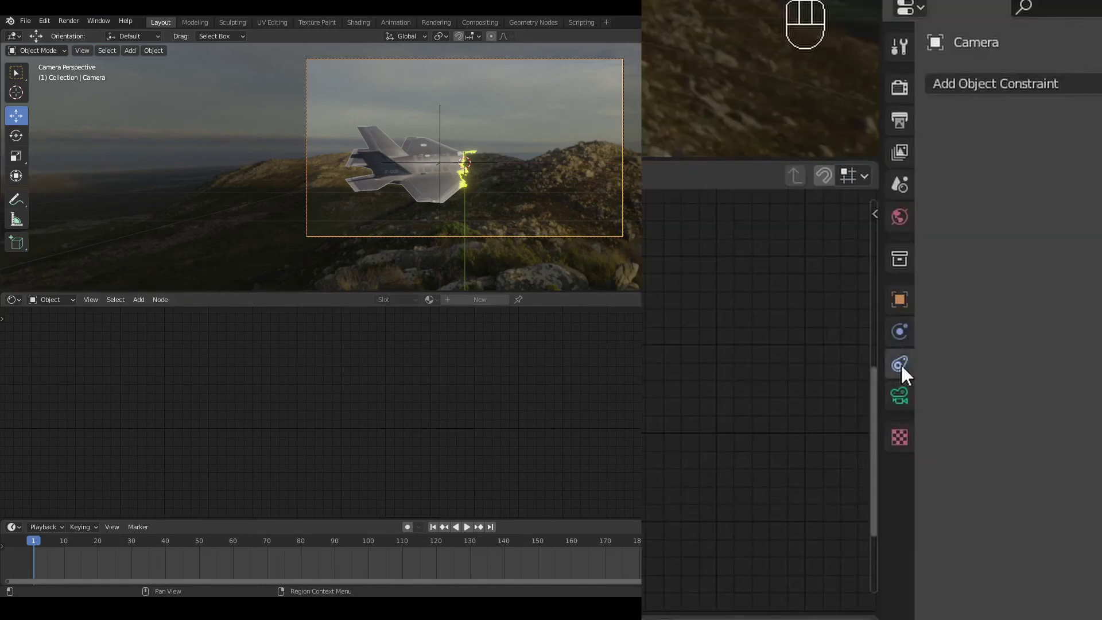
left_click(997, 89)
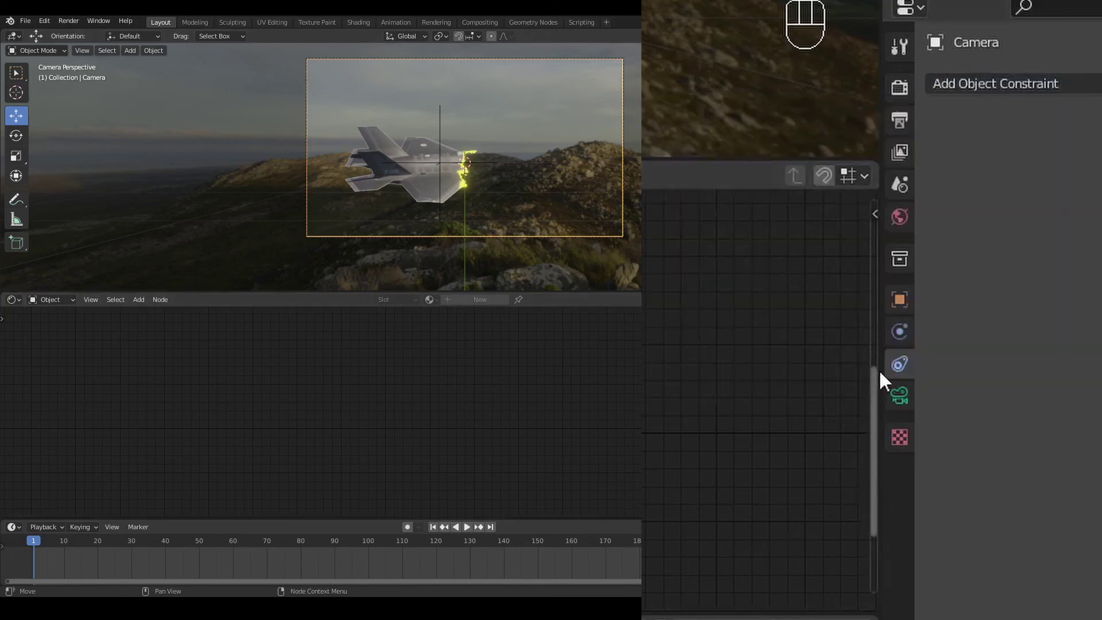
left_click_drag(1006, 90, 894, 259)
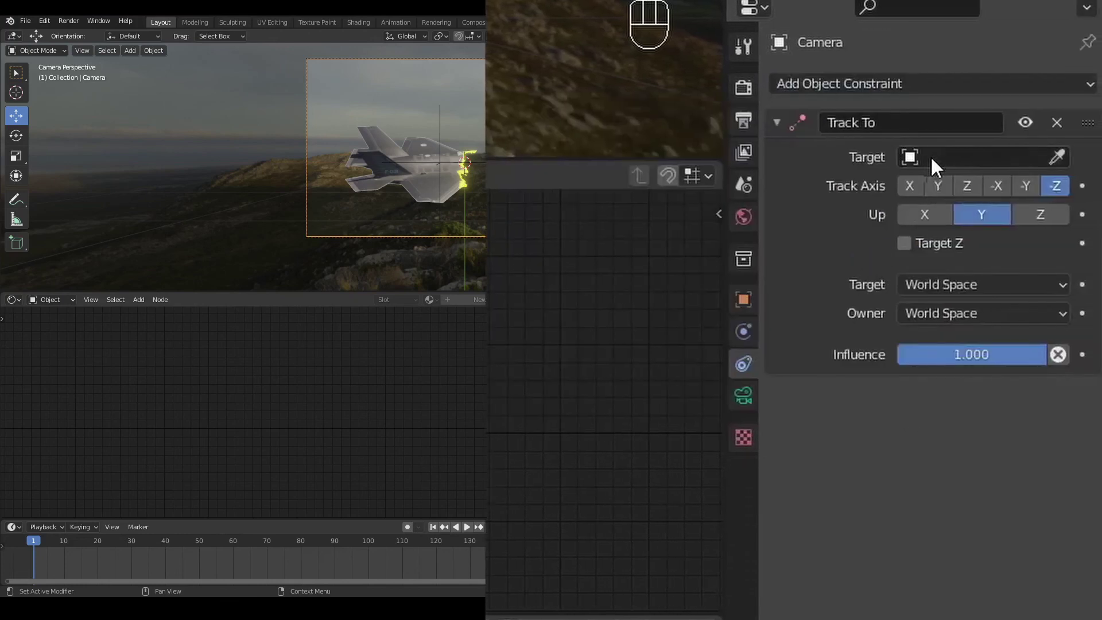
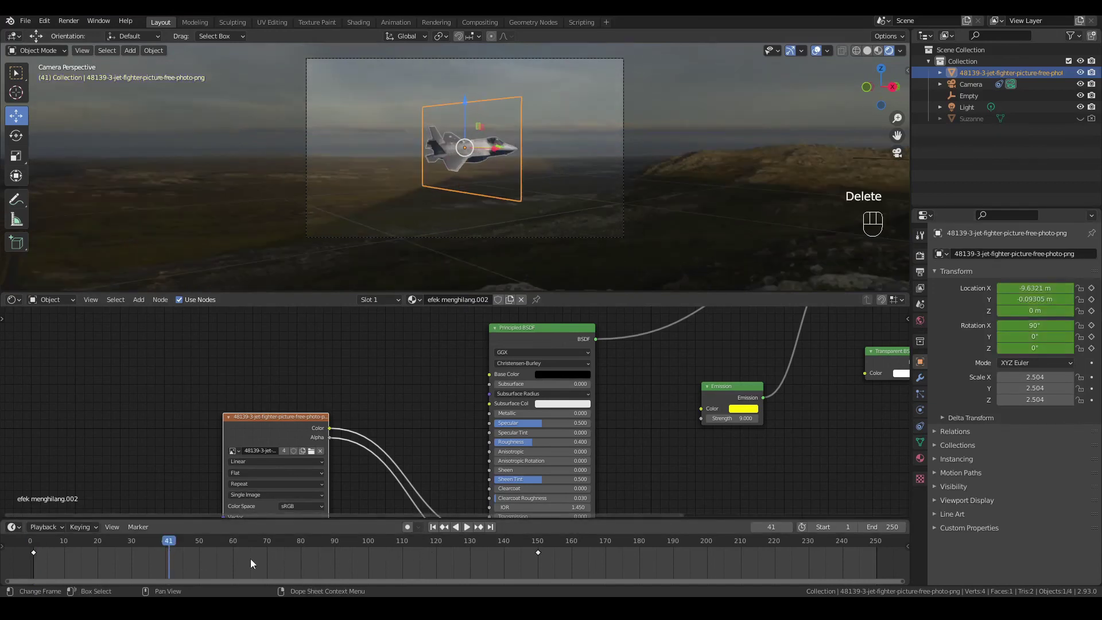
Insert a transform keyframe at frame 59, play the dissolve and scrub to frame 79 to check it.
left_click_drag(170, 546, 236, 556)
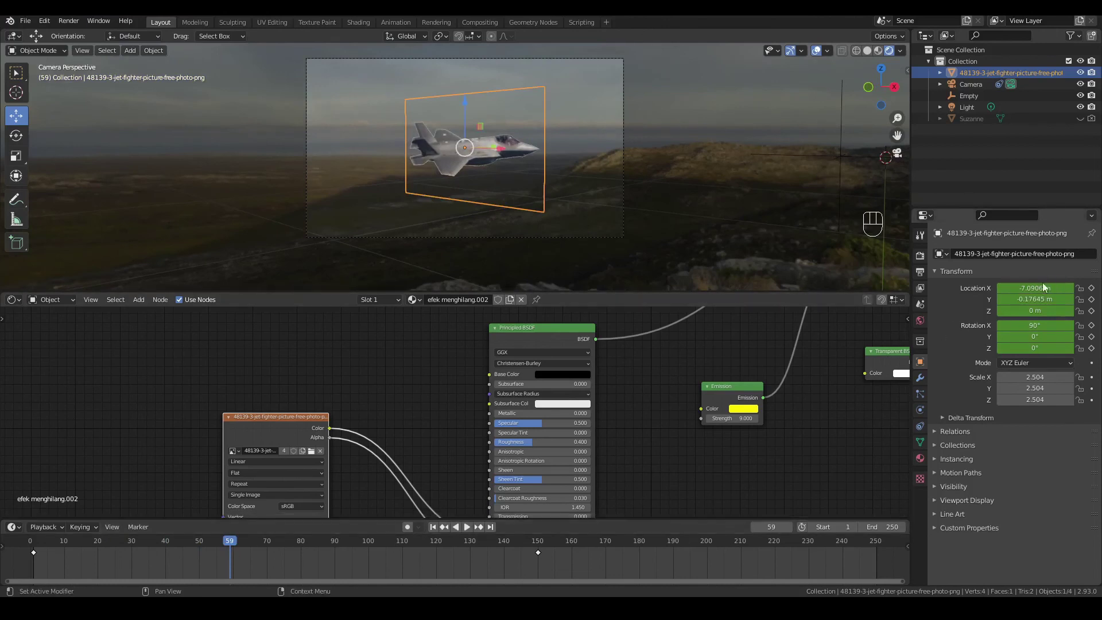
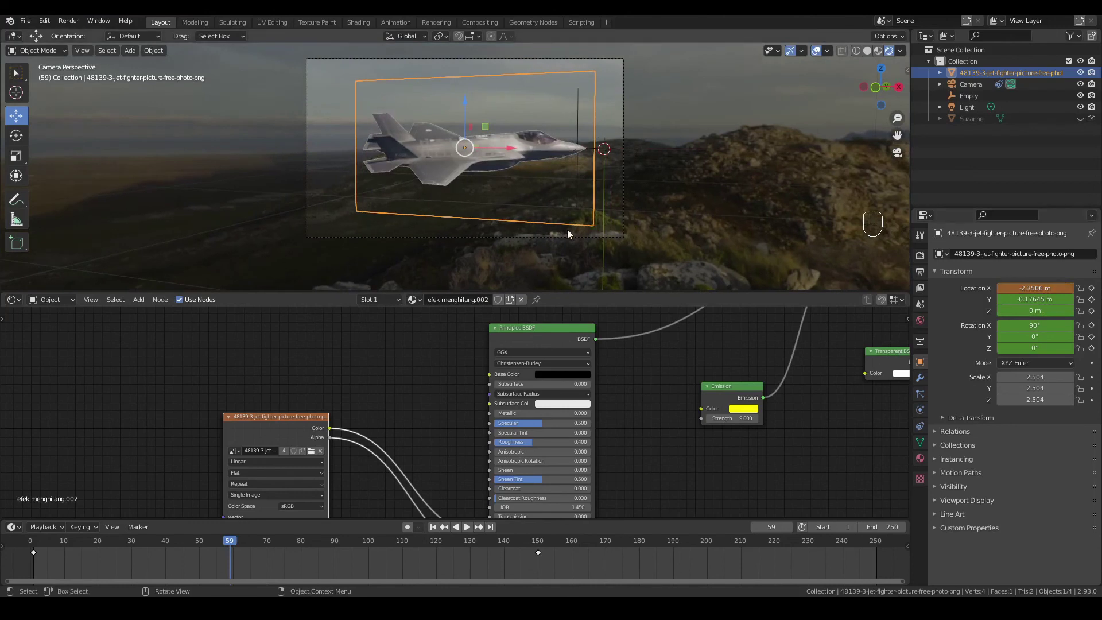
key("i")
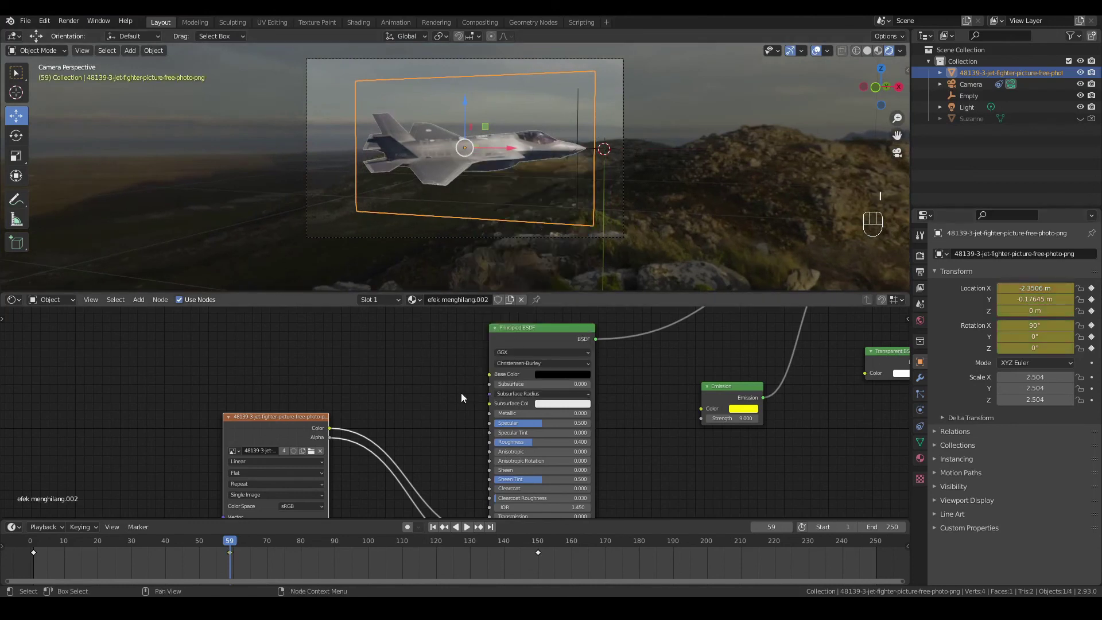
left_click_drag(438, 531, 464, 534)
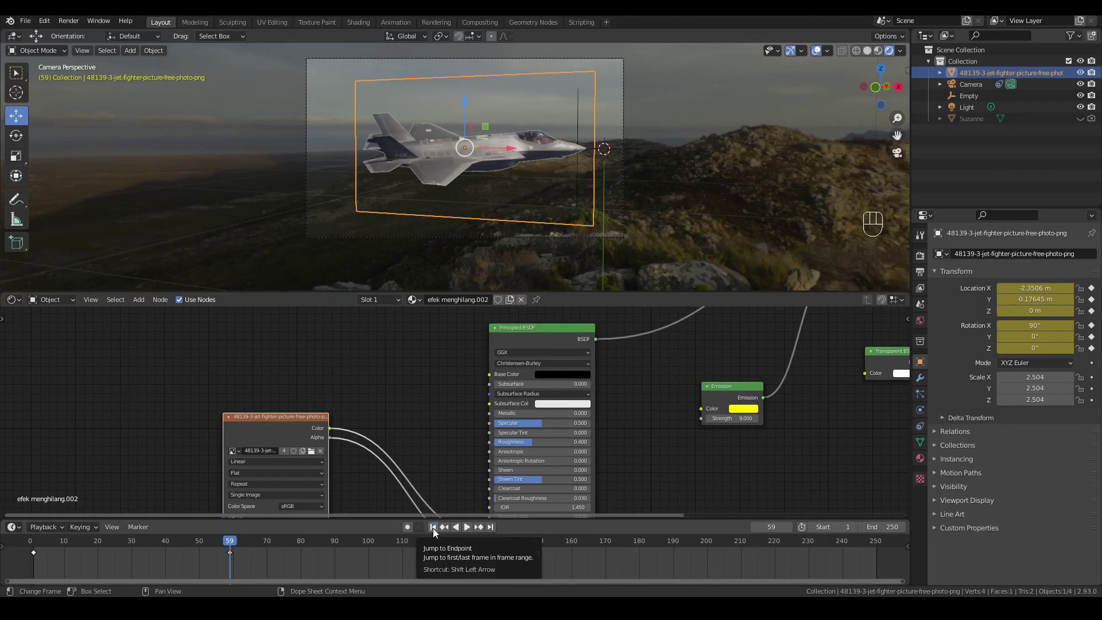
middle_click(437, 533)
middle_click(470, 526)
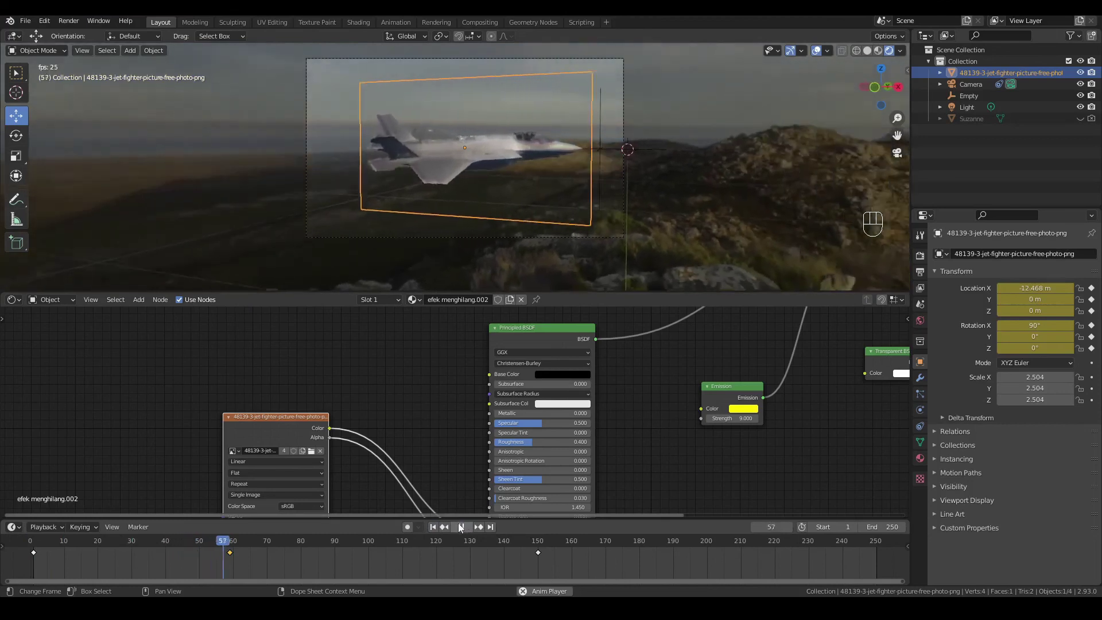
left_click(462, 528)
left_click_drag(418, 544, 268, 564)
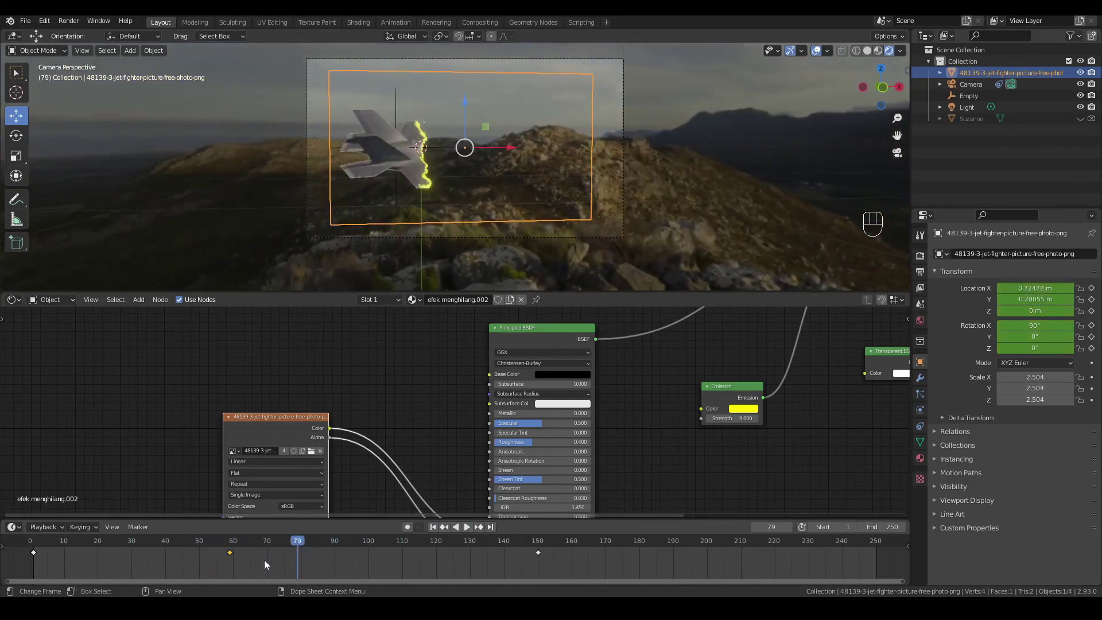
Shift the middle keyframe earlier, add another keyframe and move the last one near frame 170.
left_click(241, 562)
left_click_drag(232, 558, 197, 552)
left_click_drag(291, 545, 305, 544)
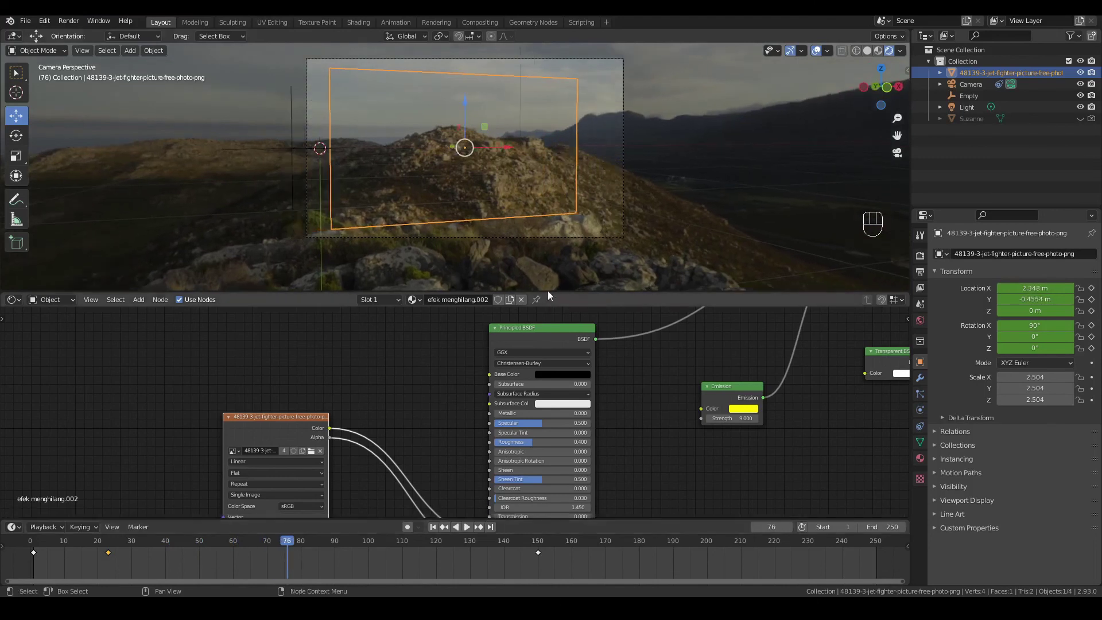
key("i")
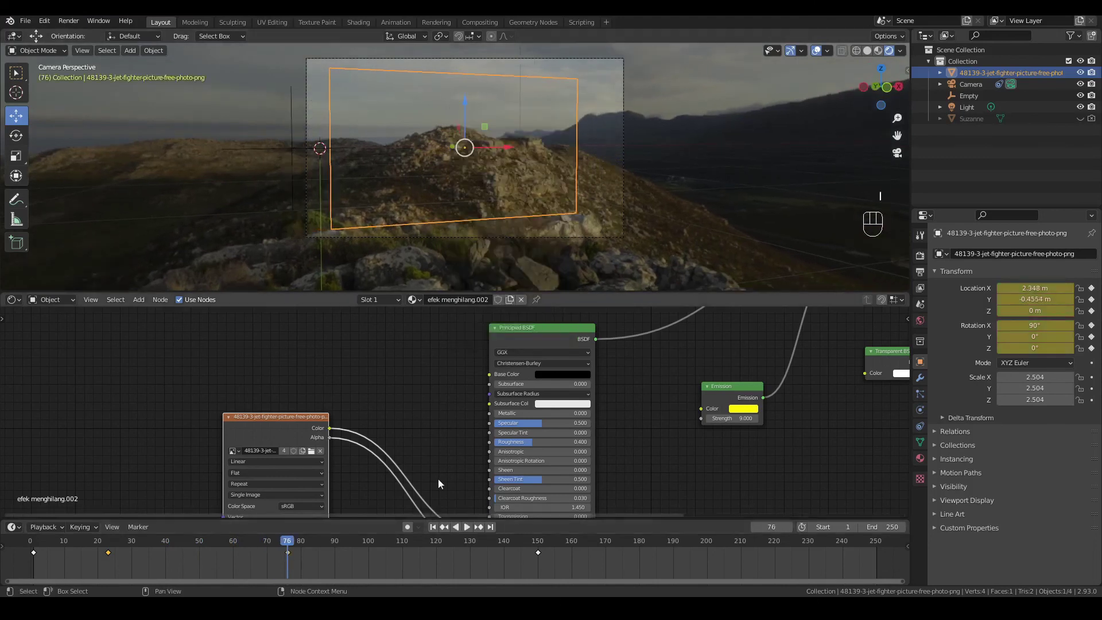
left_click(395, 562)
left_click(544, 558)
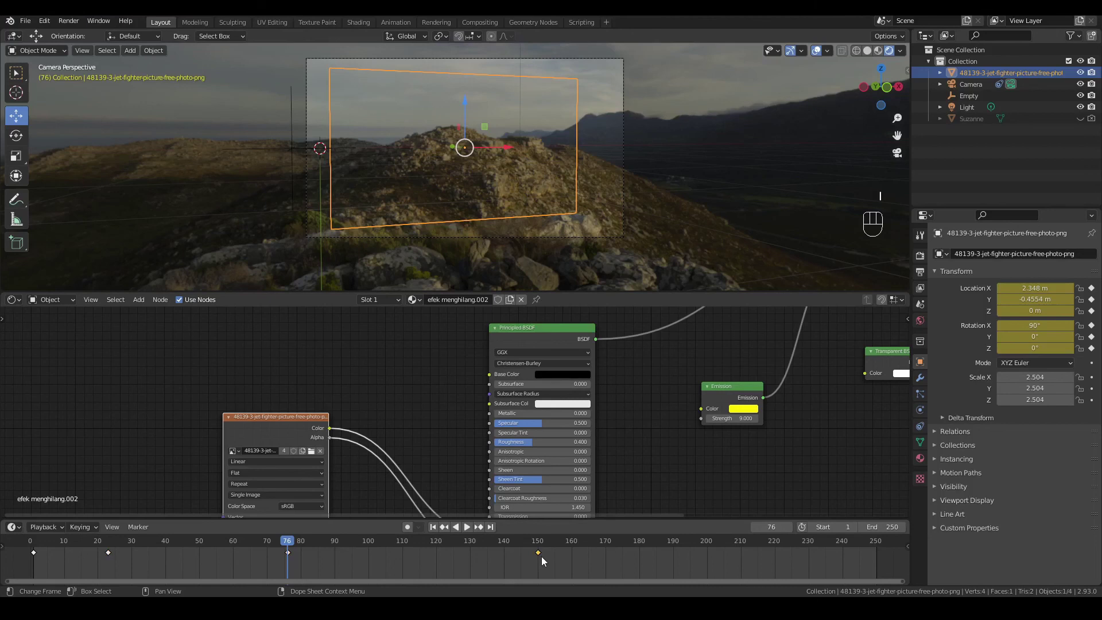
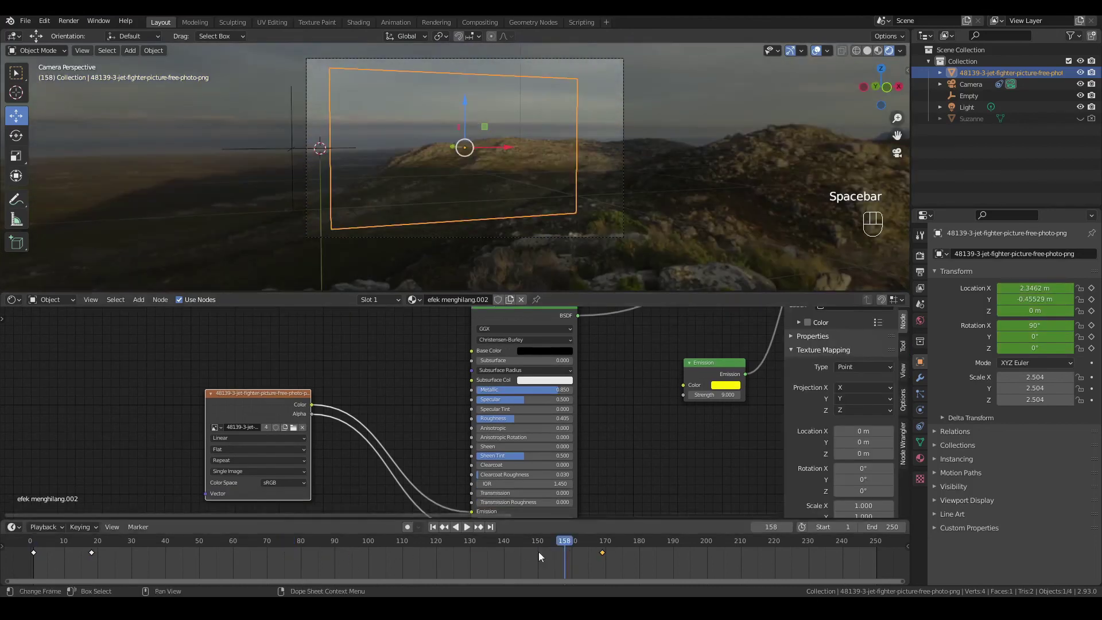
left_click(611, 544)
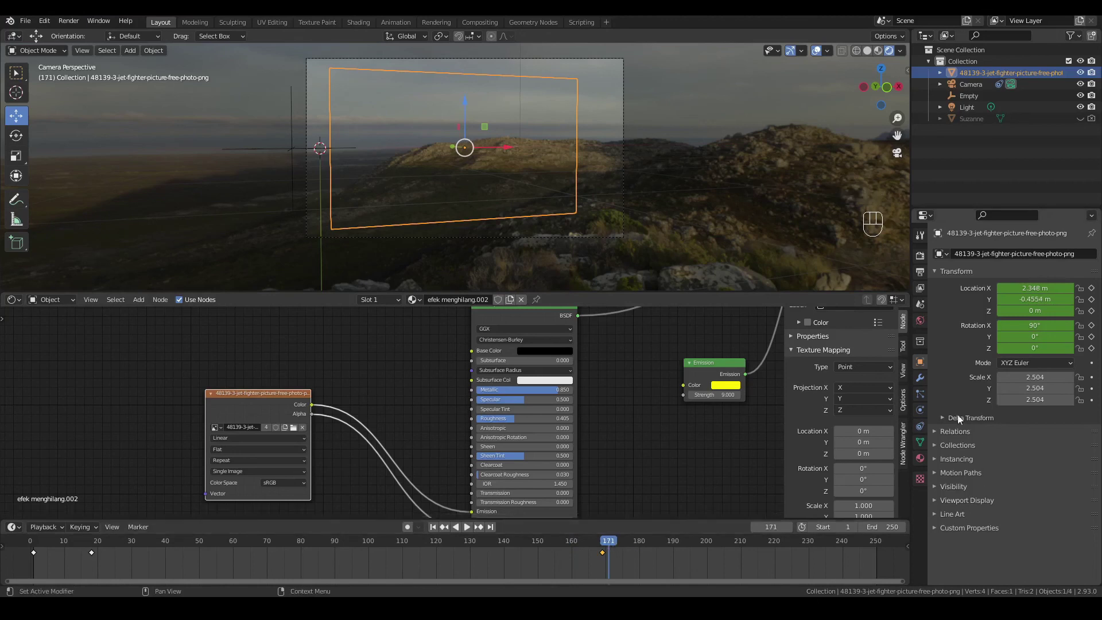